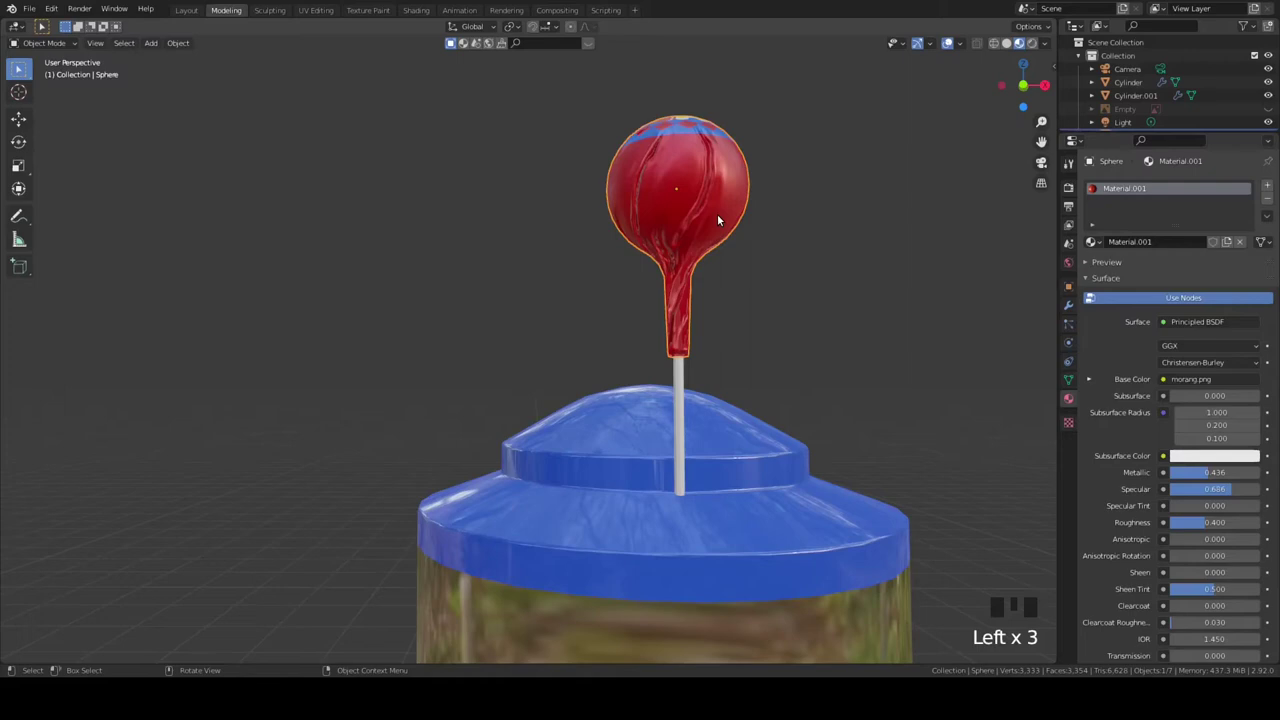
Select the lollipop on the lid and reposition it along the X axis for editing.
click(839, 193)
click(716, 209)
key(g)
click(721, 201)
key(g)
key(x)
drag(759, 308, 677, 208)
click(677, 208)
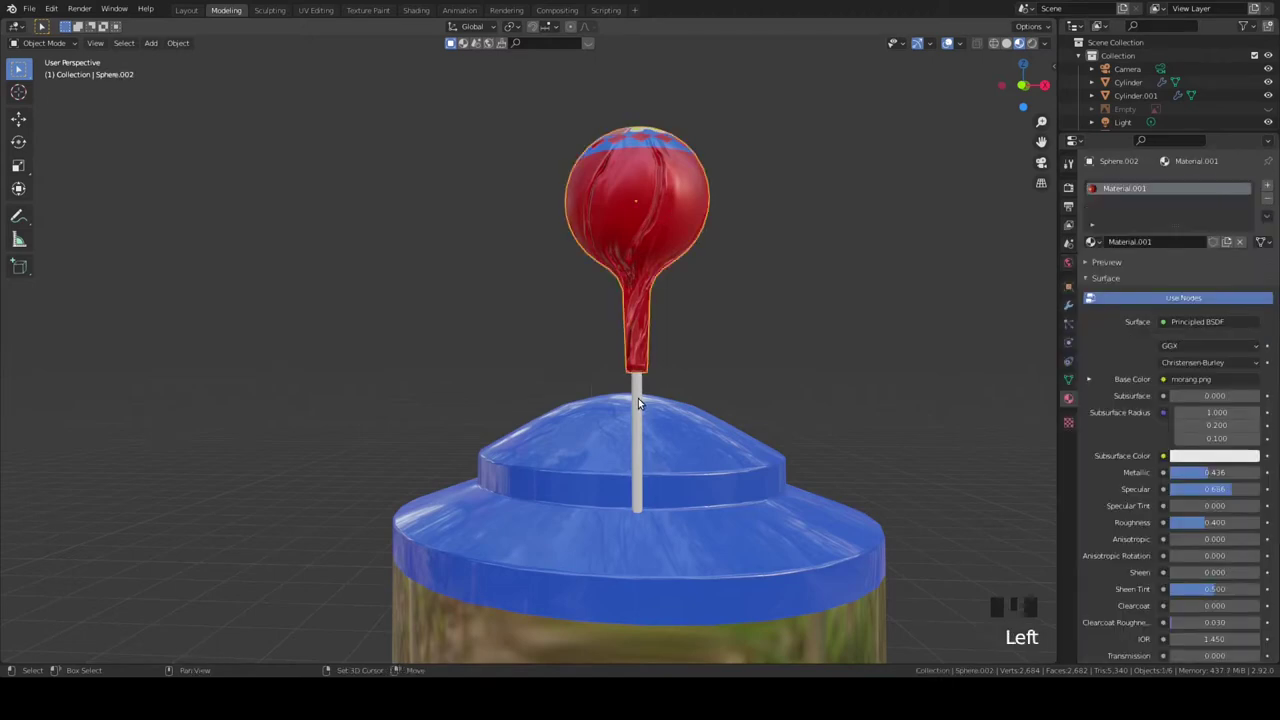
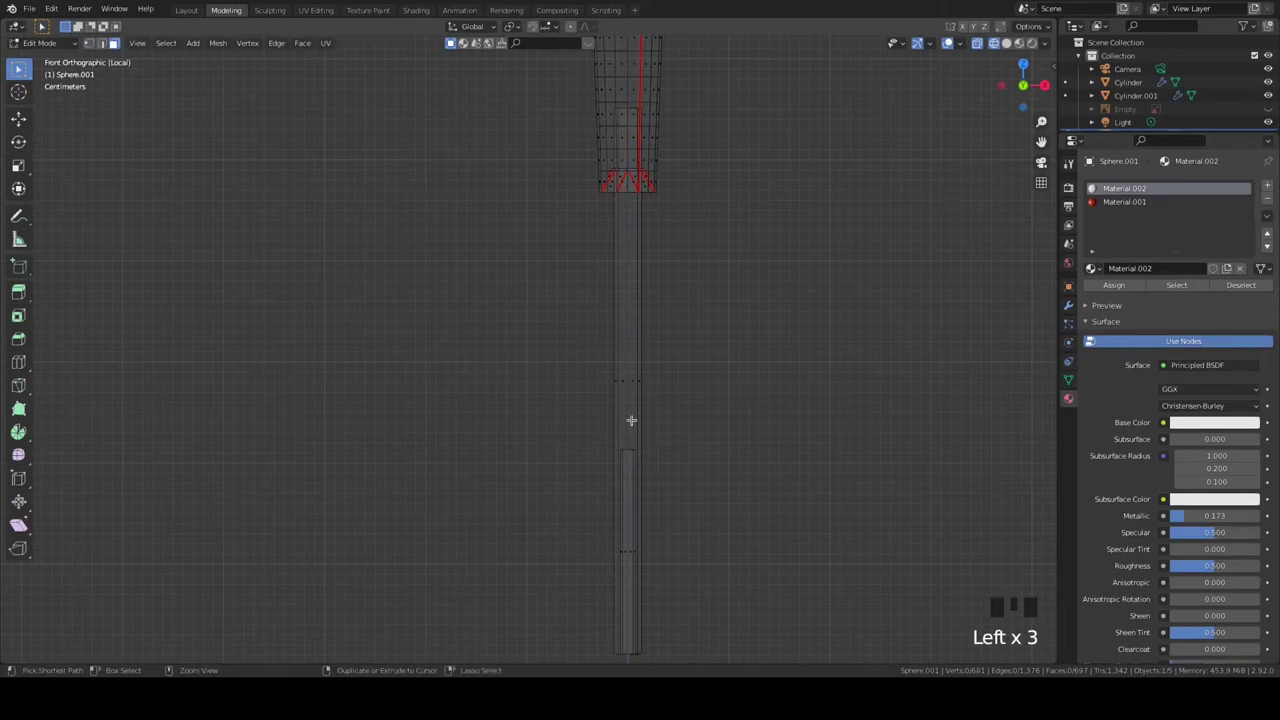
Add a loop cut with fourteen evenly spaced cuts along the lollipop stick.
key(ctrl+r)
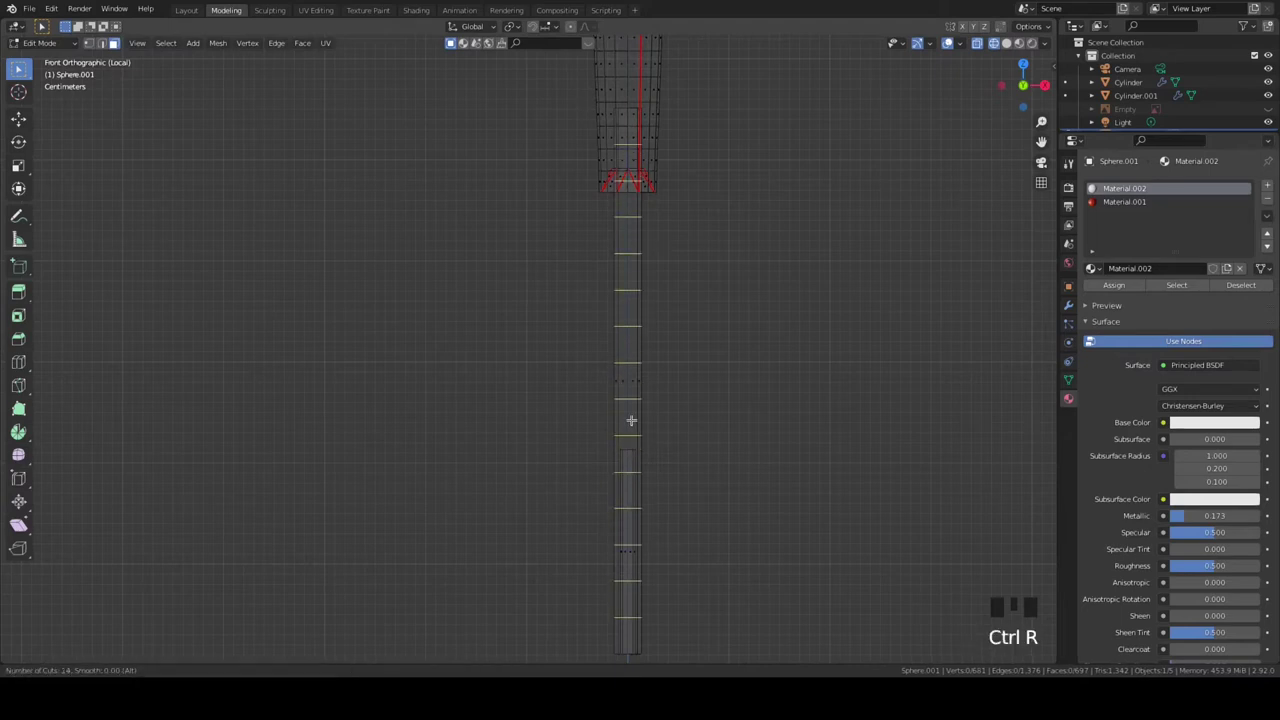
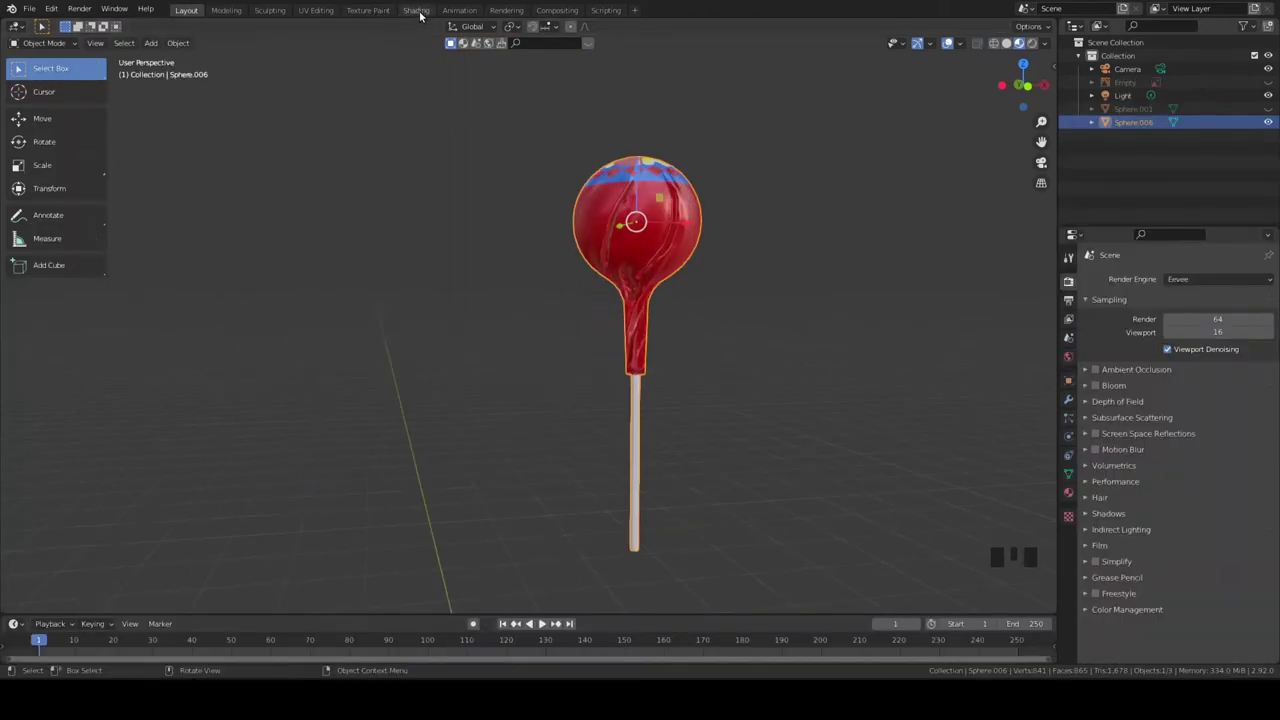
Arrange the Shading workspace view of the lollipop's material nodes and normal map image.
drag(421, 13, 714, 232)
scroll(down, 3)
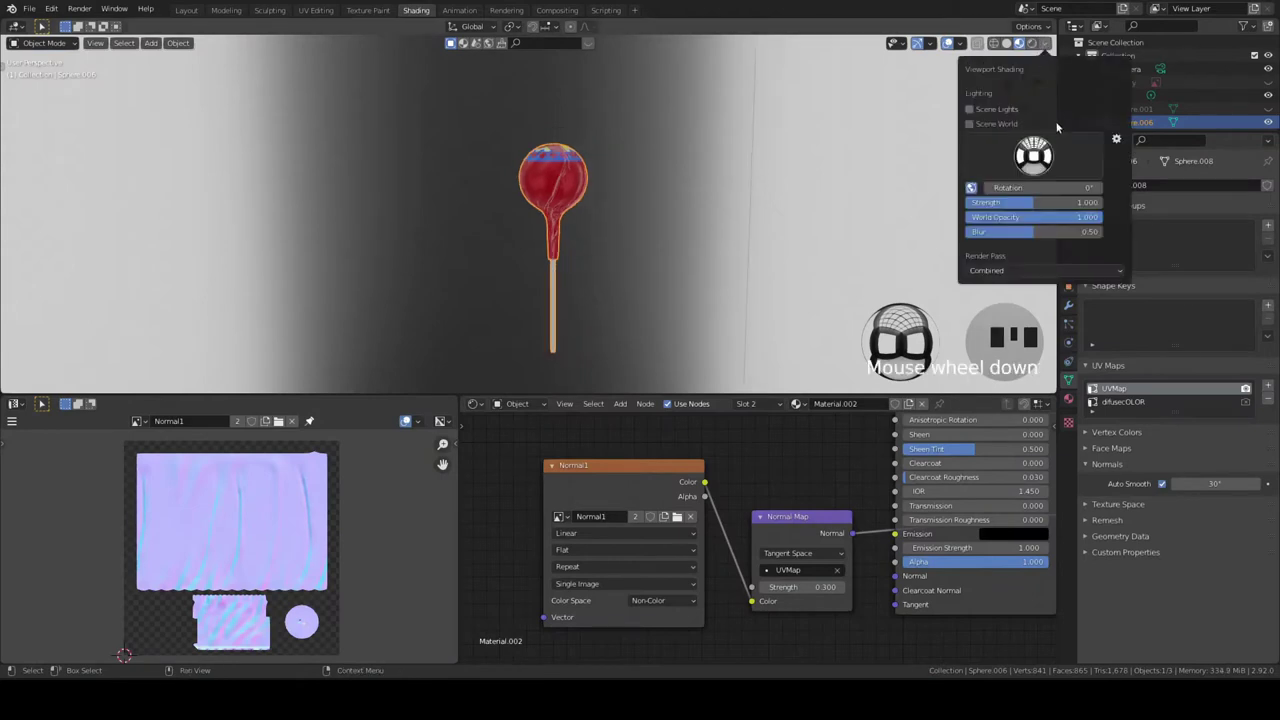
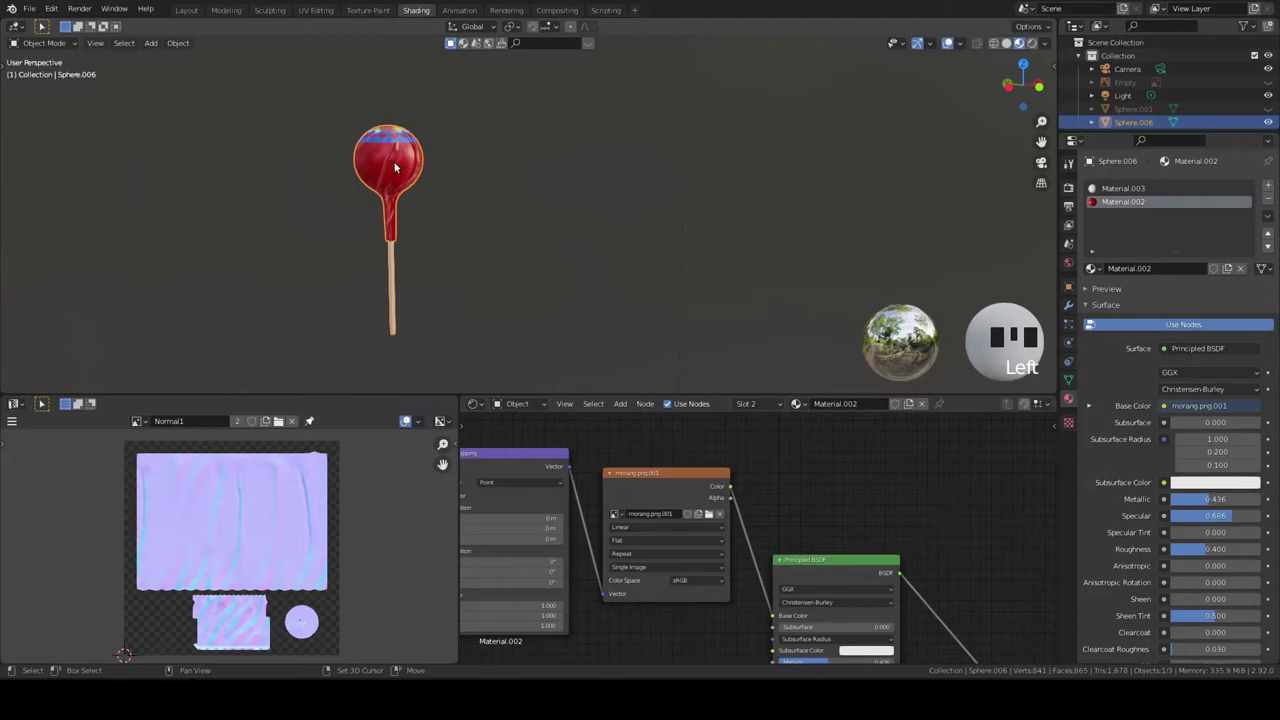
Duplicate the lollipop four times so five stand in a row.
key(shift+d)
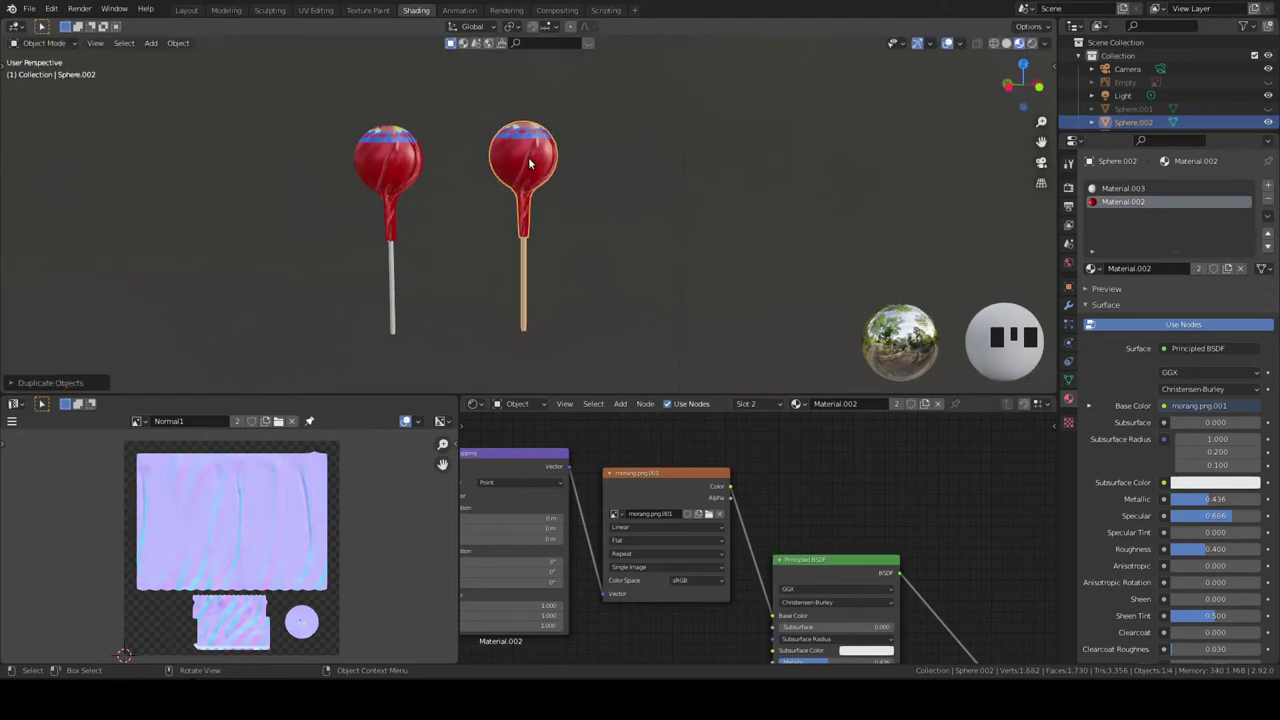
key(shift+d)
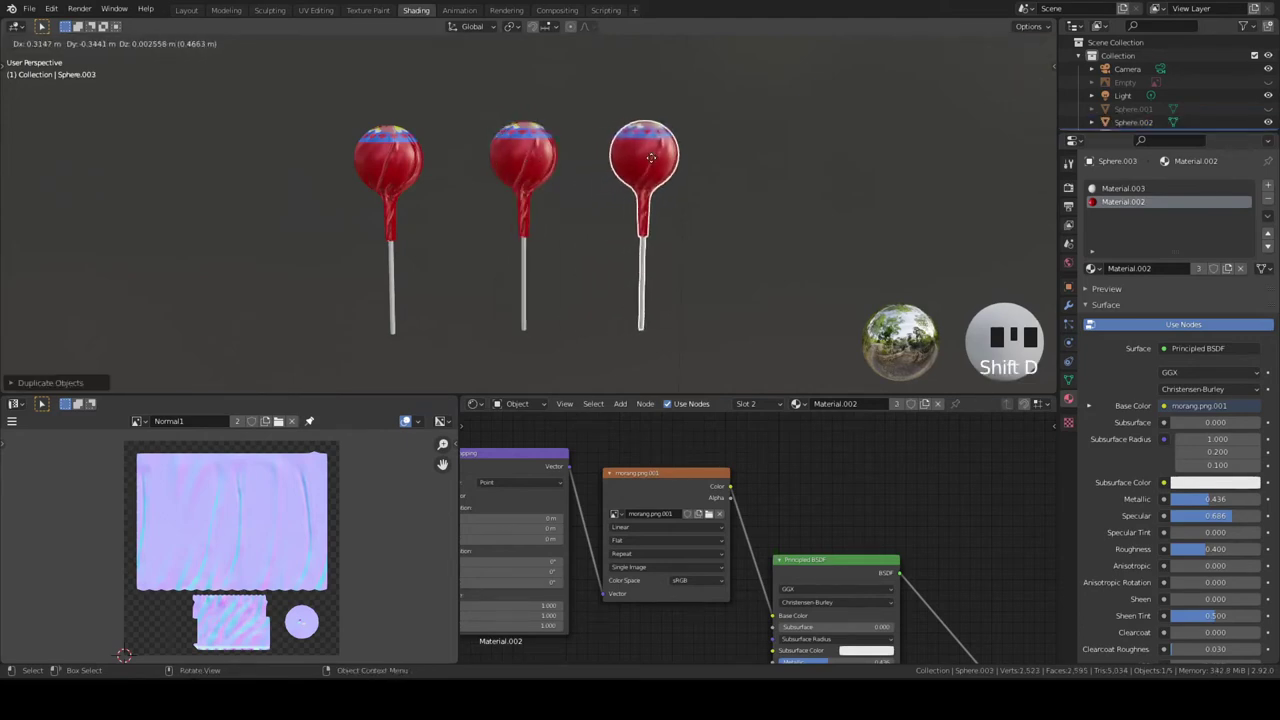
key(shift+d)
key(shift+d)
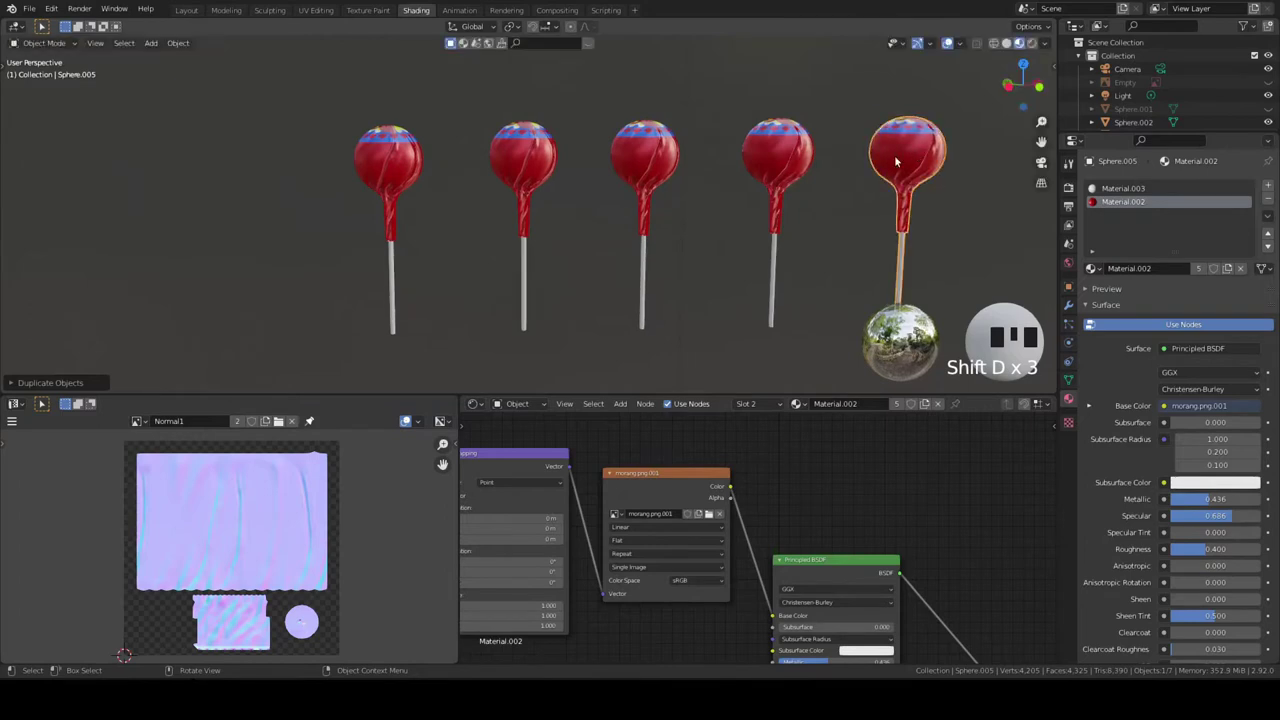
Give the second lollipop its own Material.004 and browse the textures folder.
click(519, 158)
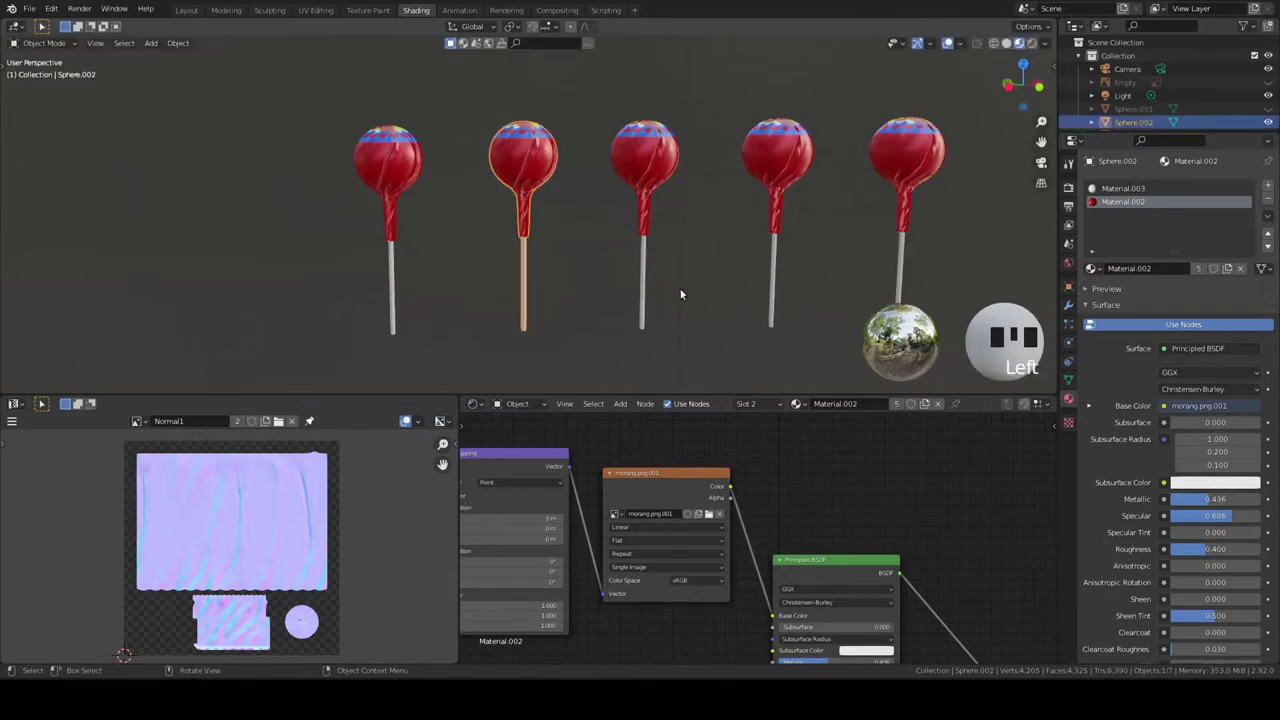
click(1113, 204)
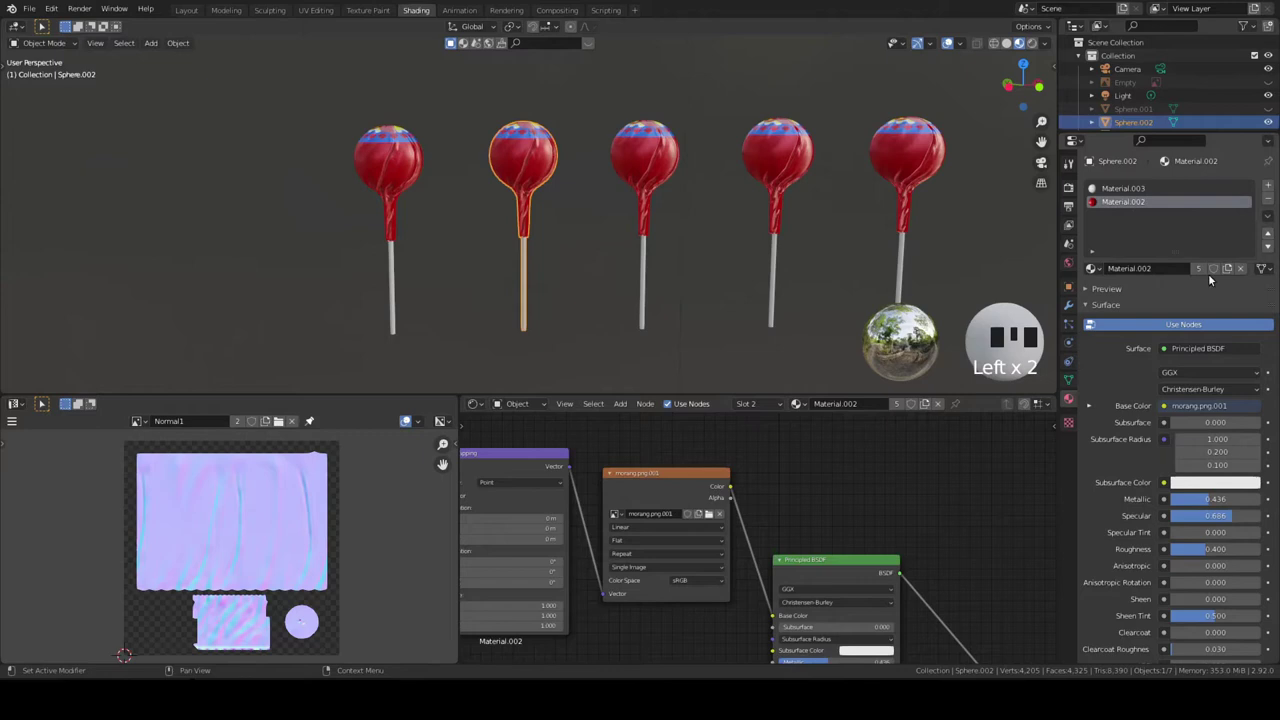
drag(1236, 268, 709, 517)
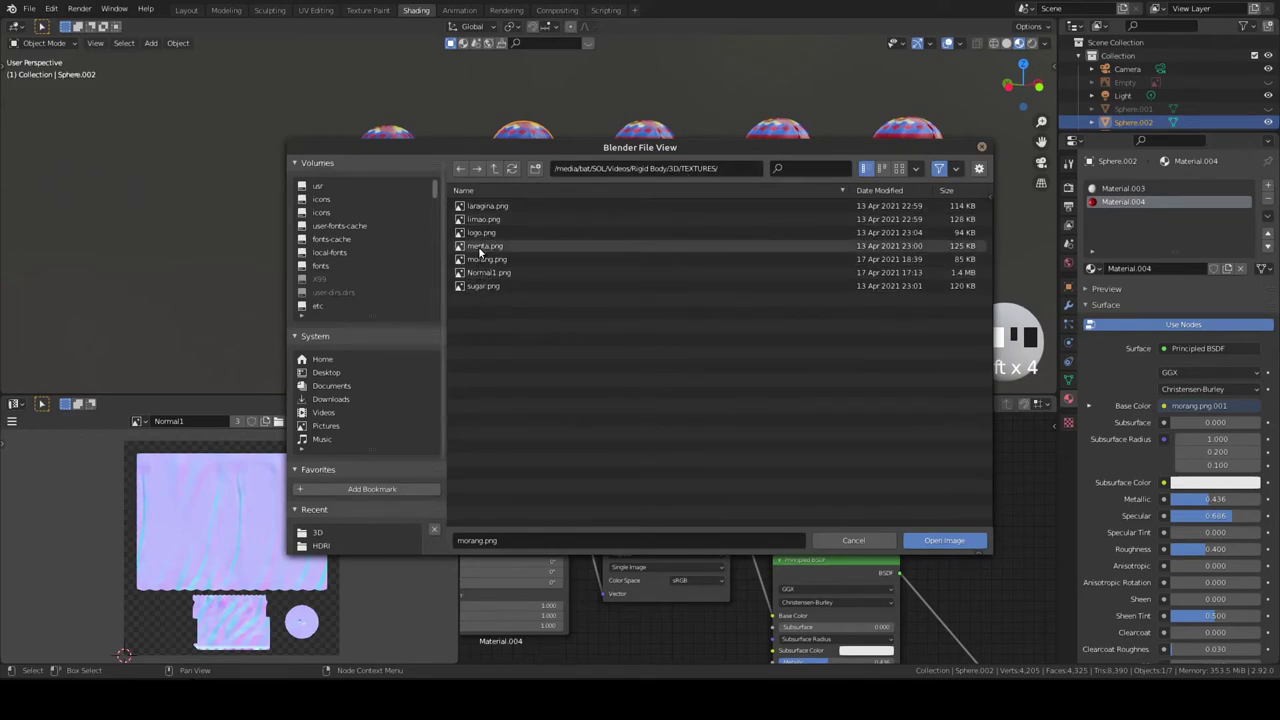
Load menta.png for the second lollipop and limao.png for the third, then select the fourth.
click(953, 548)
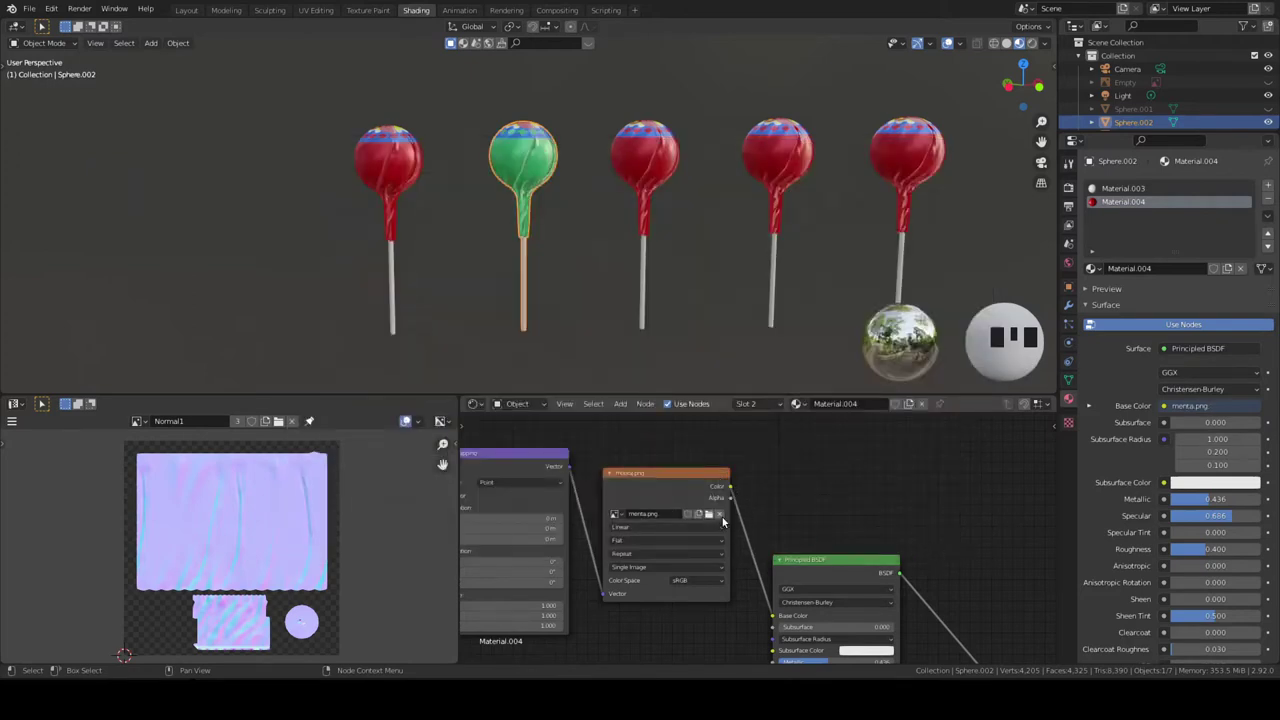
click(650, 167)
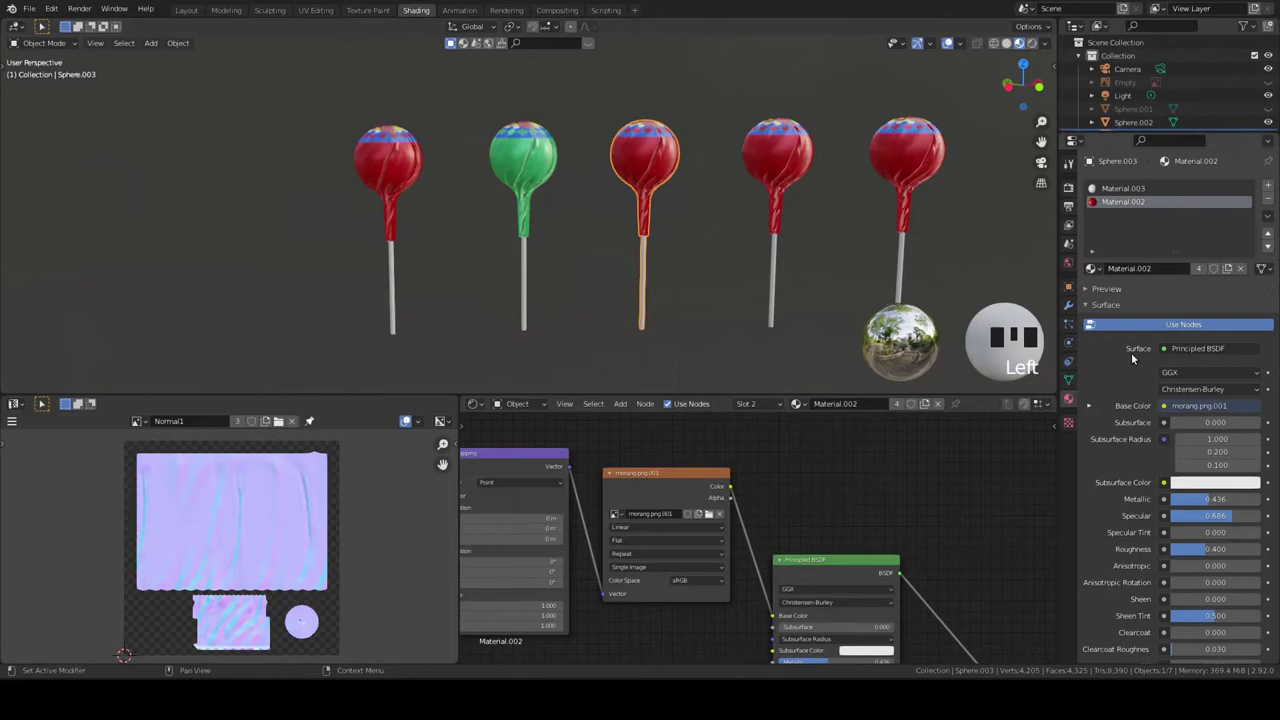
drag(1228, 272, 709, 515)
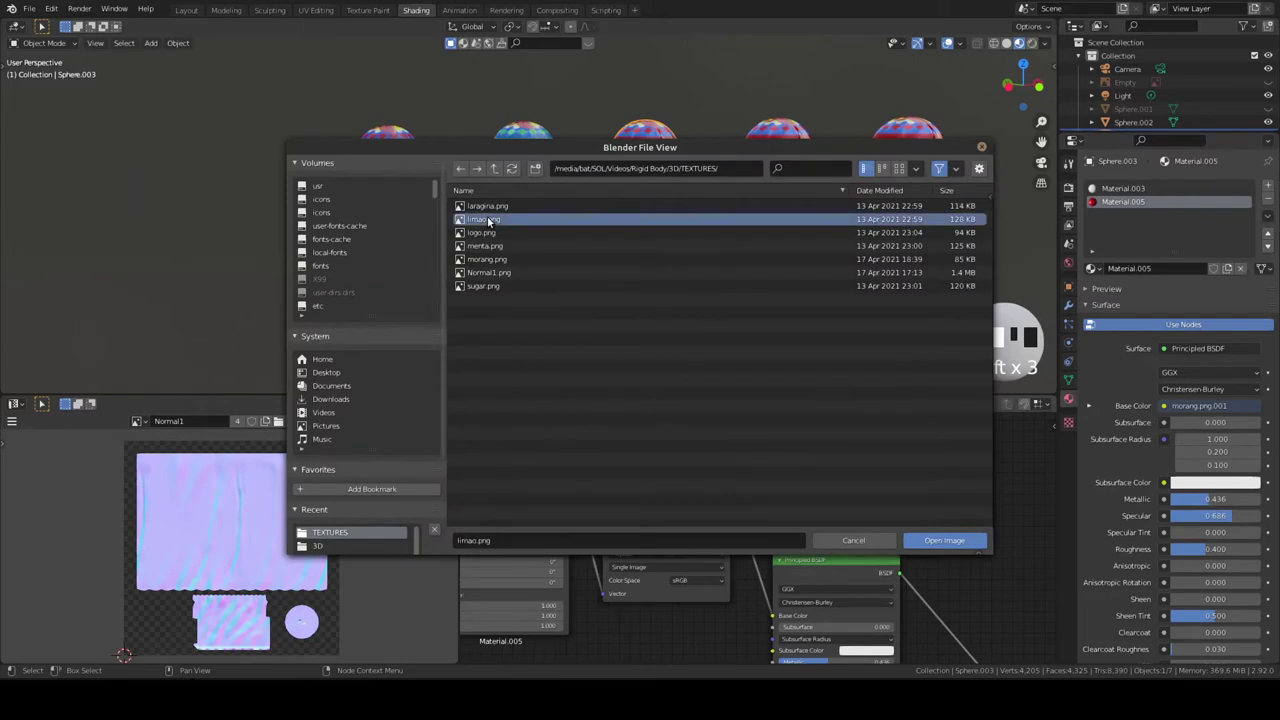
click(953, 533)
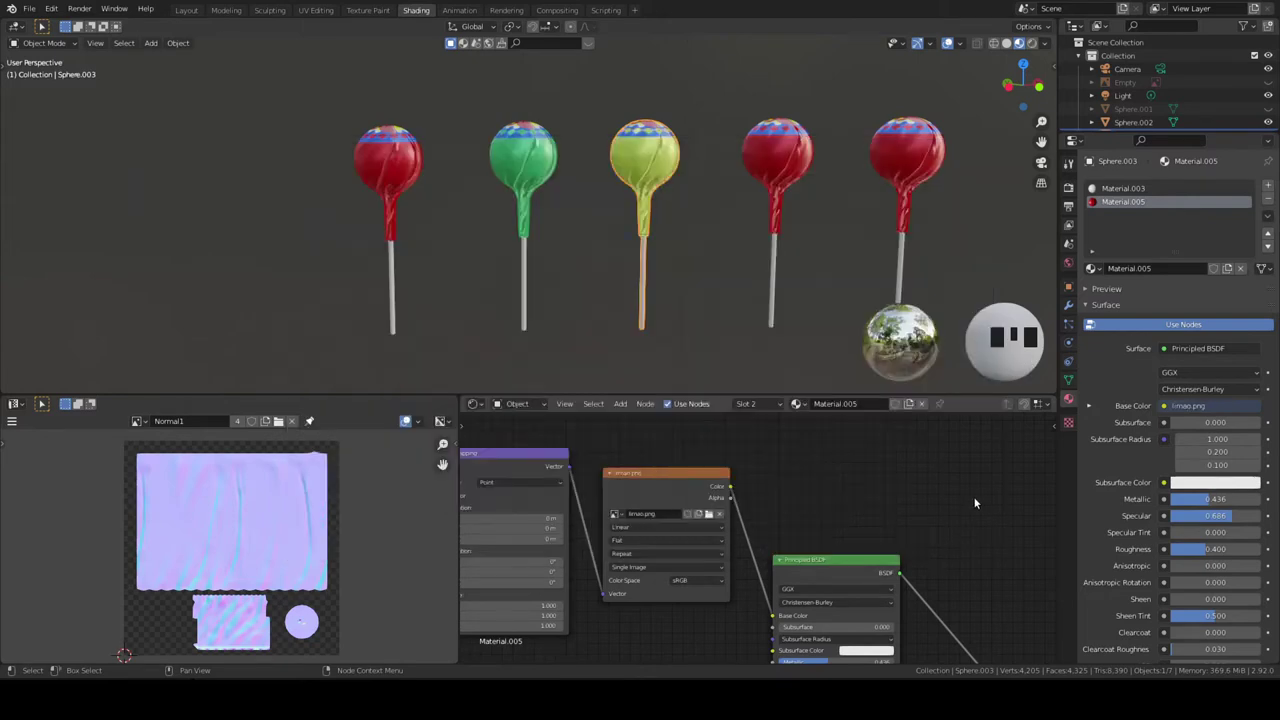
click(790, 173)
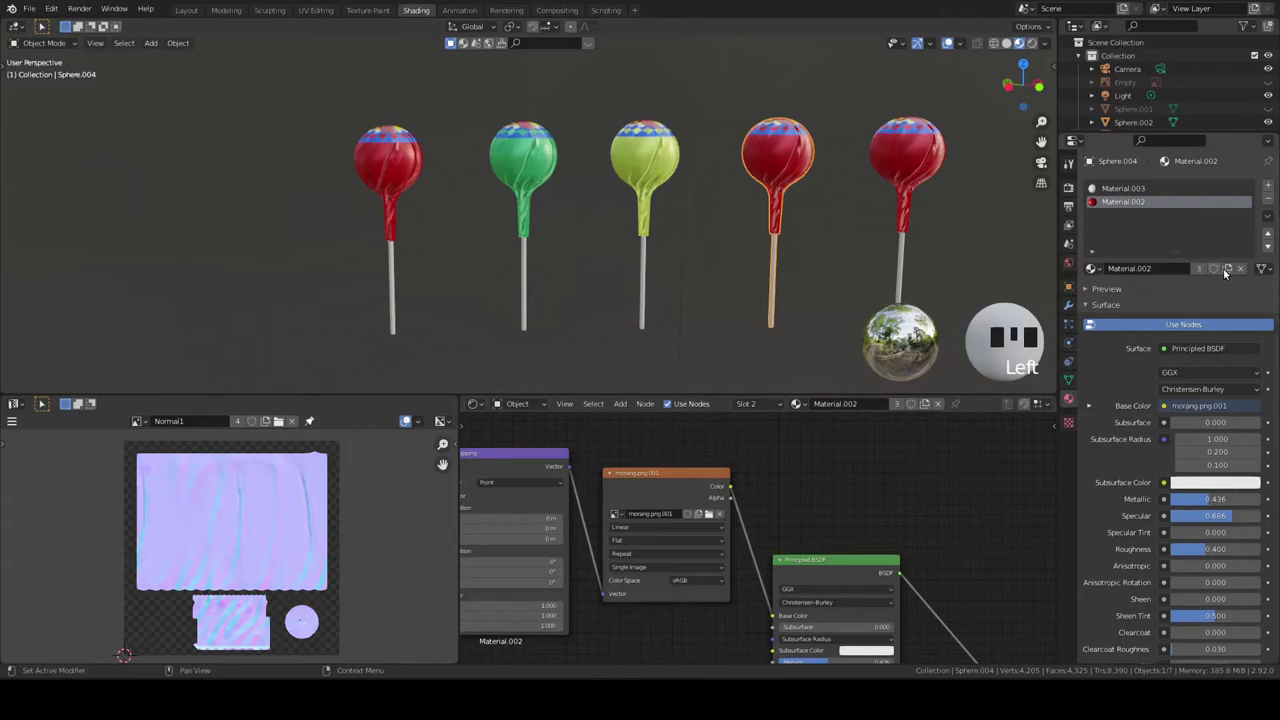
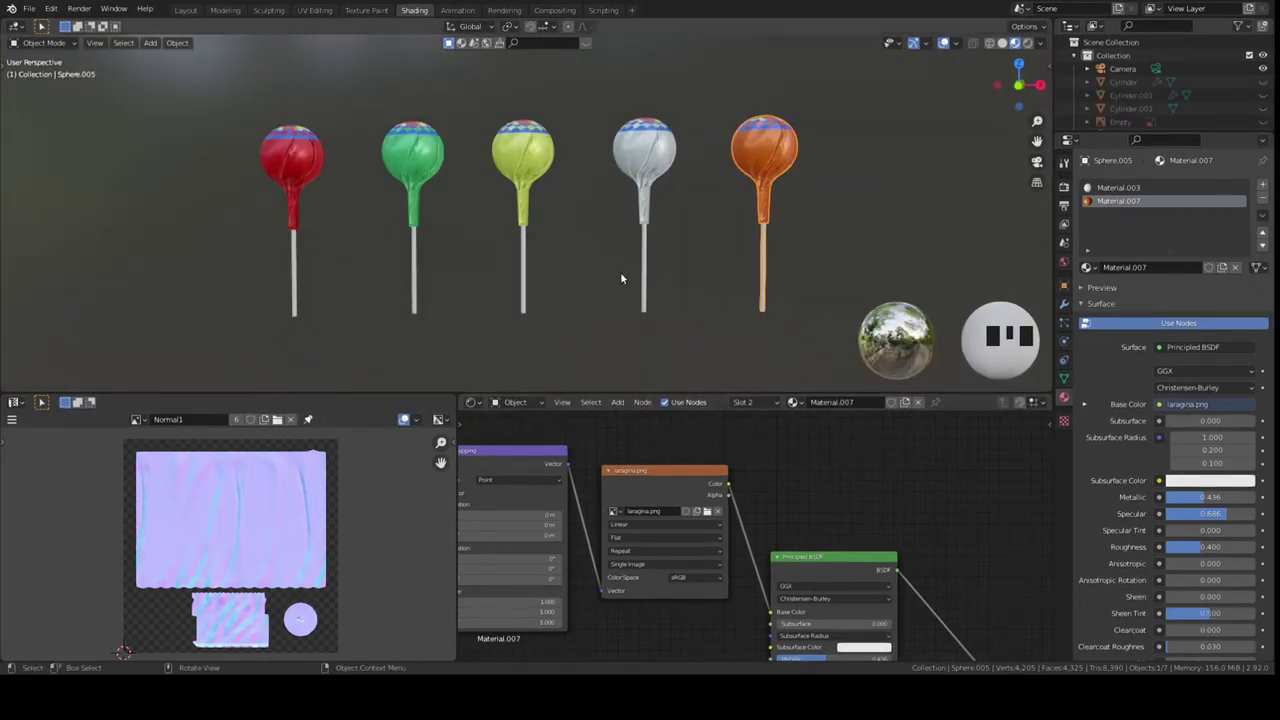
Move the red lollipop onto the jar lid and duplicate it there.
middle_click(598, 333)
scroll(down, 3)
drag(627, 328, 786, 348)
key(KP_1)
click(1265, 95)
click(545, 200)
key(shift+d)
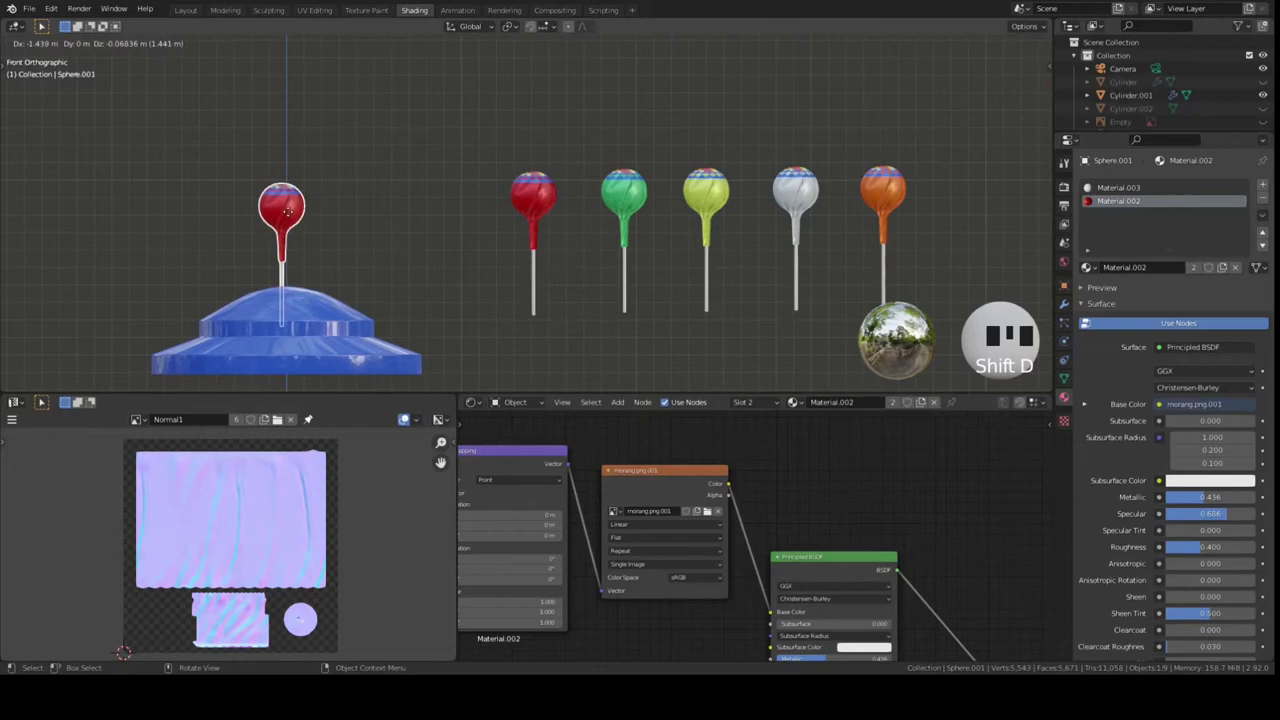
key(KP_3)
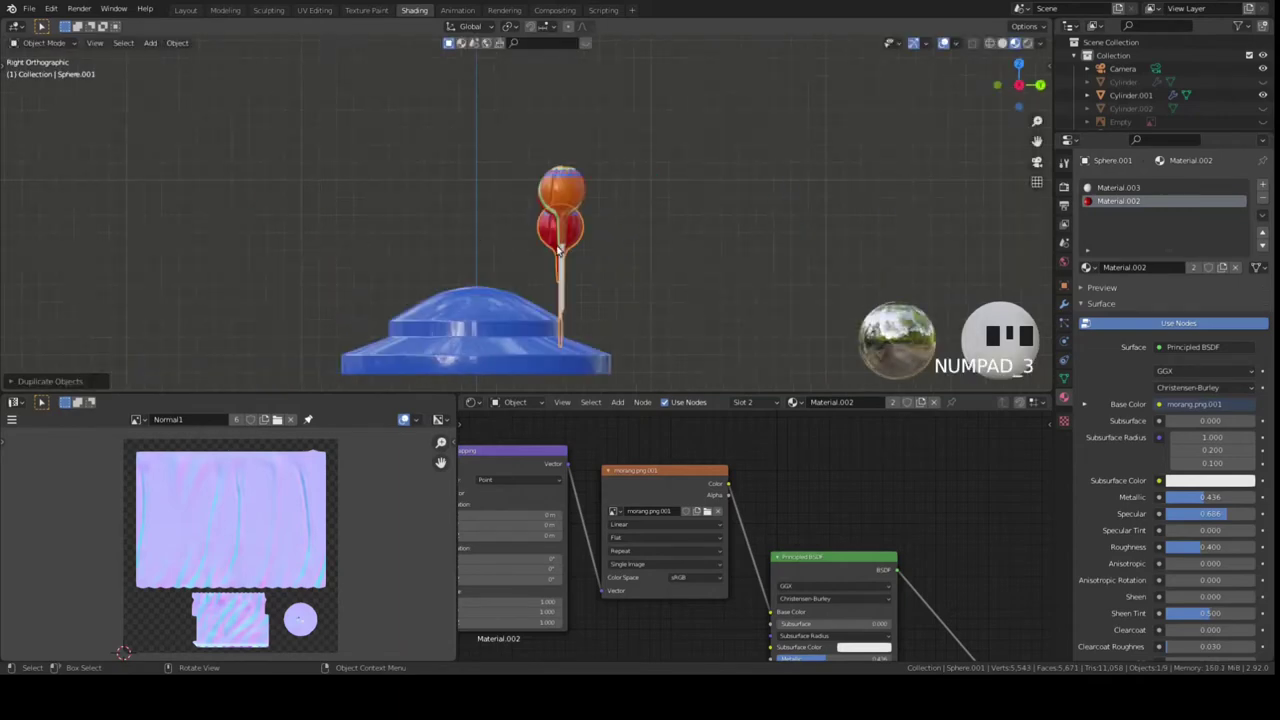
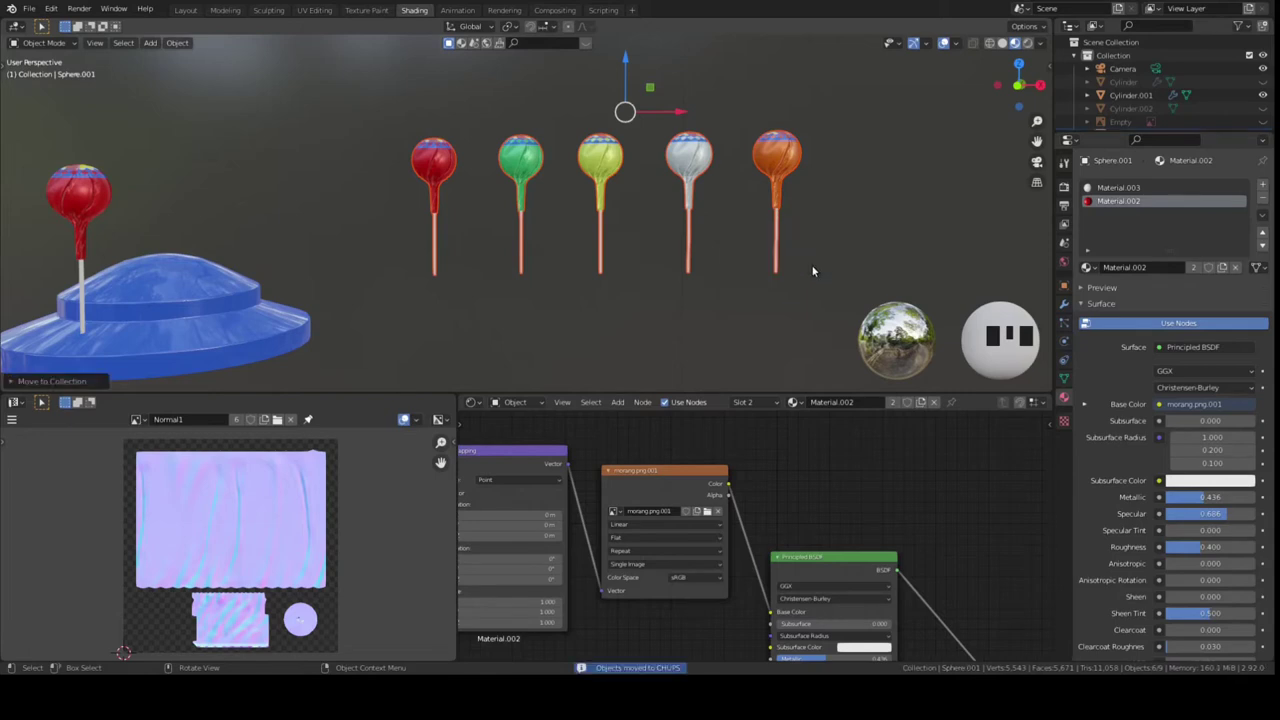
Hide the CHUPS collection and position the remaining red lollipop beside the lid.
scroll(down, 3)
scroll(up, 3)
click(1267, 121)
middle_click(485, 261)
scroll(up, 3)
key(KP_1)
key(KP_3)
scroll(up, 3)
drag(625, 208, 603, 161)
click(603, 161)
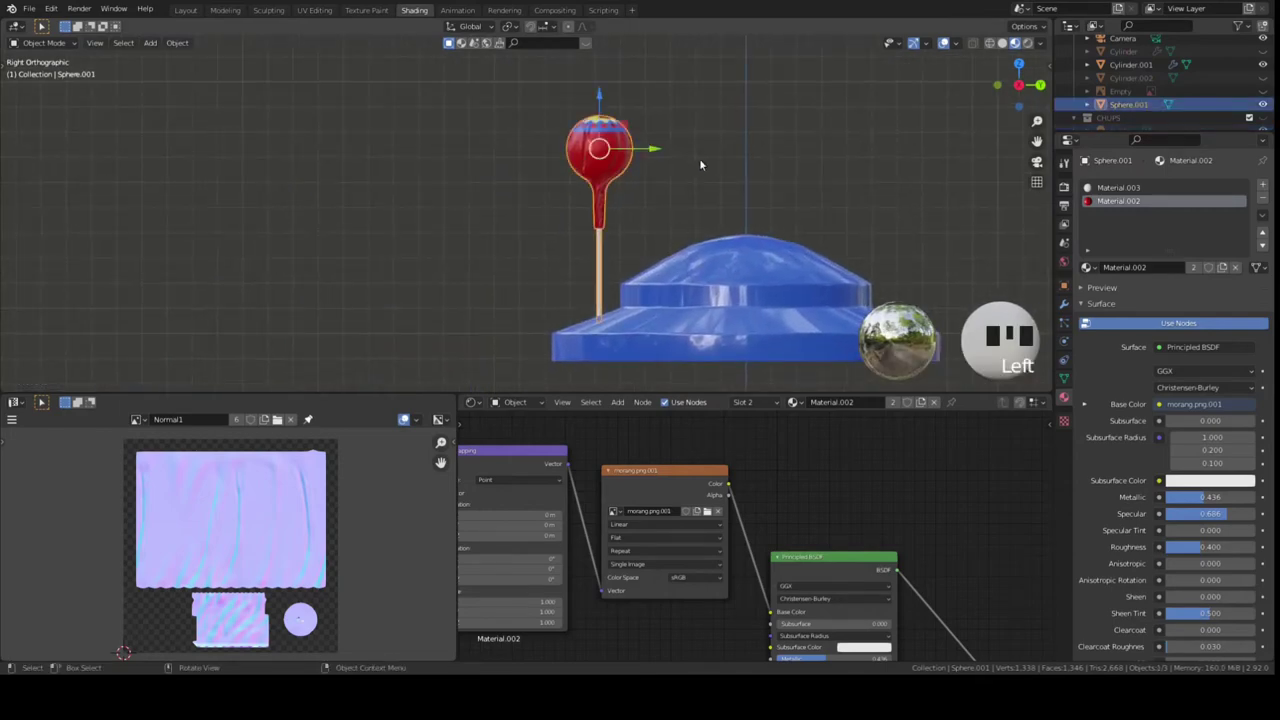
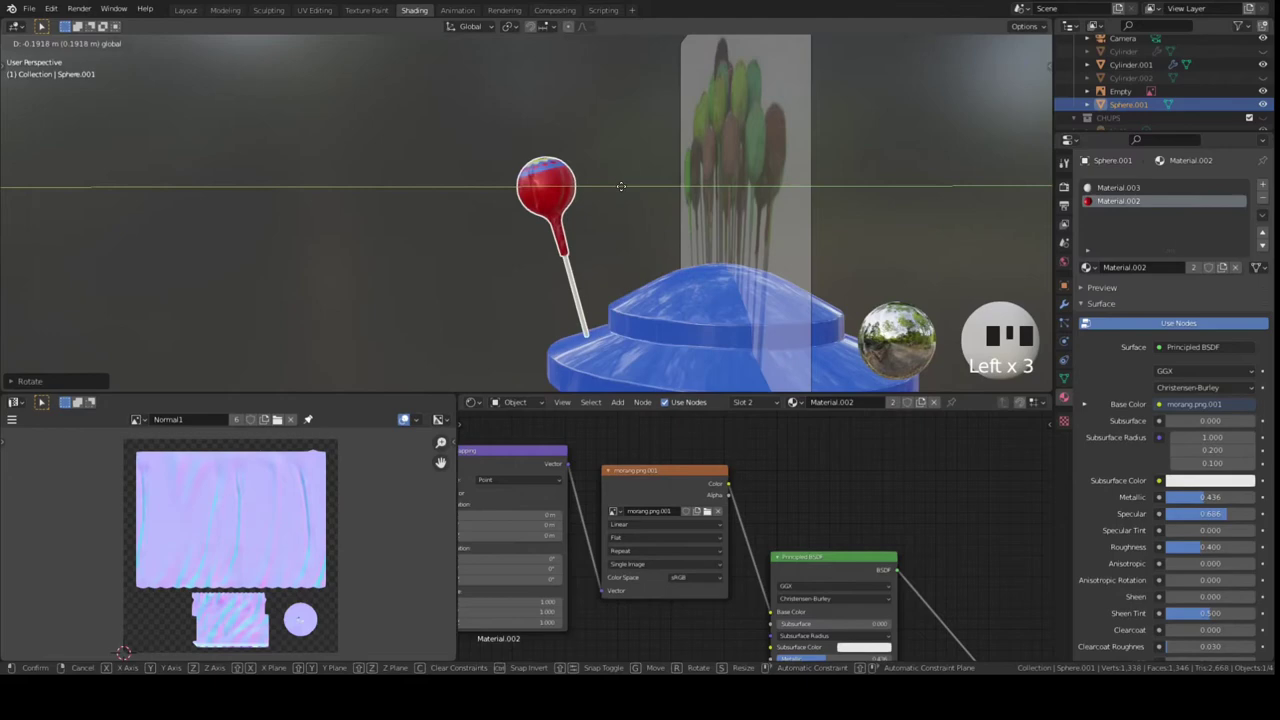
Confirm the lollipop's outward tilt and hide the lollipop reference image.
click(548, 112)
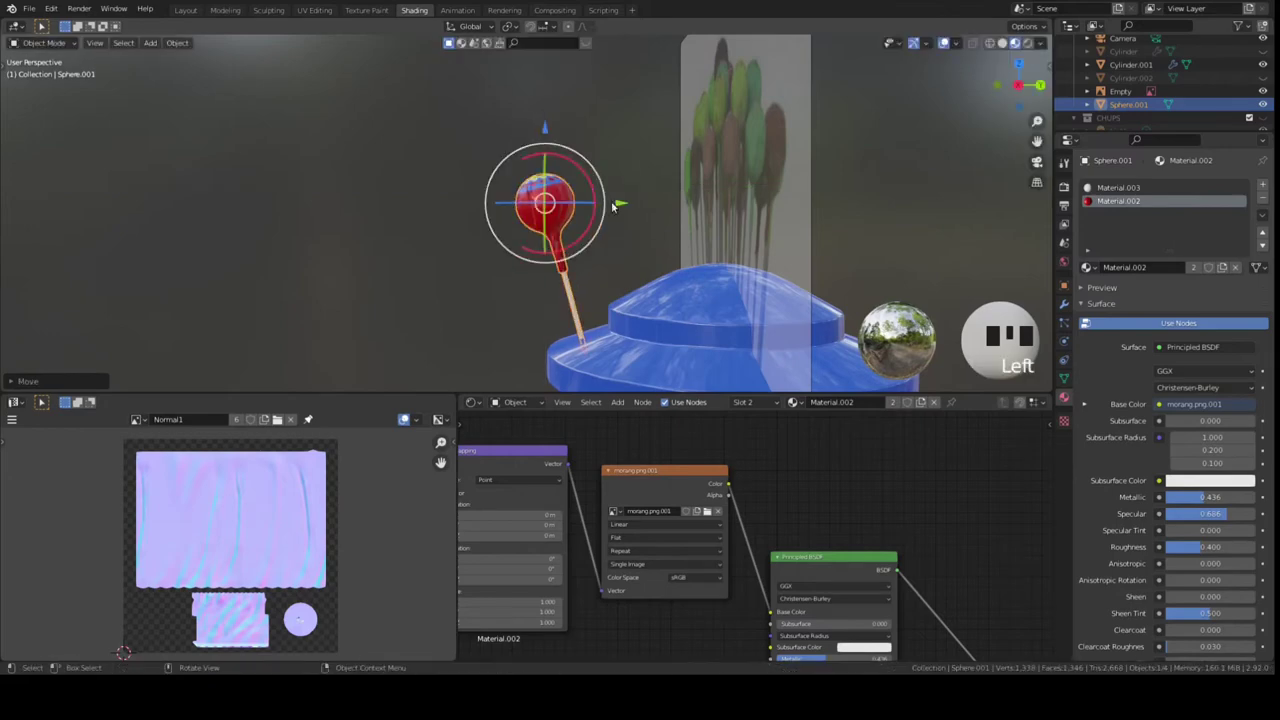
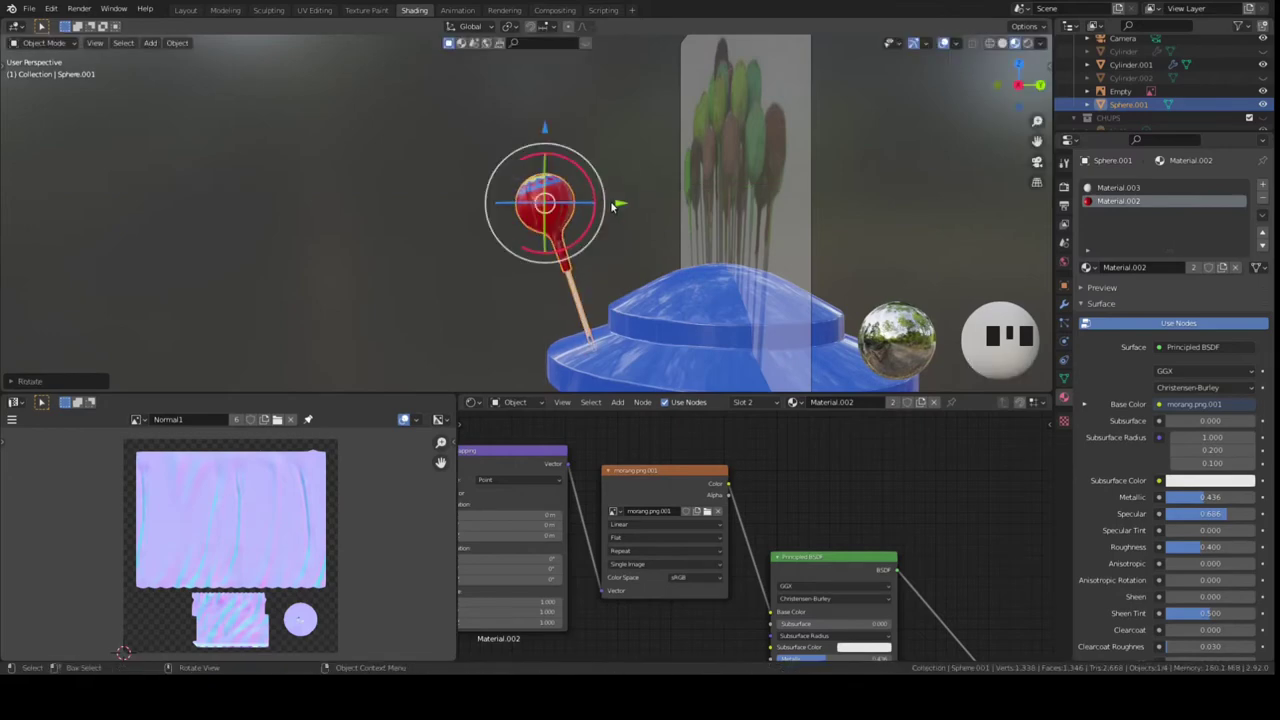
click(621, 206)
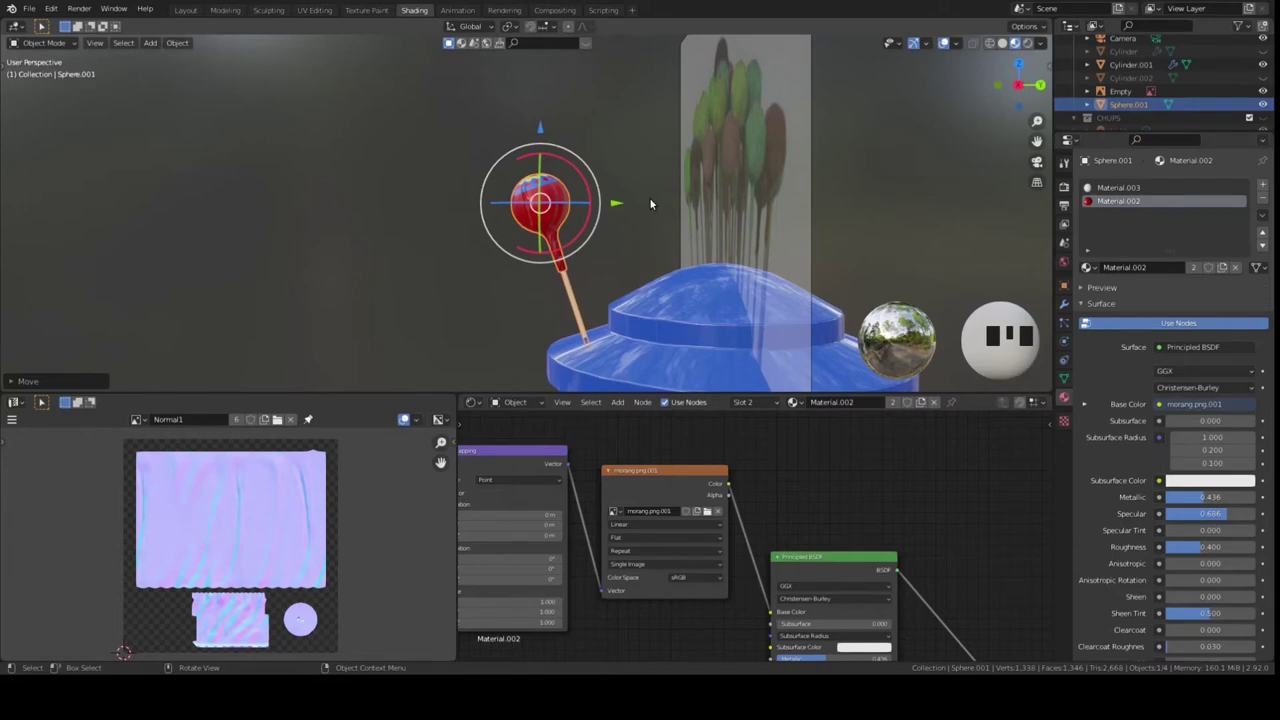
key(KP_1)
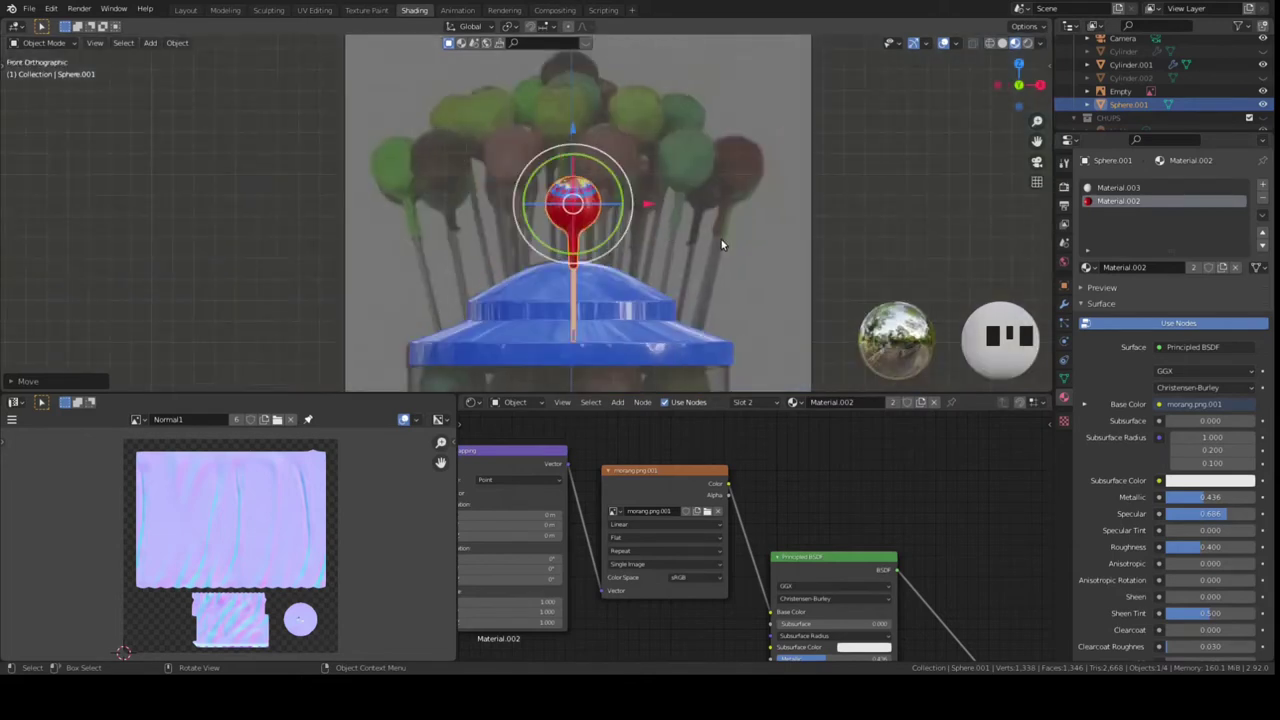
click(1267, 95)
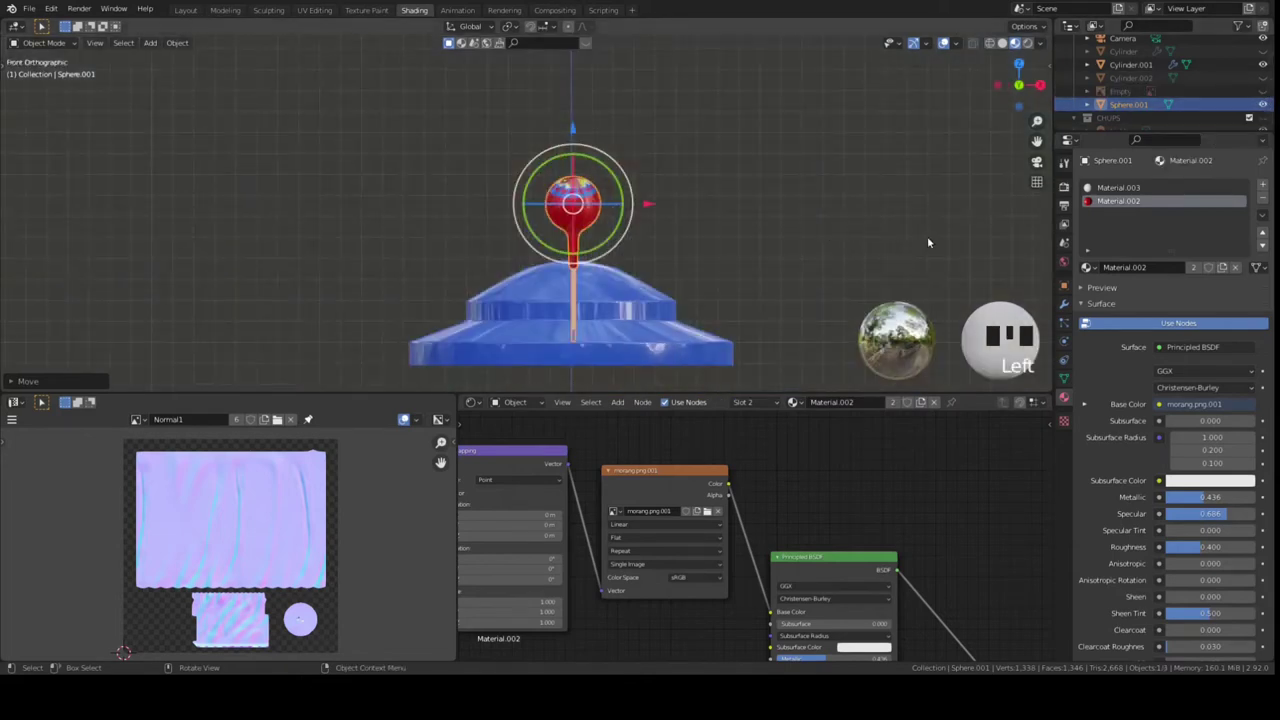
Add an Empty and move it toward the centre of the jar lid.
click(192, 11)
key(KP_1)
scroll(down, 3)
drag(608, 263, 555, 215)
key(KP_3)
scroll(down, 3)
drag(742, 271, 692, 251)
scroll(down, 3)
drag(716, 279, 659, 504)
scroll(down, 3)
drag(684, 467, 592, 463)
key(Left)
scroll(up, 3)
drag(716, 127, 719, 300)
scroll(up, 3)
Raise the empty above the lid's centre and reset the lollipop's origin.
drag(782, 245, 618, 247)
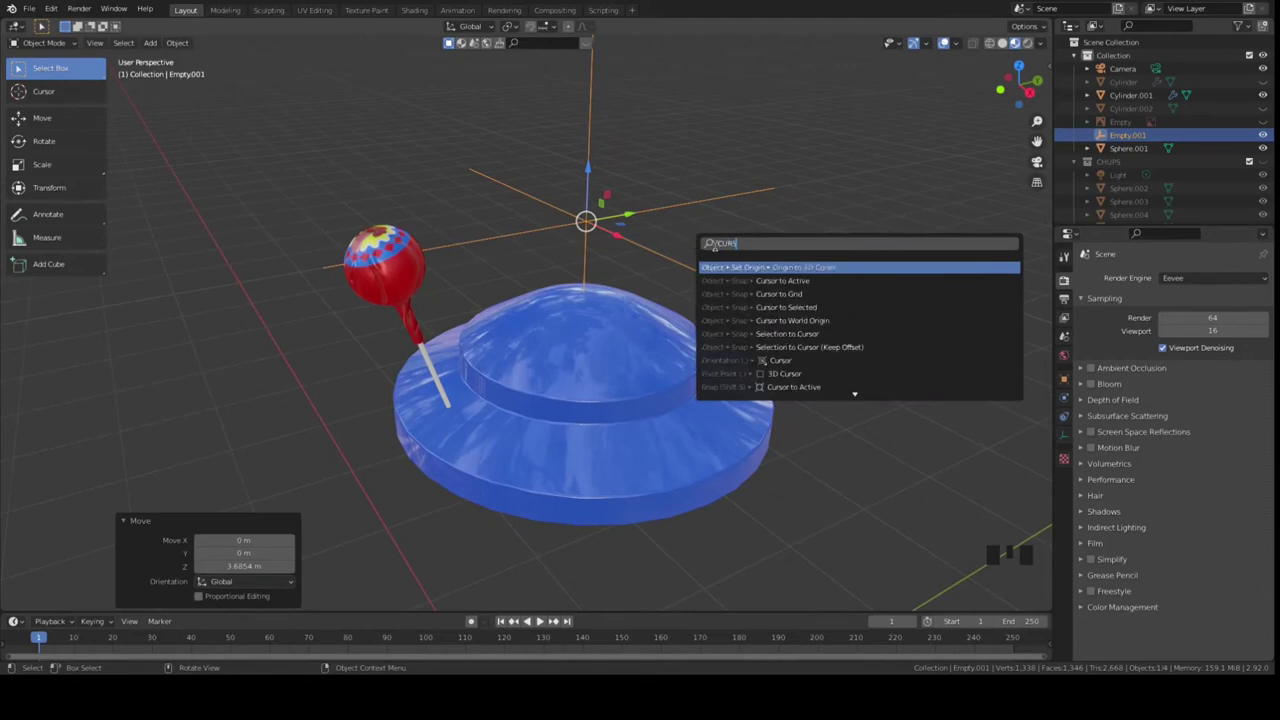
click(405, 273)
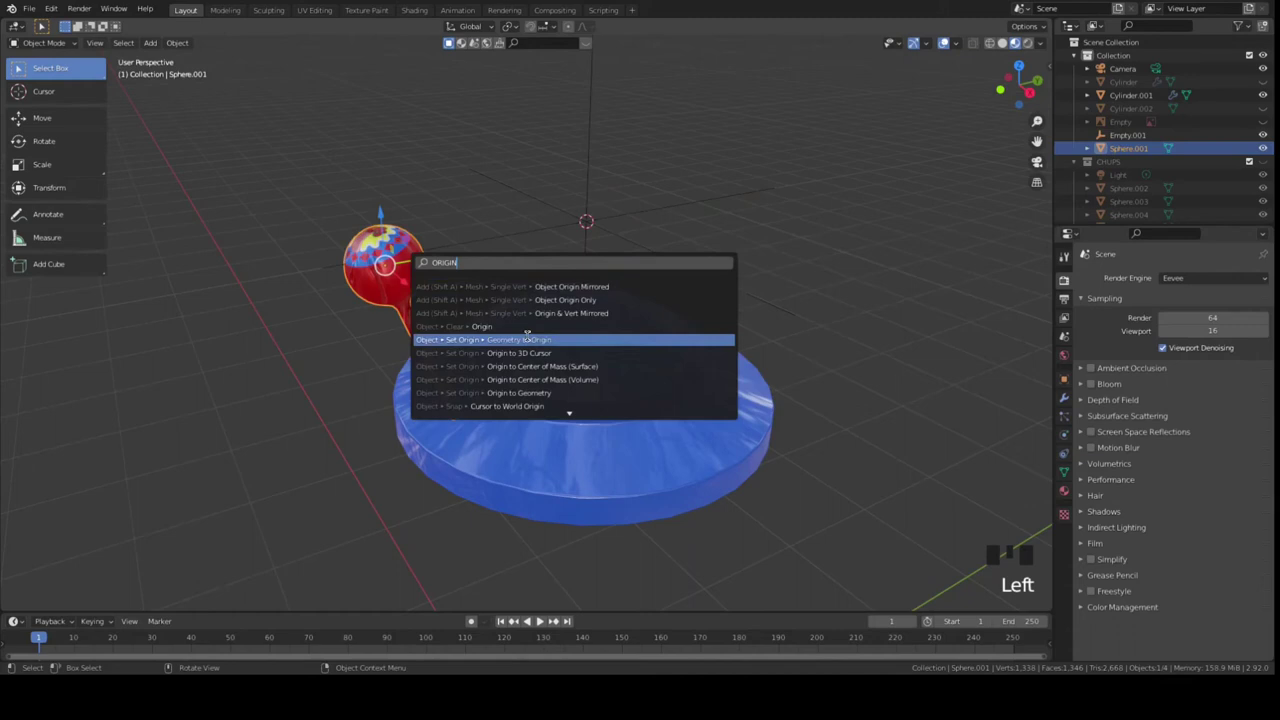
click(407, 251)
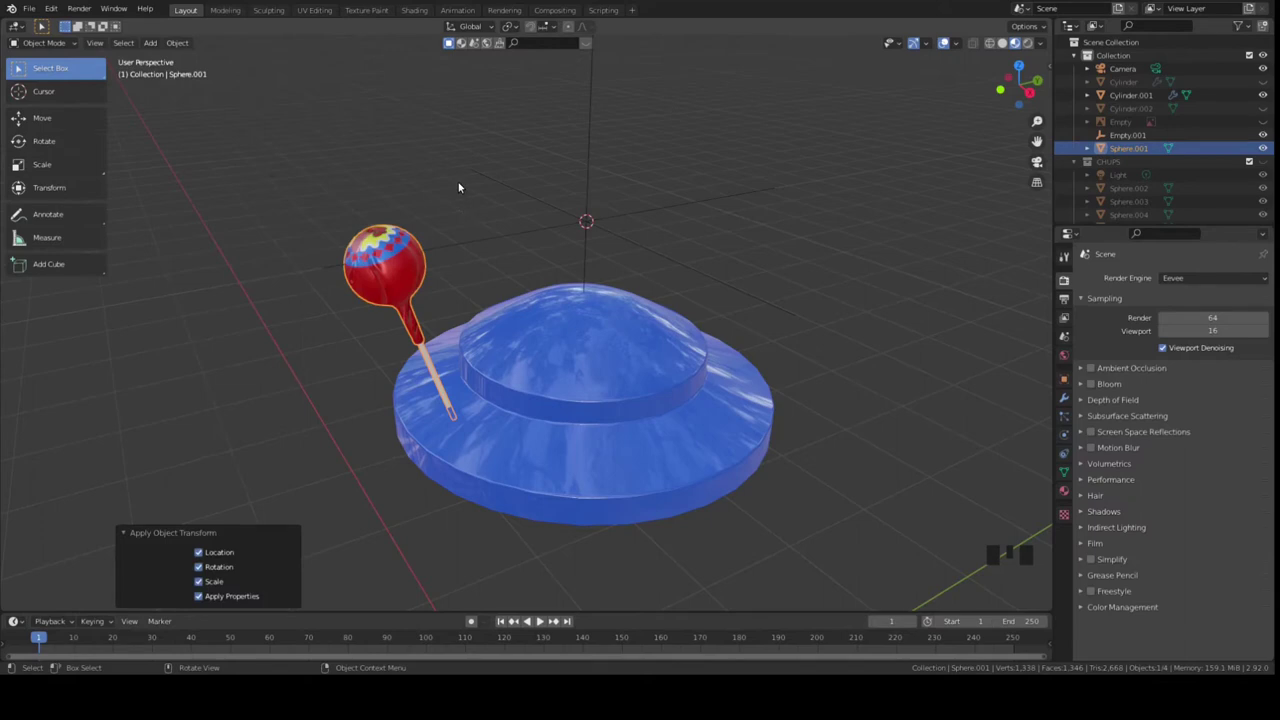
Apply the lollipop's location, rotation and scale and go to its modifier settings.
click(462, 185)
click(419, 271)
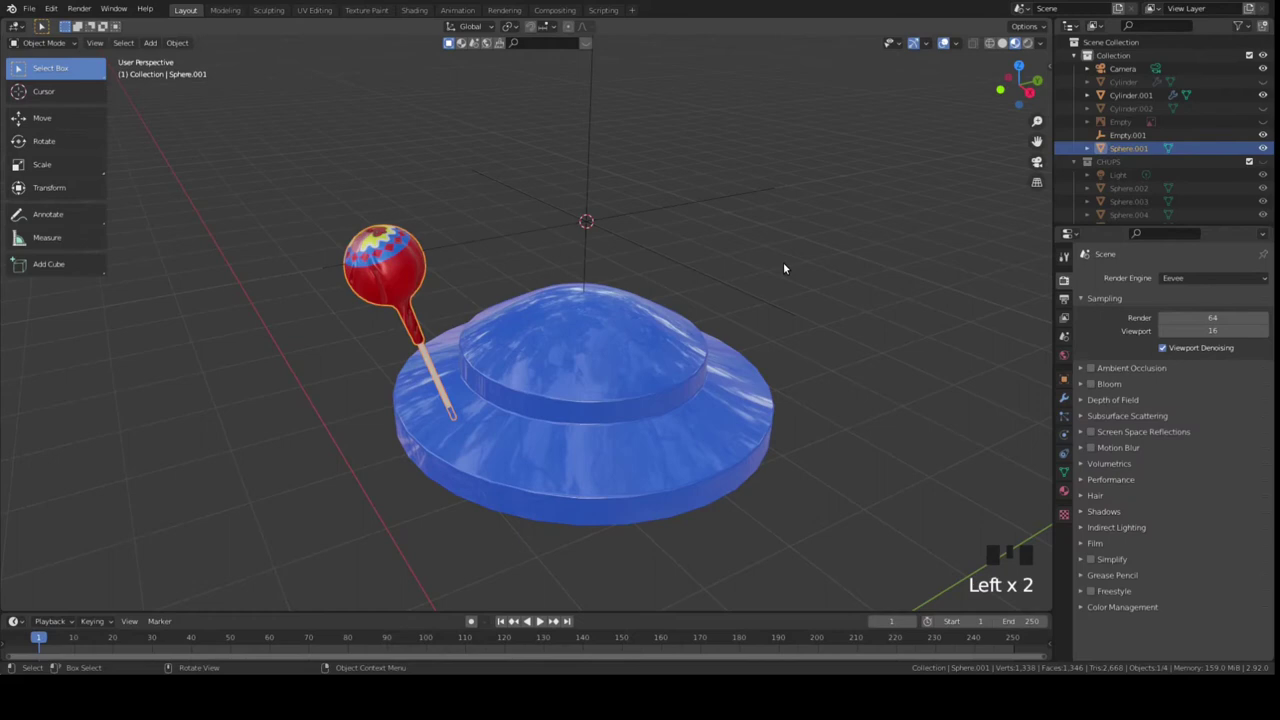
click(403, 263)
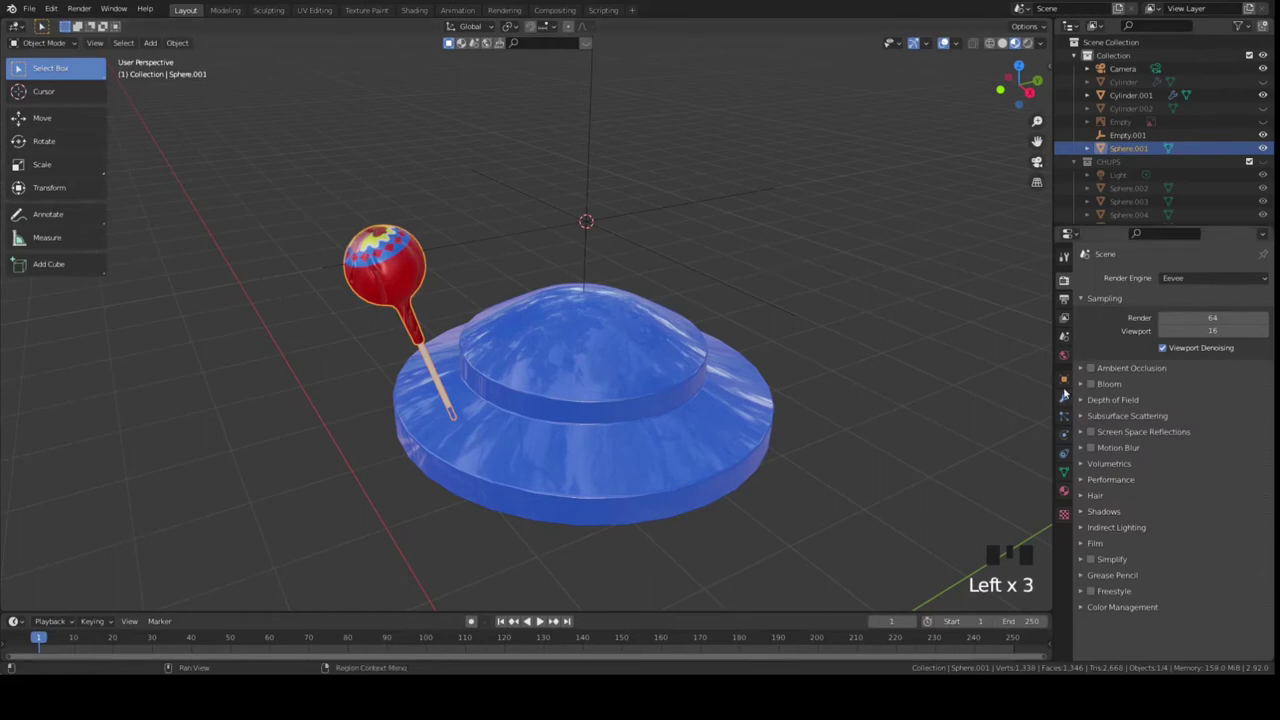
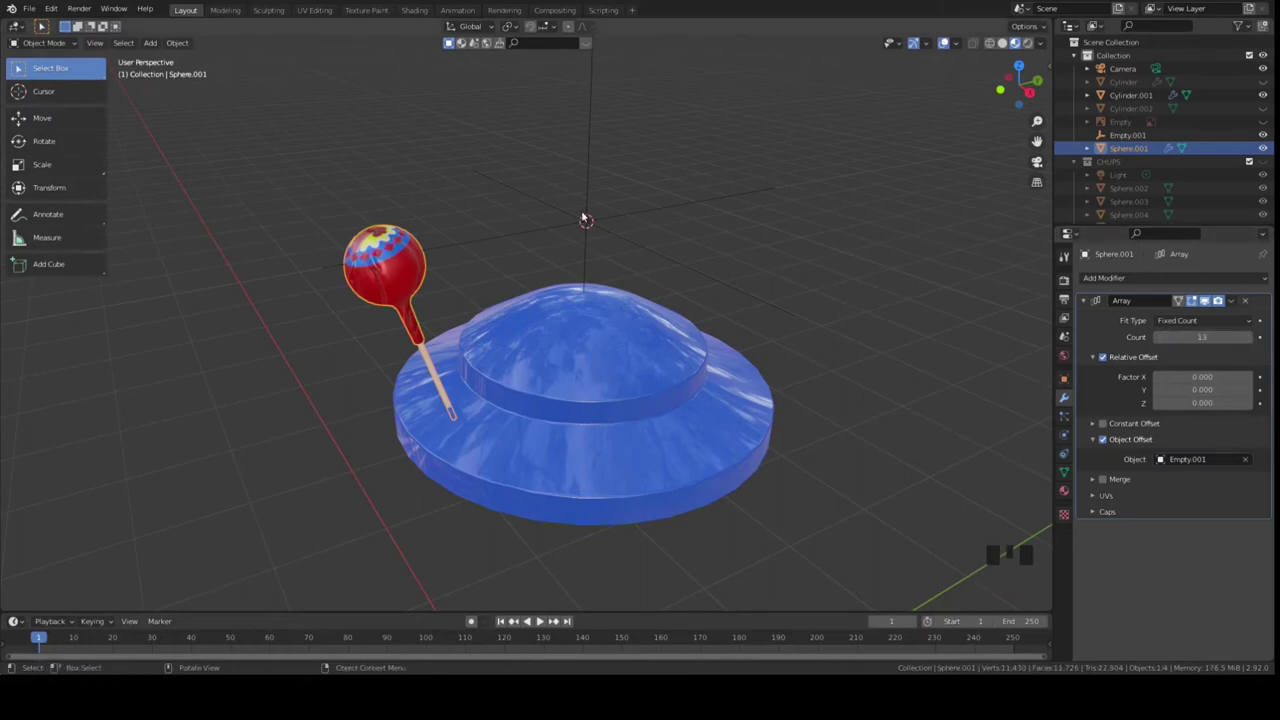
Set the empty above the lid as the target object of the lollipop's modifier.
click(594, 192)
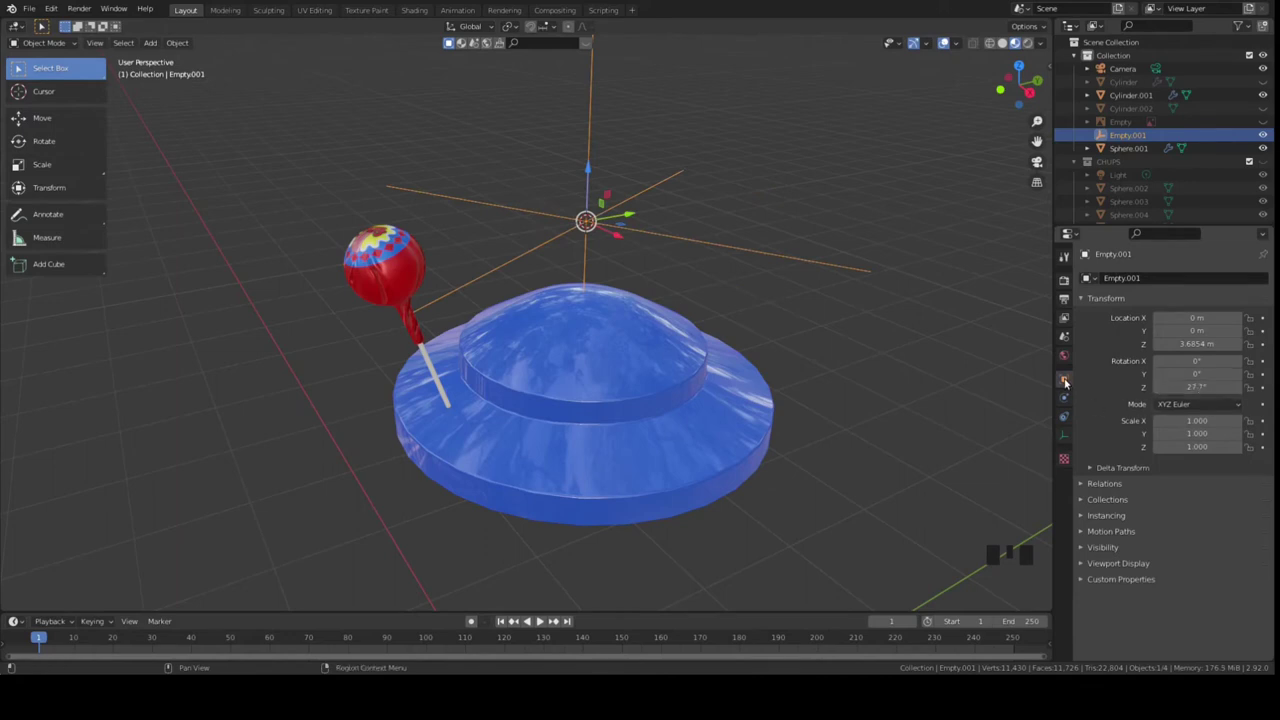
click(399, 278)
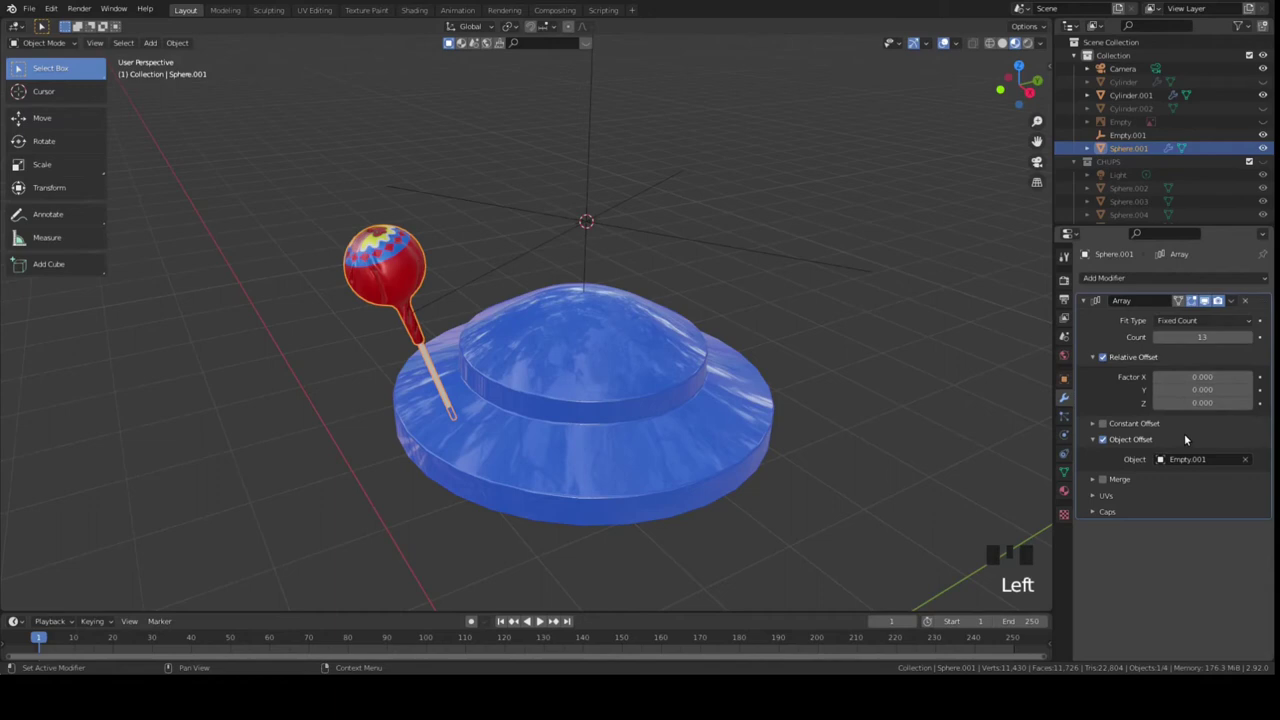
drag(1105, 429, 1086, 461)
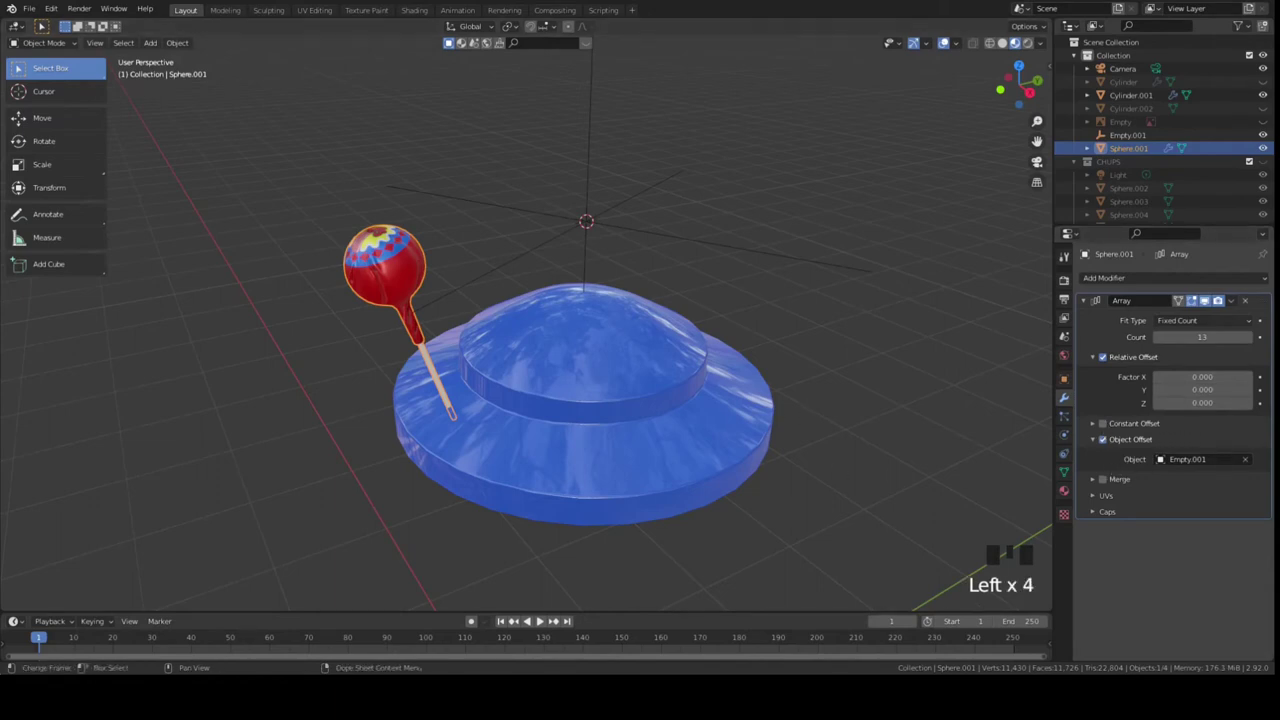
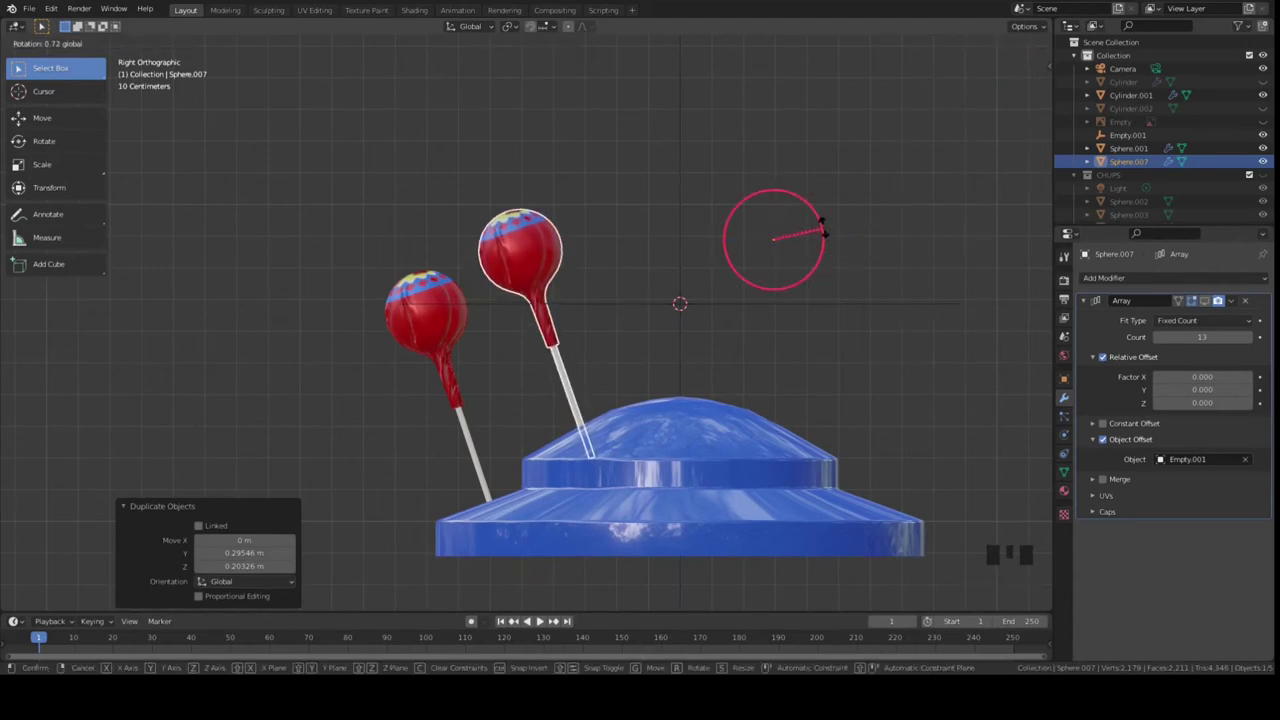
Confirm the copied lollipop's tilt, set its origin at the lid's centre, and select Empty.001.
click(849, 240)
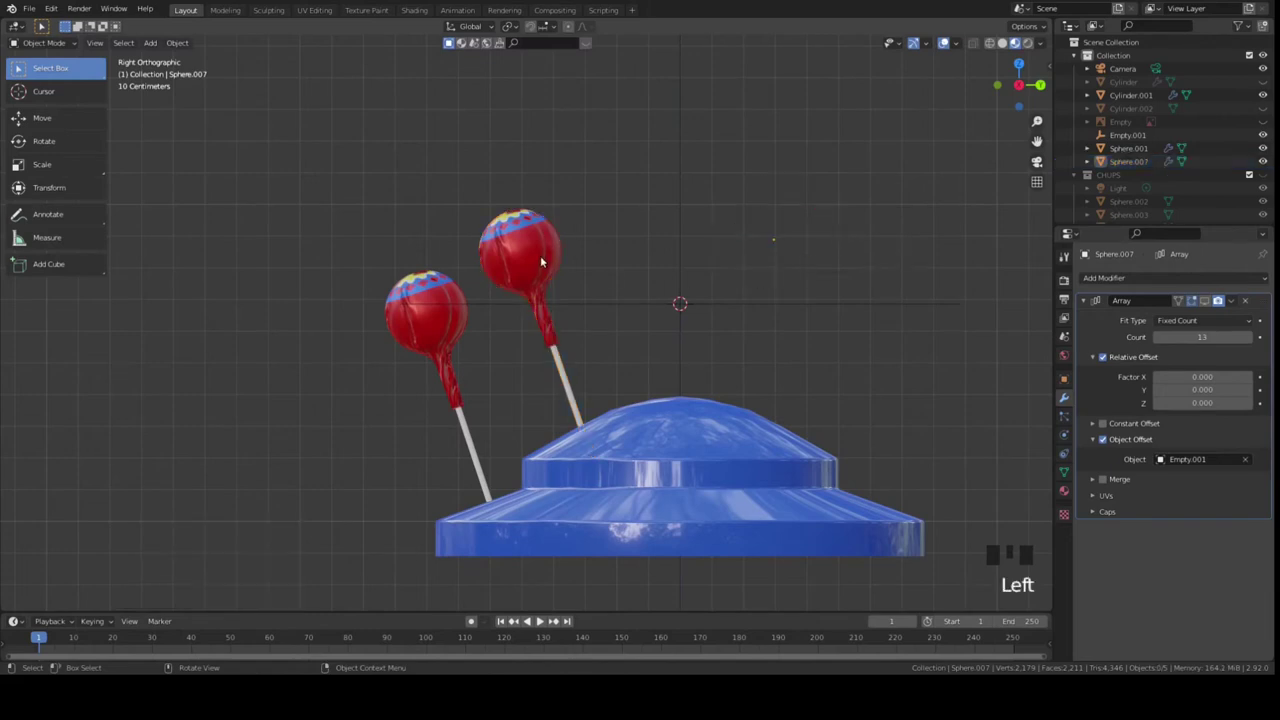
click(538, 256)
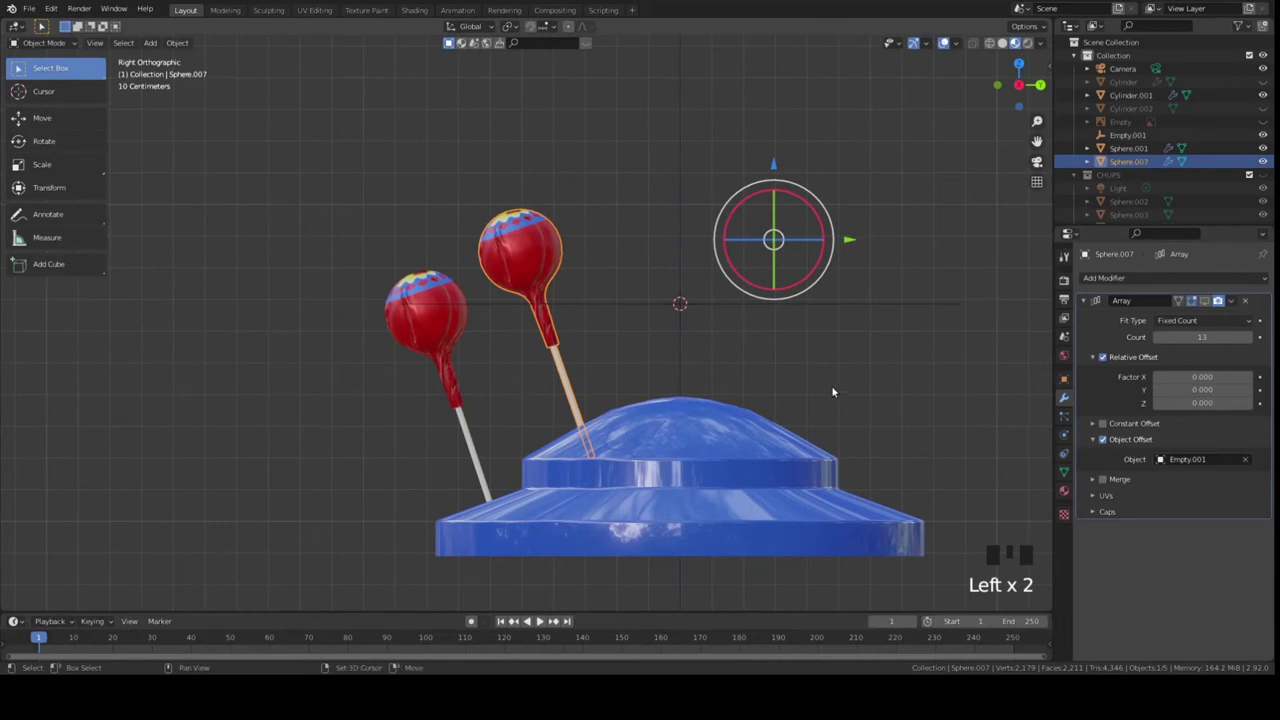
key(ctrl+a)
key(space)
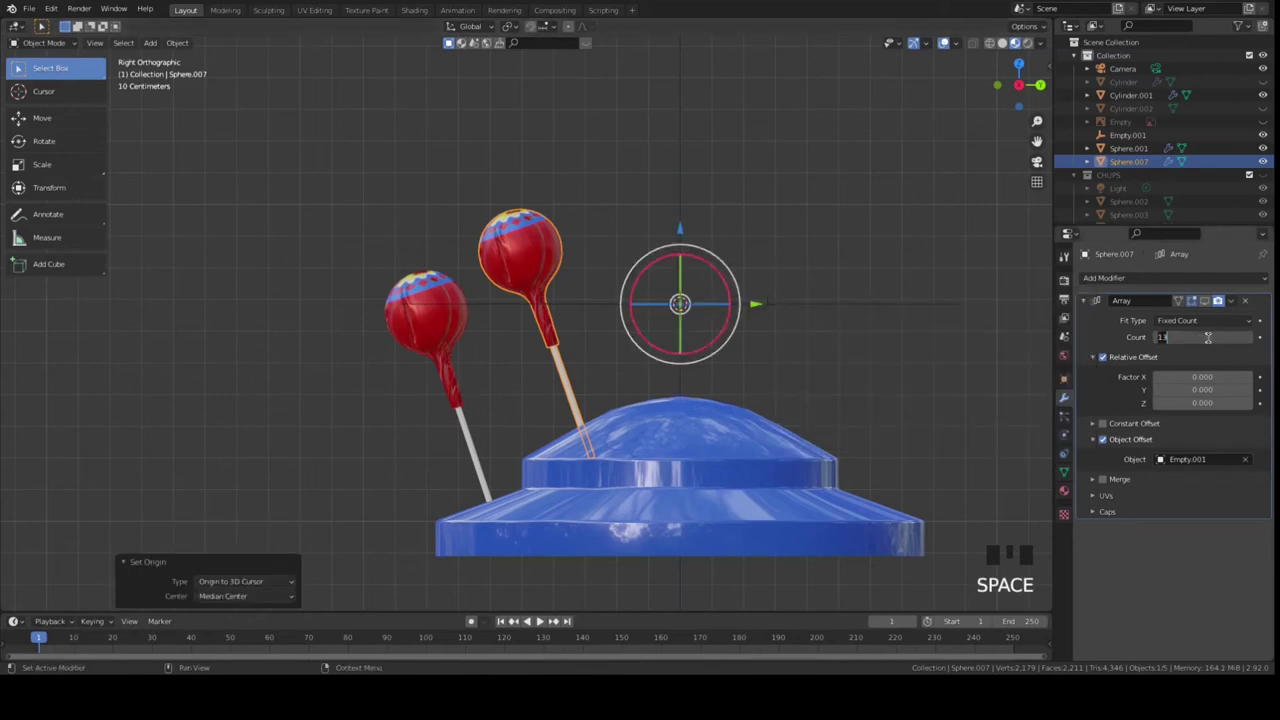
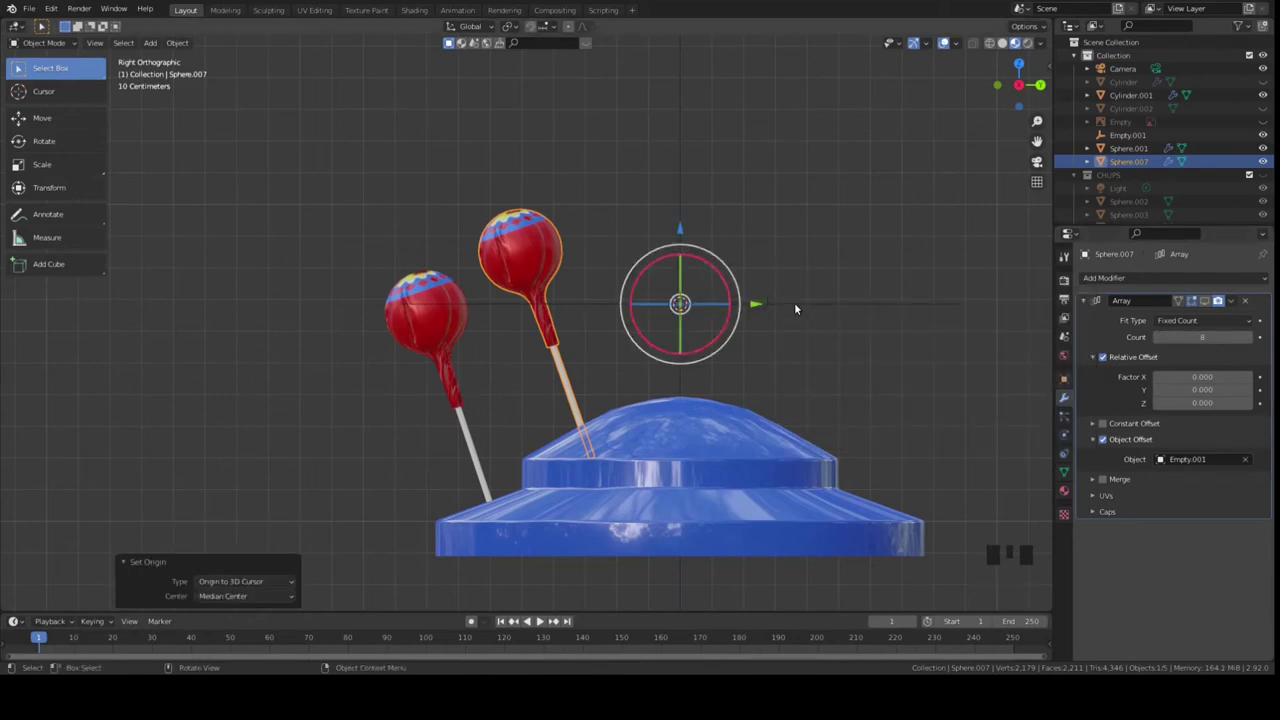
click(797, 306)
Duplicate the empty and array the second lollipop around the lid using Empty.002 as object offset.
key(shift+d)
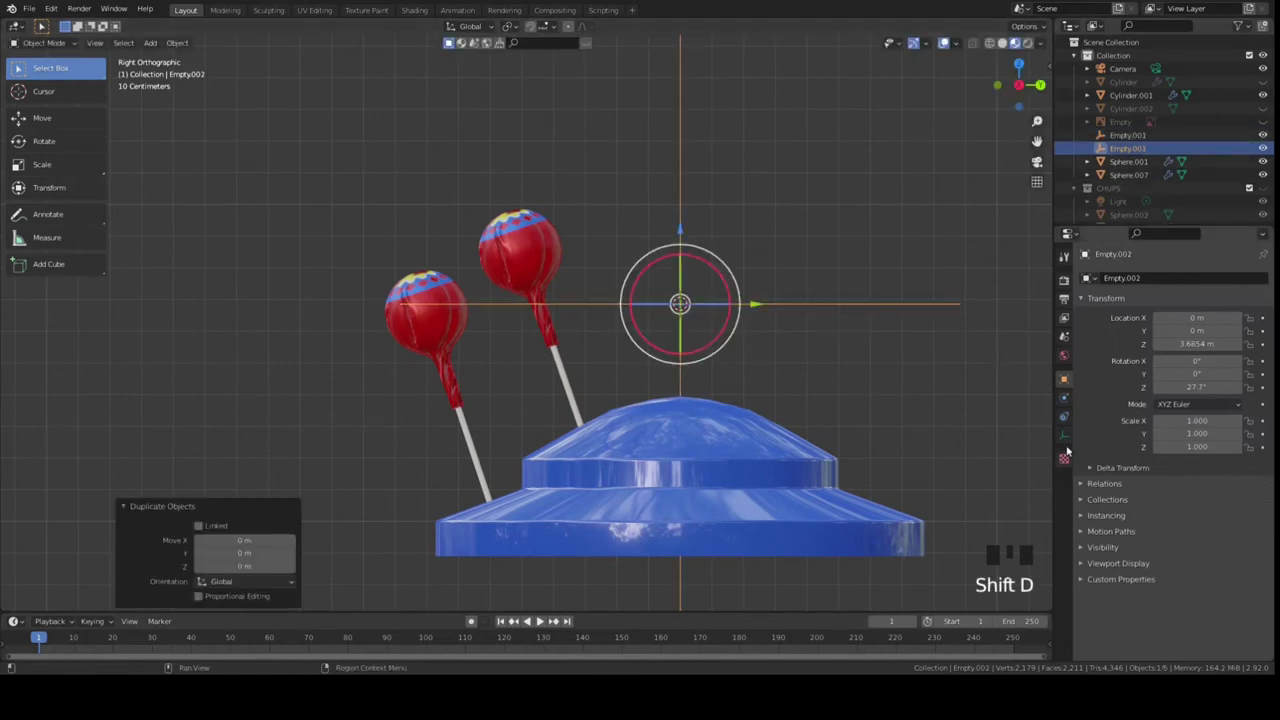
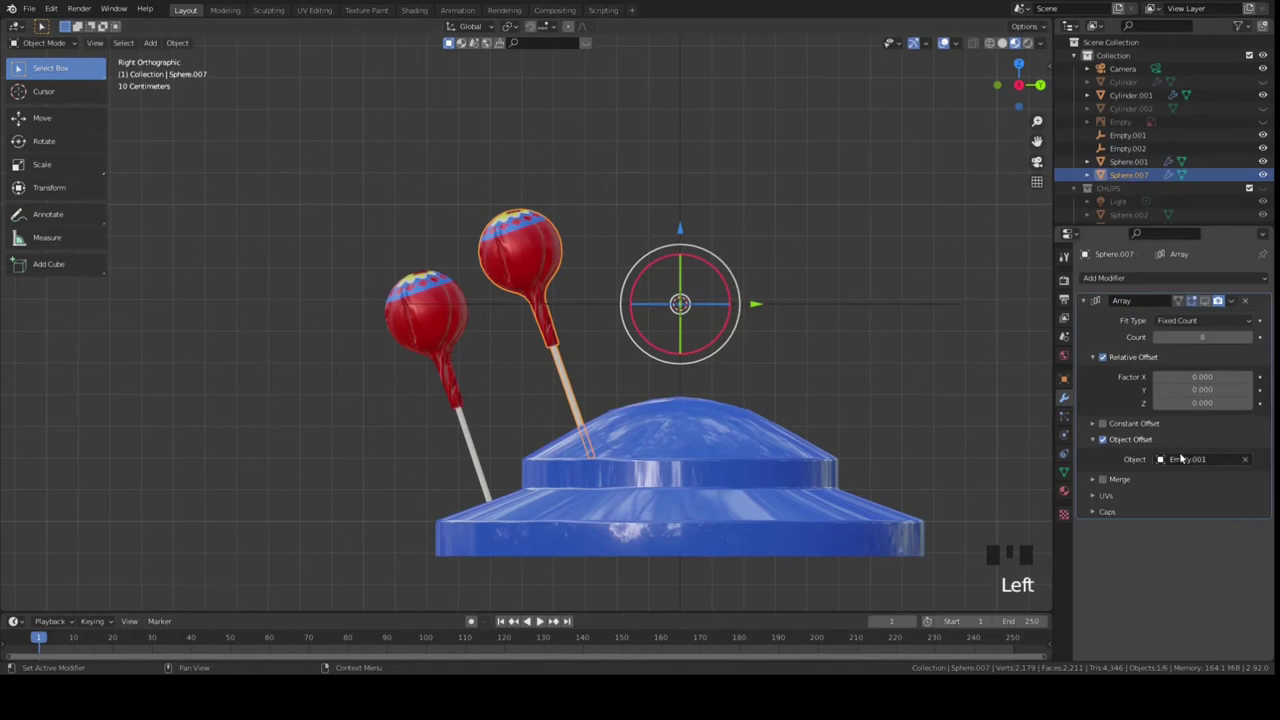
drag(1179, 563, 713, 314)
click(1211, 302)
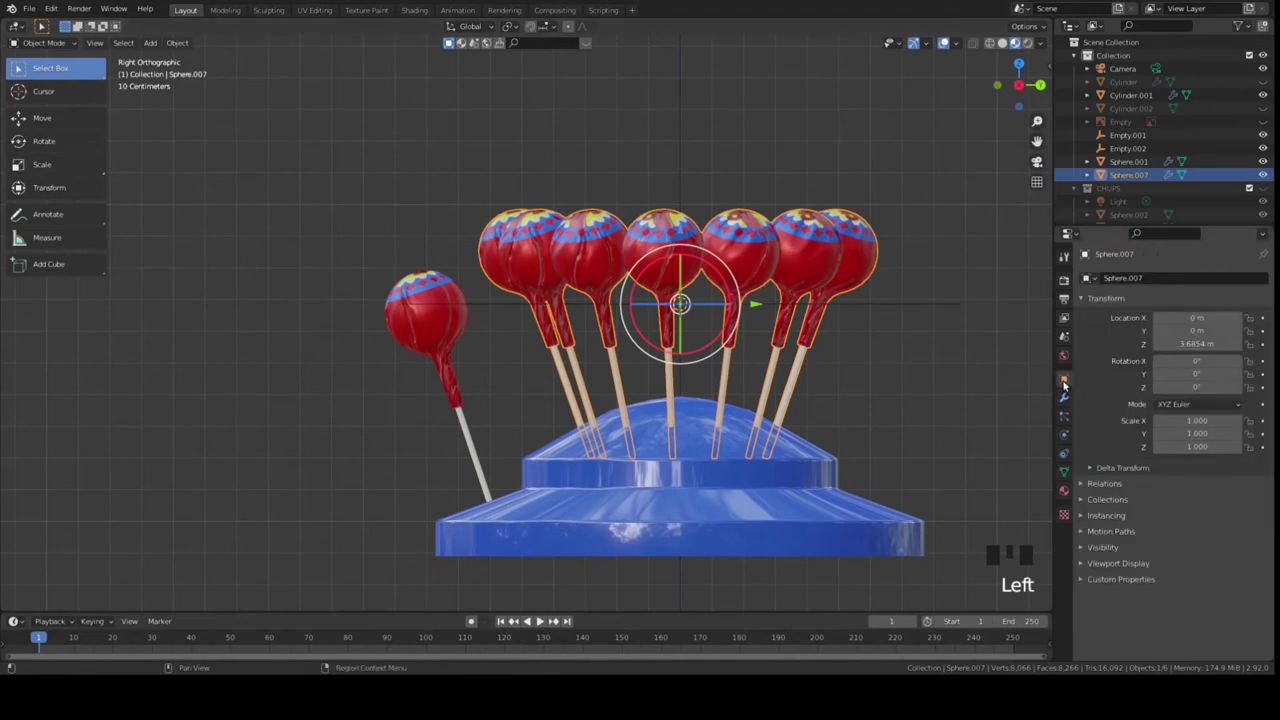
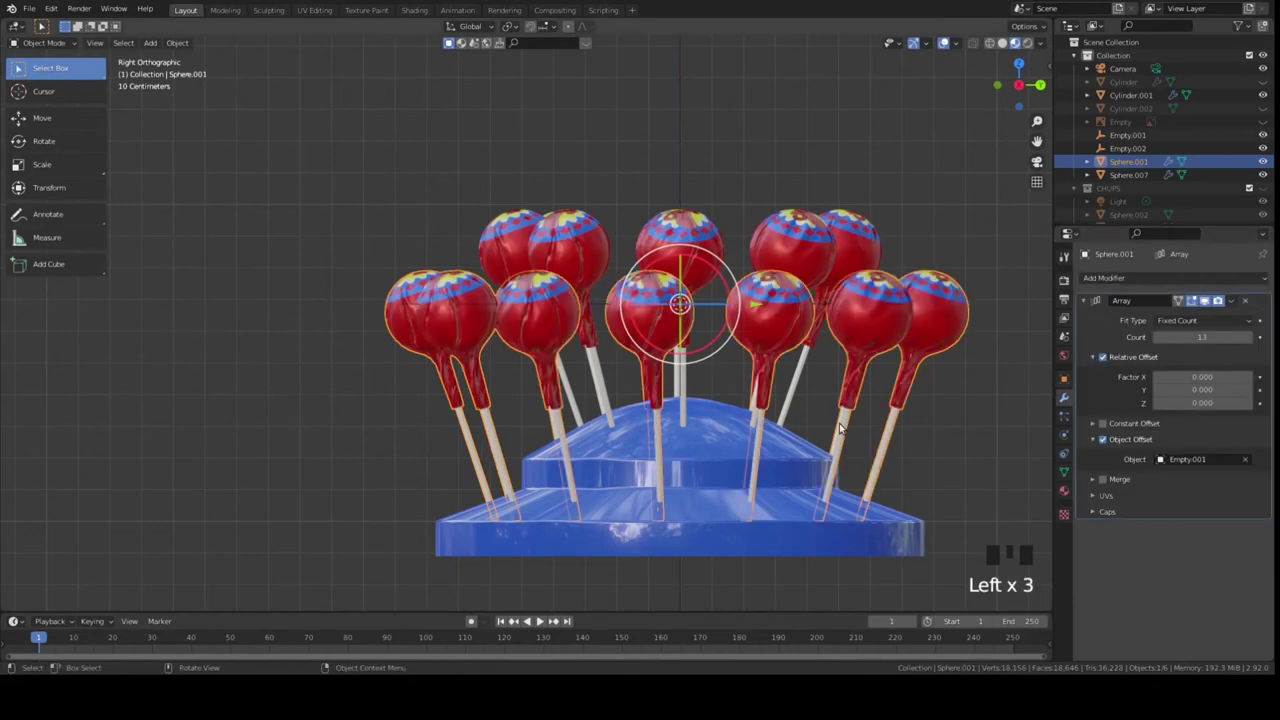
Orbit the viewport from the top to inspect the two lollipop rings.
key(KP_7)
drag(870, 398, 868, 518)
scroll(down, 3)
drag(785, 448, 786, 301)
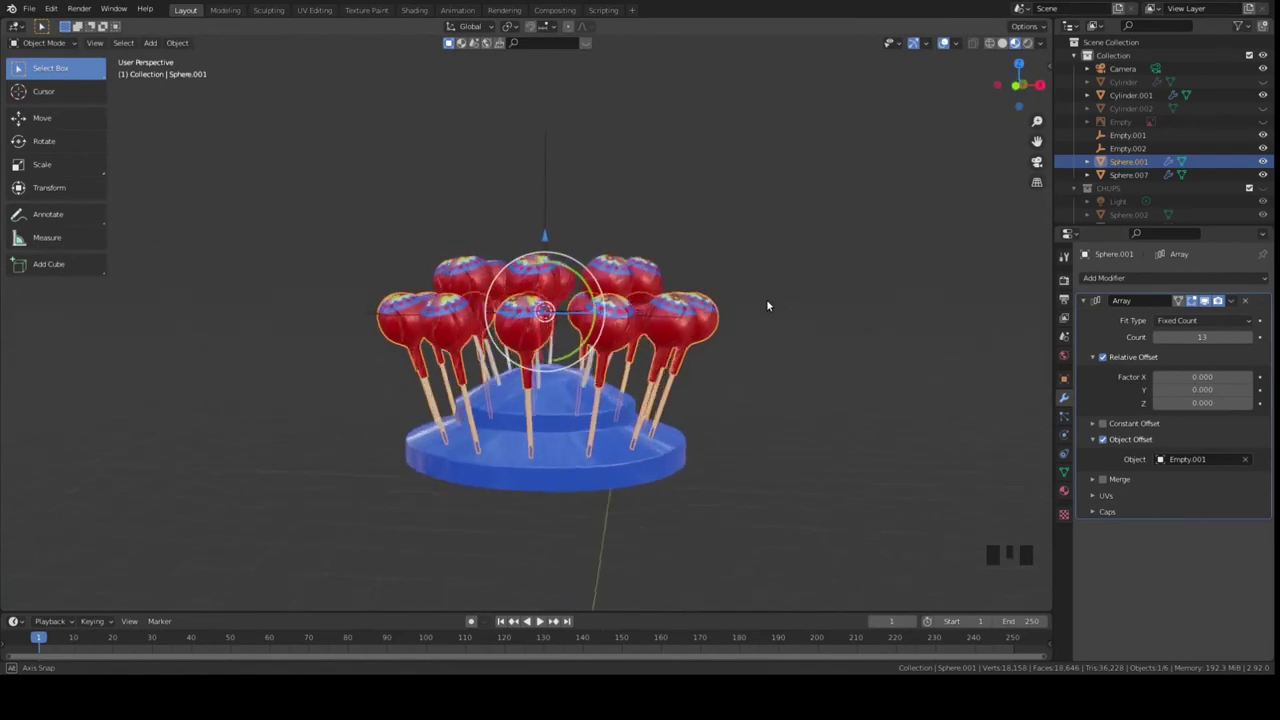
Check the rings against the jar reference from top and front, then hide the reference again.
click(1265, 124)
drag(747, 383, 718, 401)
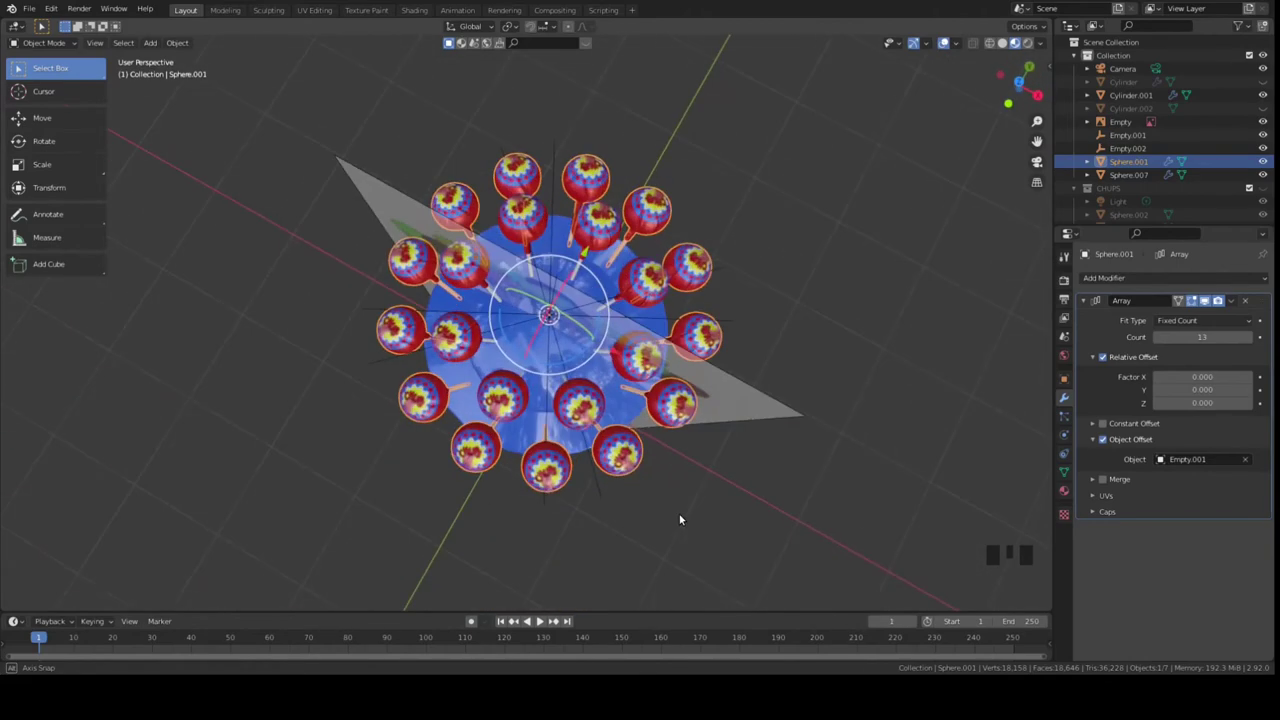
key(KP_1)
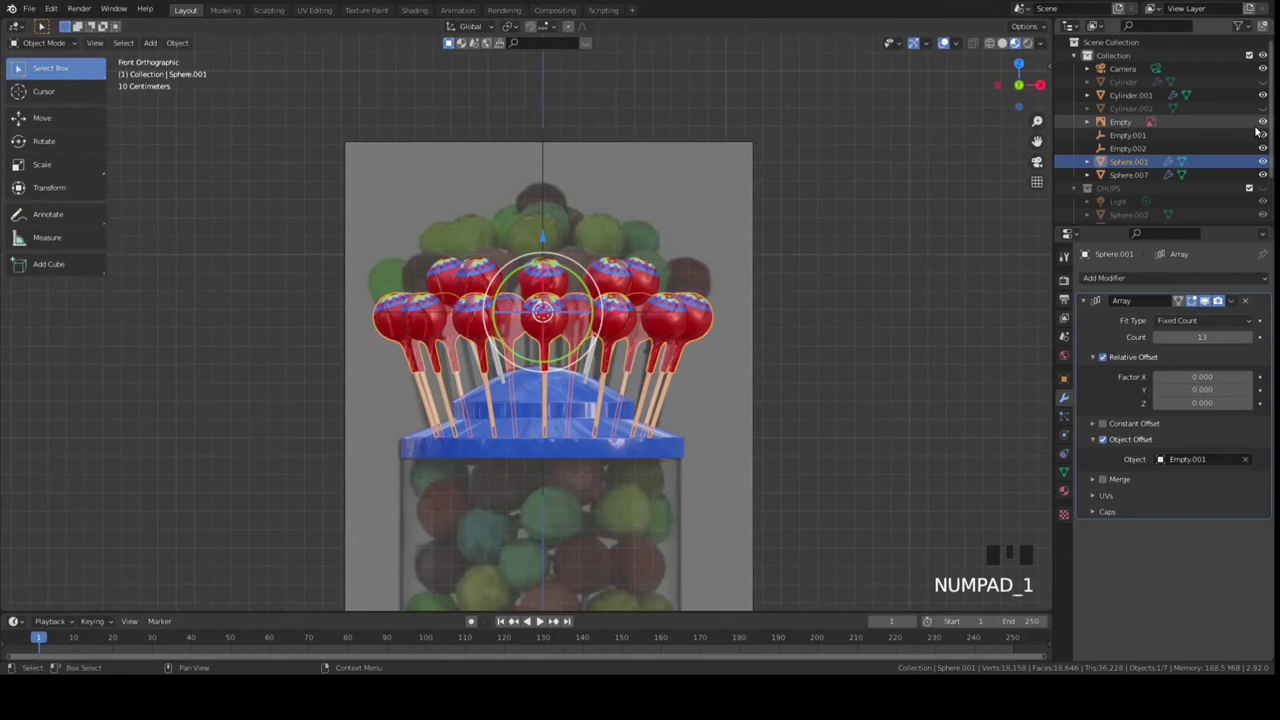
click(1265, 124)
click(1205, 305)
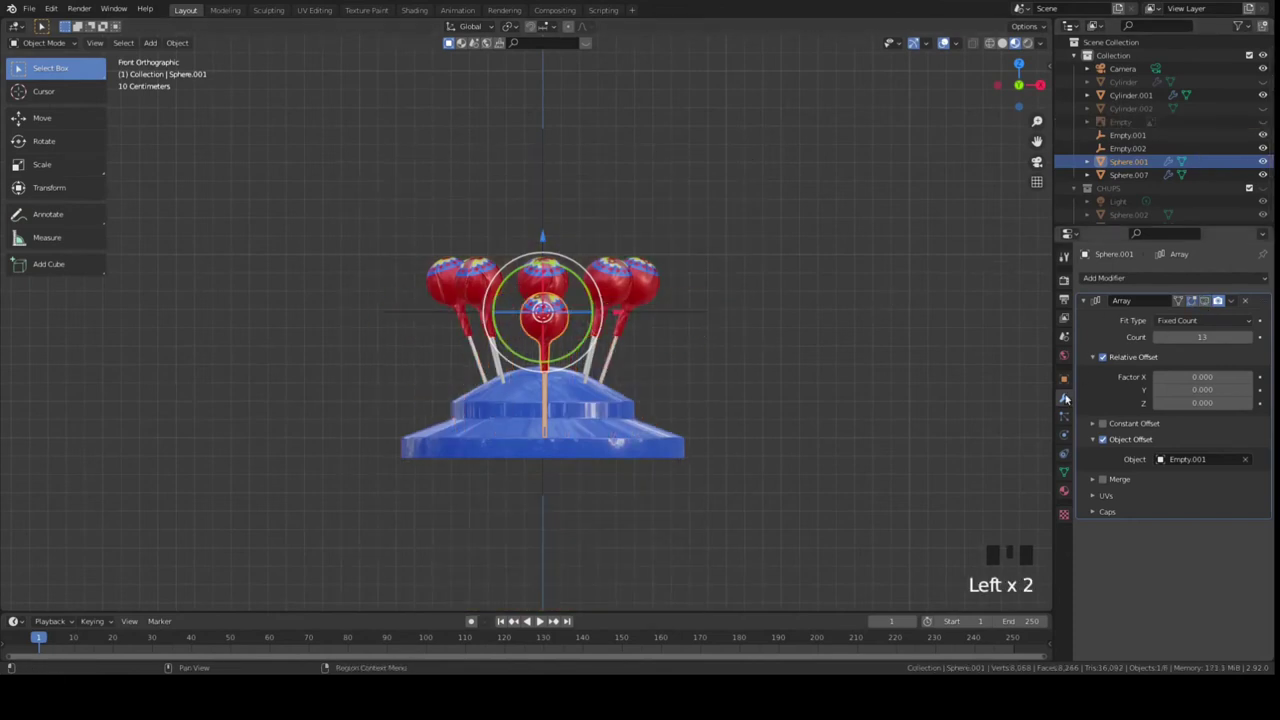
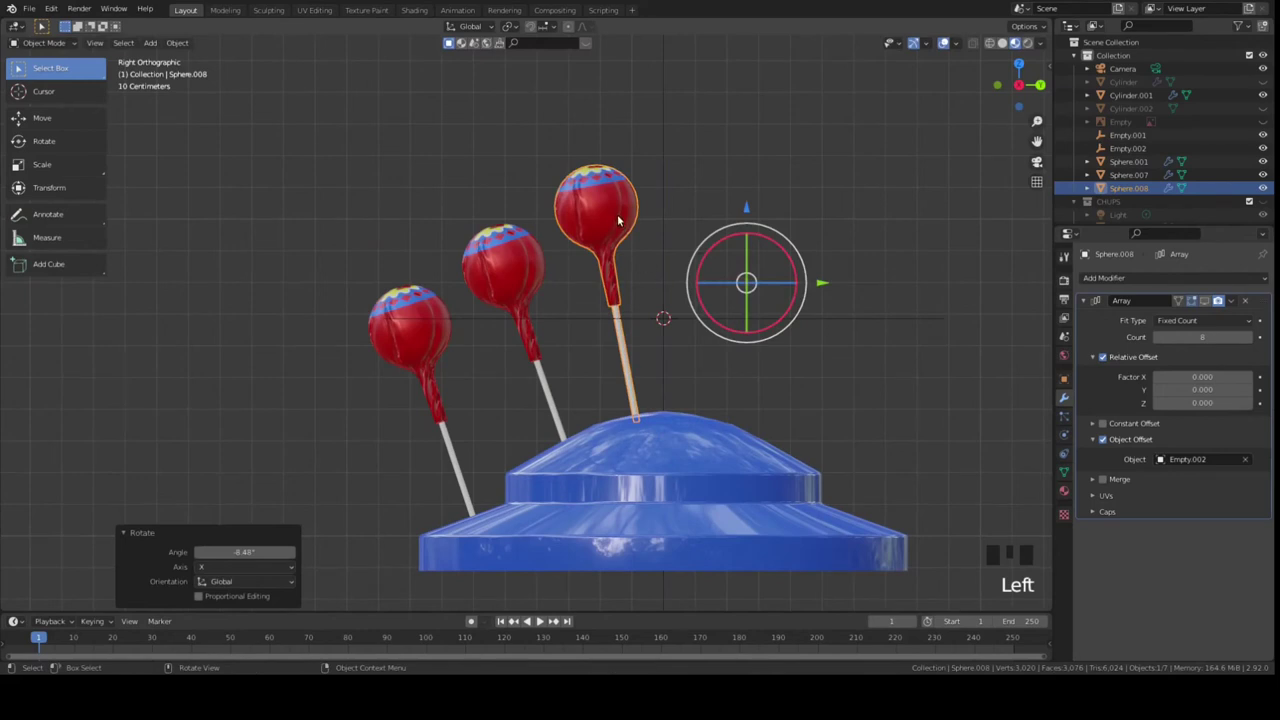
Move the third lollipop into place on the lid's upper tier, checking it in side view.
key(g)
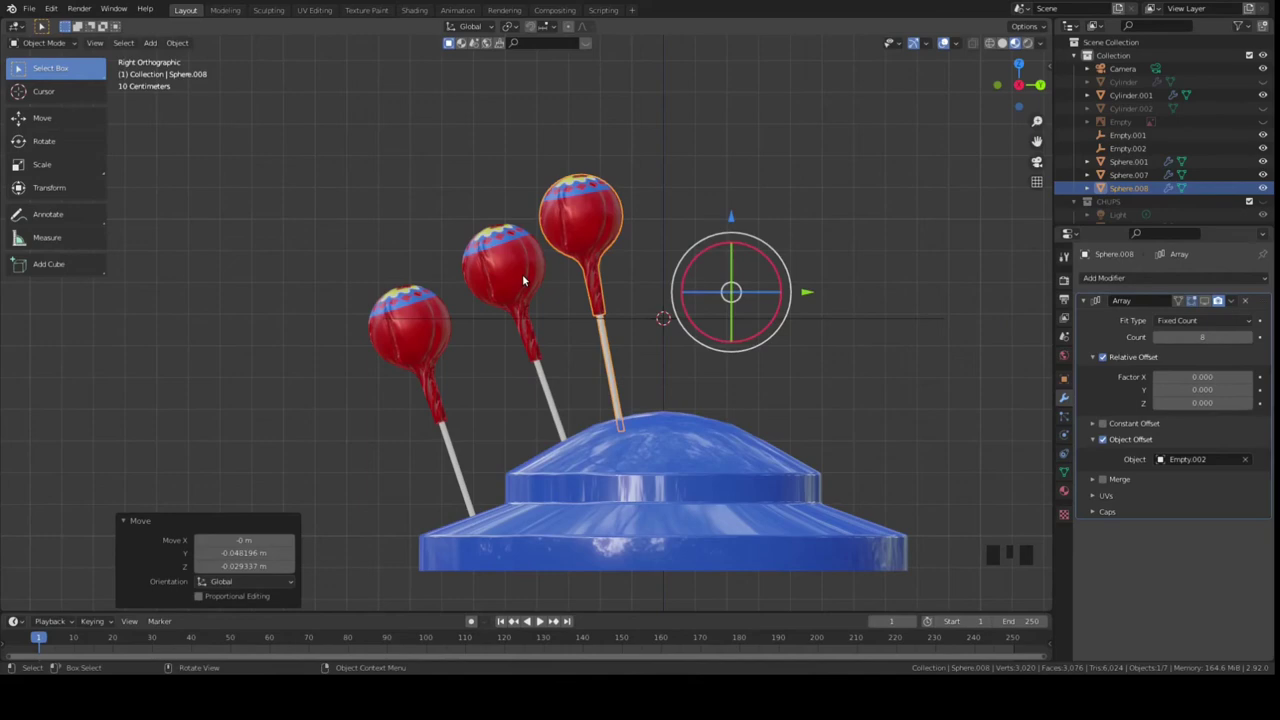
drag(866, 312, 842, 333)
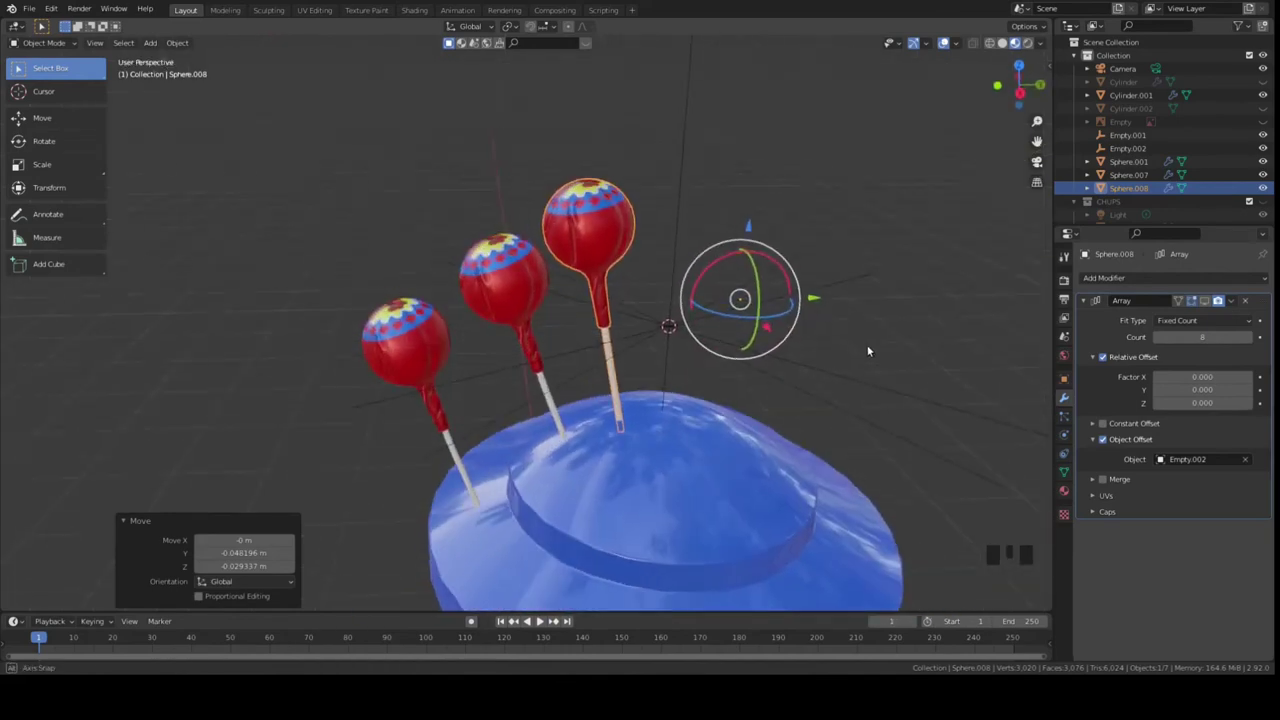
key(KP_3)
click(782, 313)
middle_click(591, 232)
click(589, 241)
key(KP_3)
key(g)
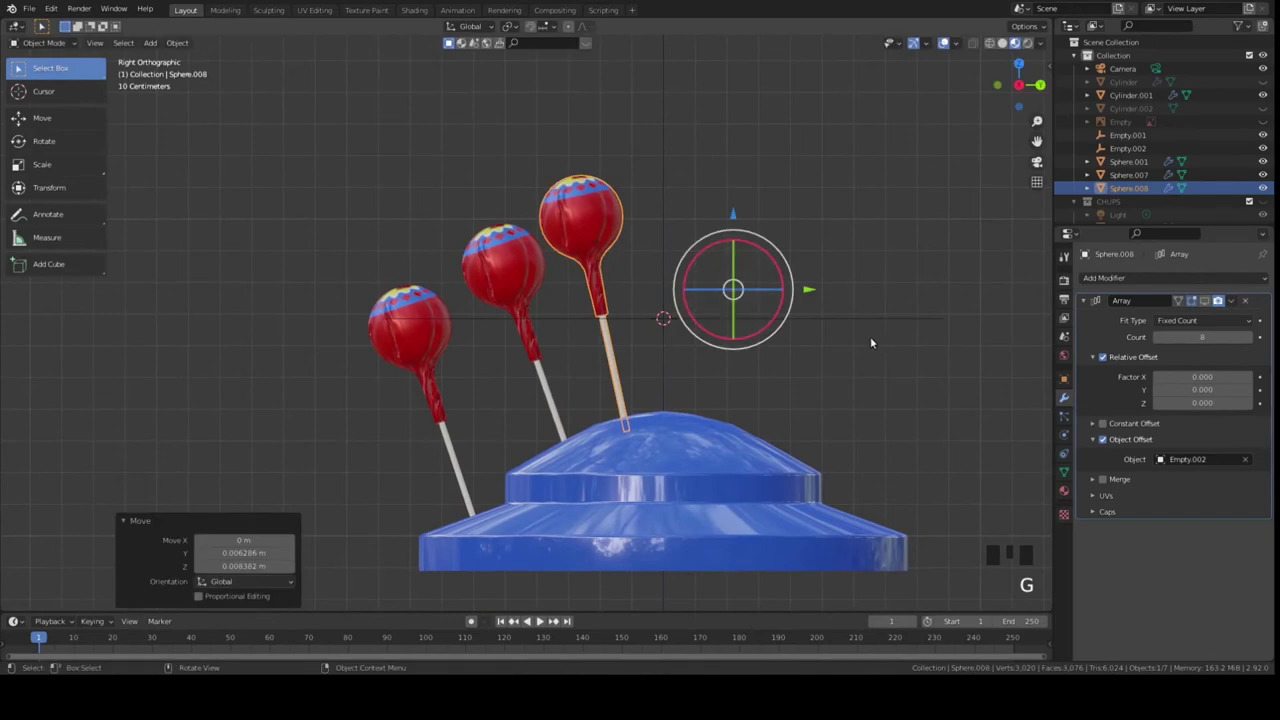
click(572, 223)
Apply all transforms to the third lollipop and set up Empty.003 for its array.
key(space)
key(ctrl+a)
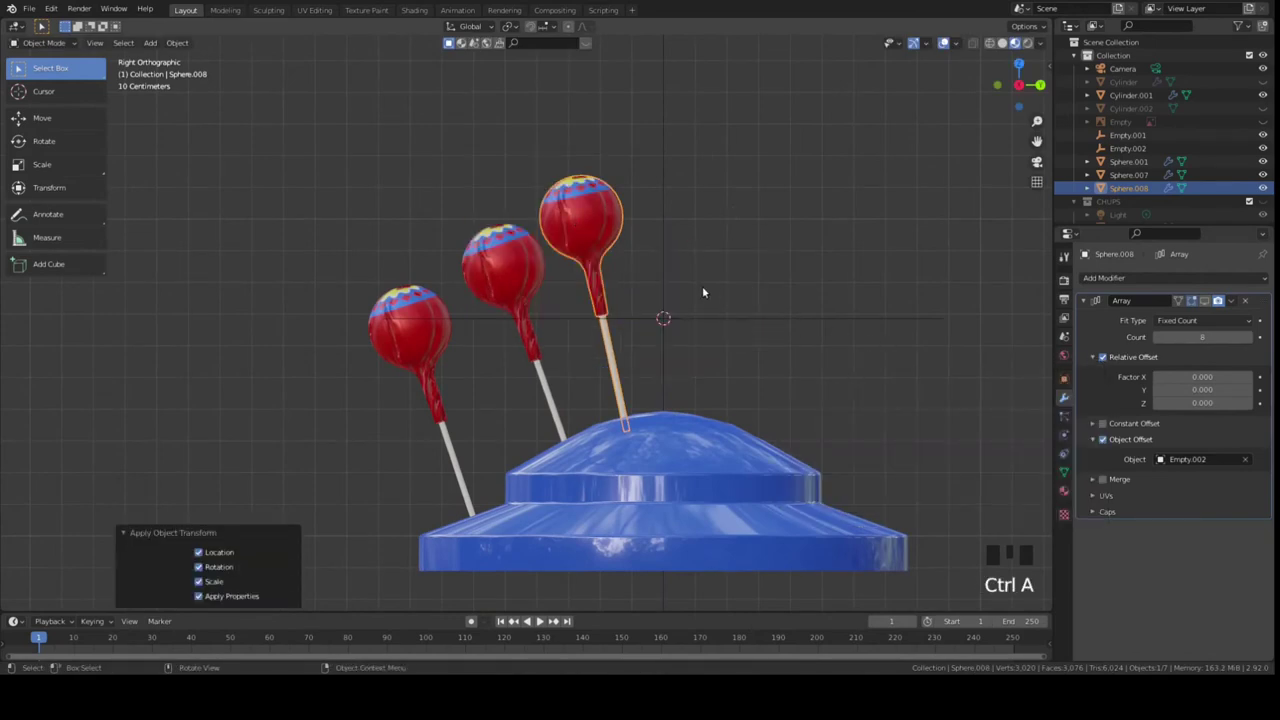
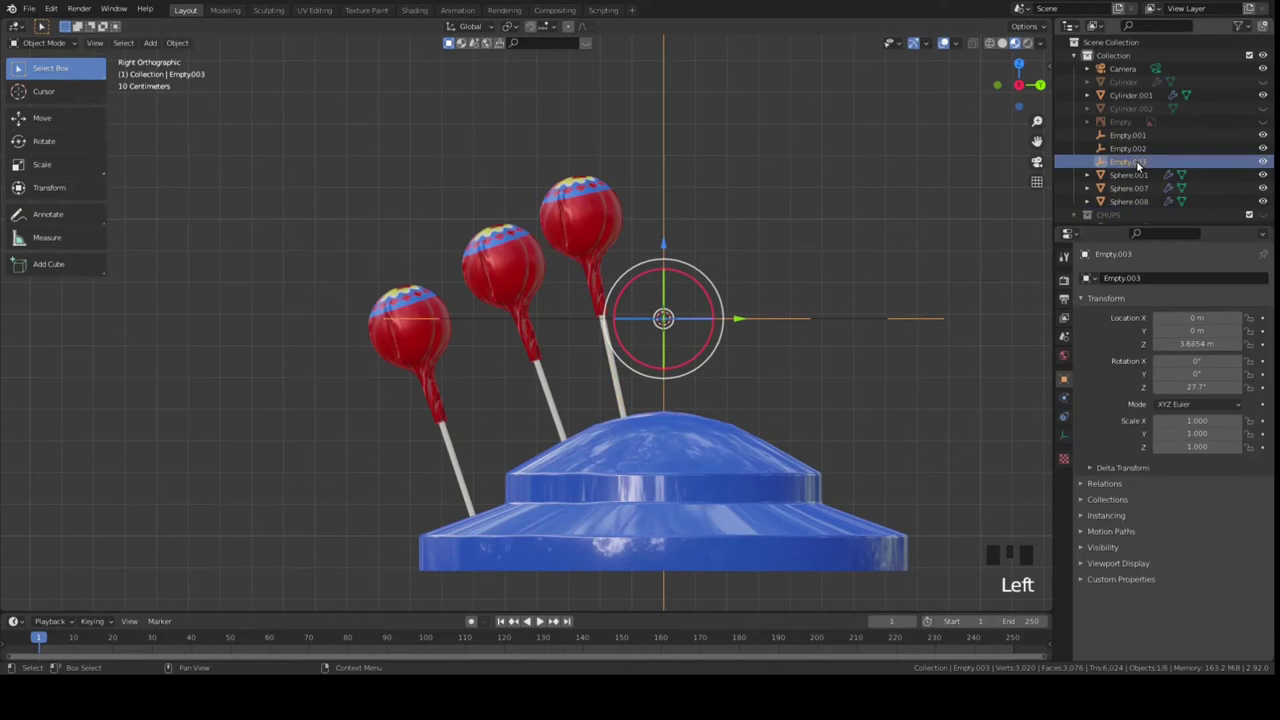
click(606, 221)
click(1179, 574)
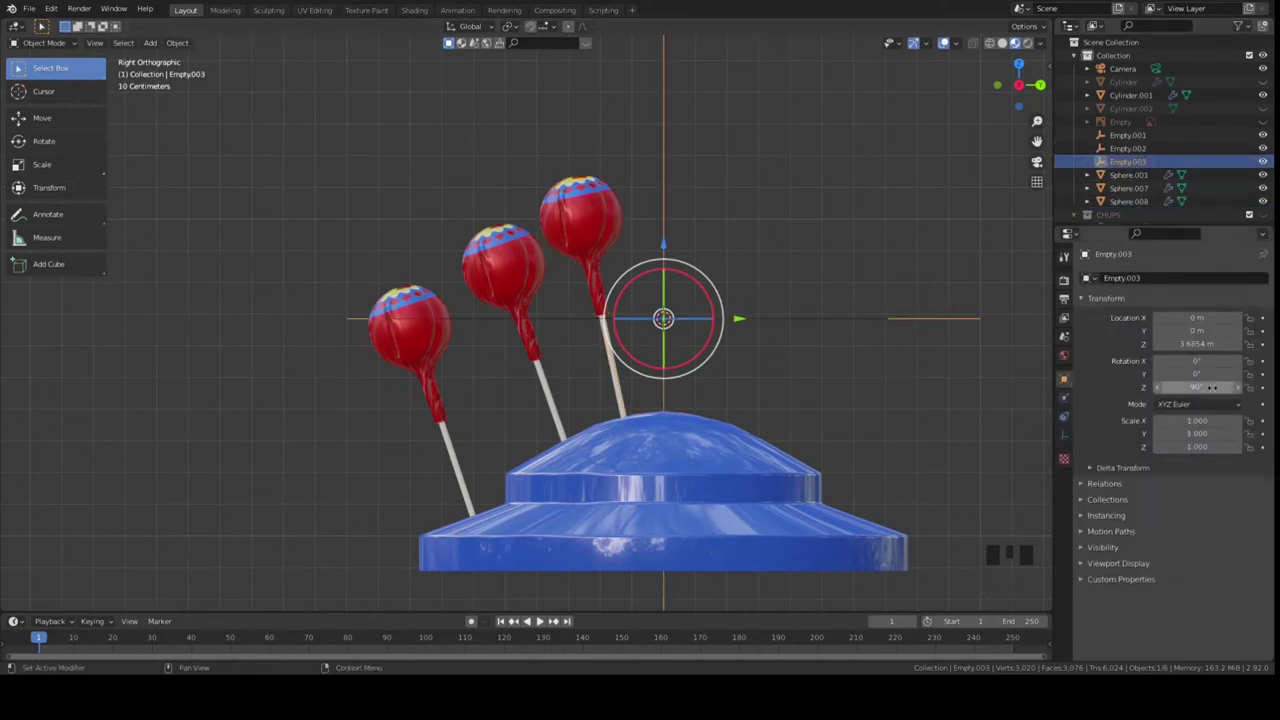
click(629, 244)
click(585, 228)
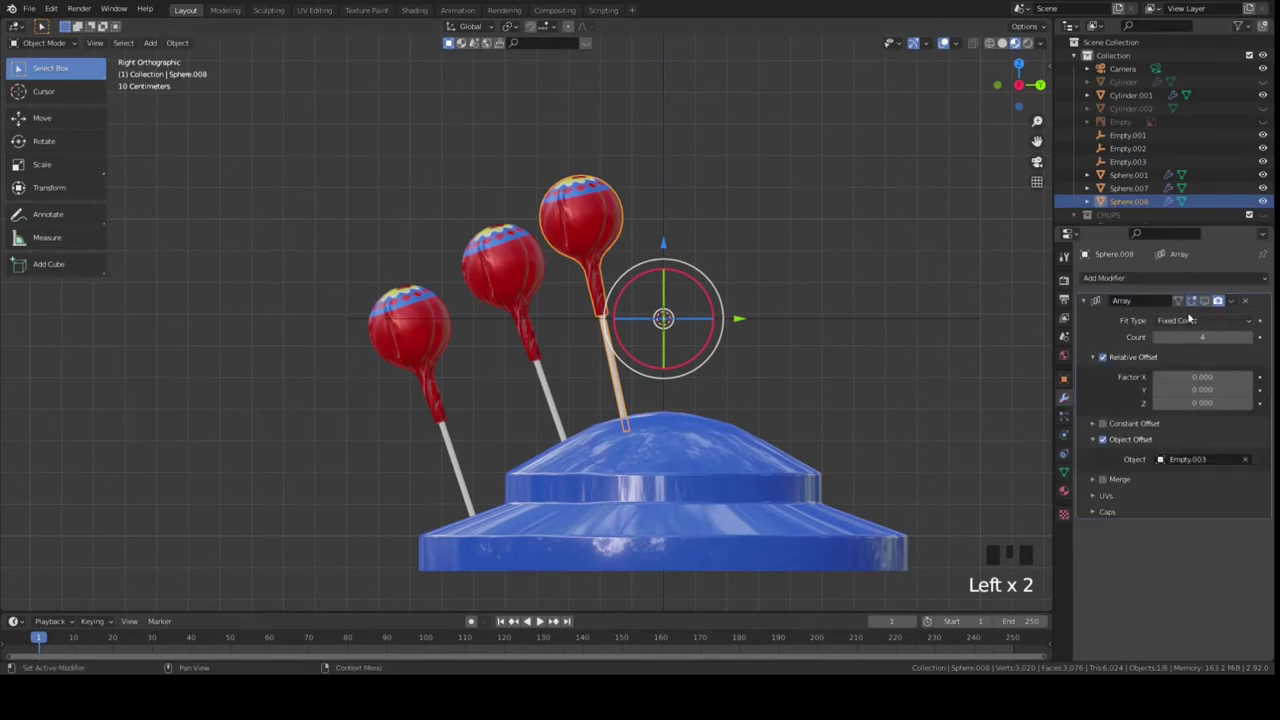
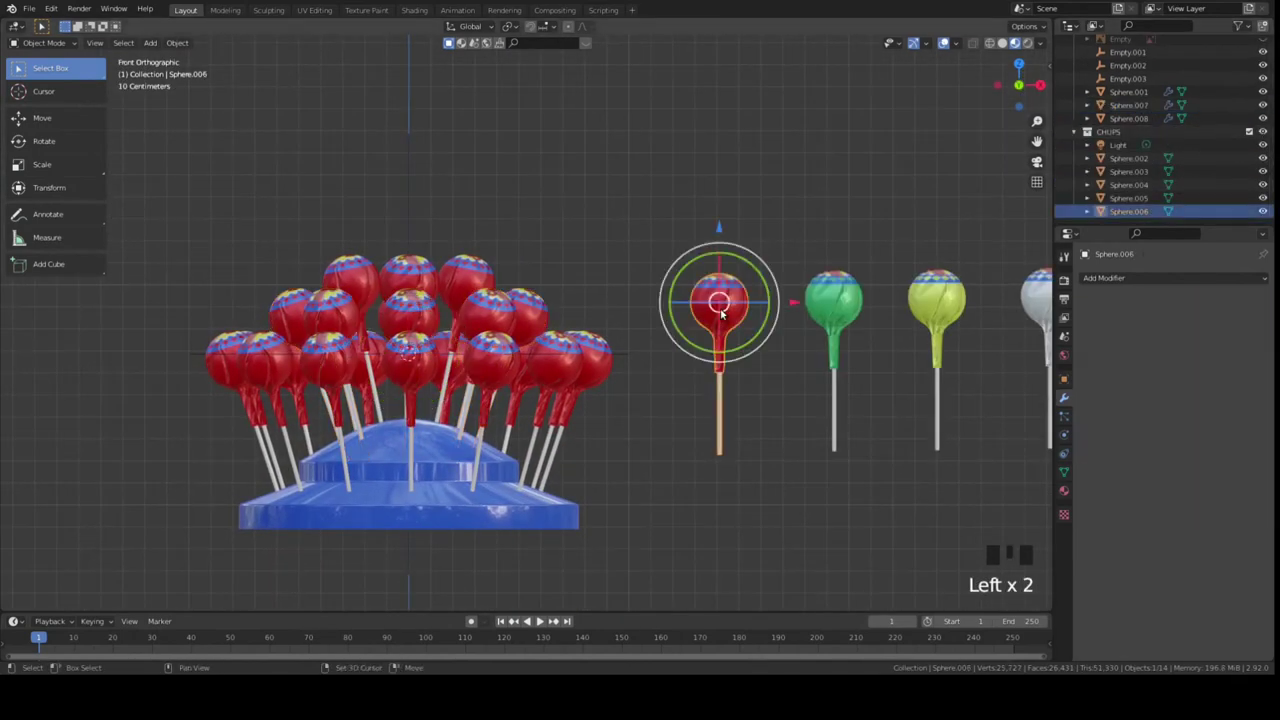
Duplicate the spare red lollipop to crown the centre top of the lid.
key(shift+d)
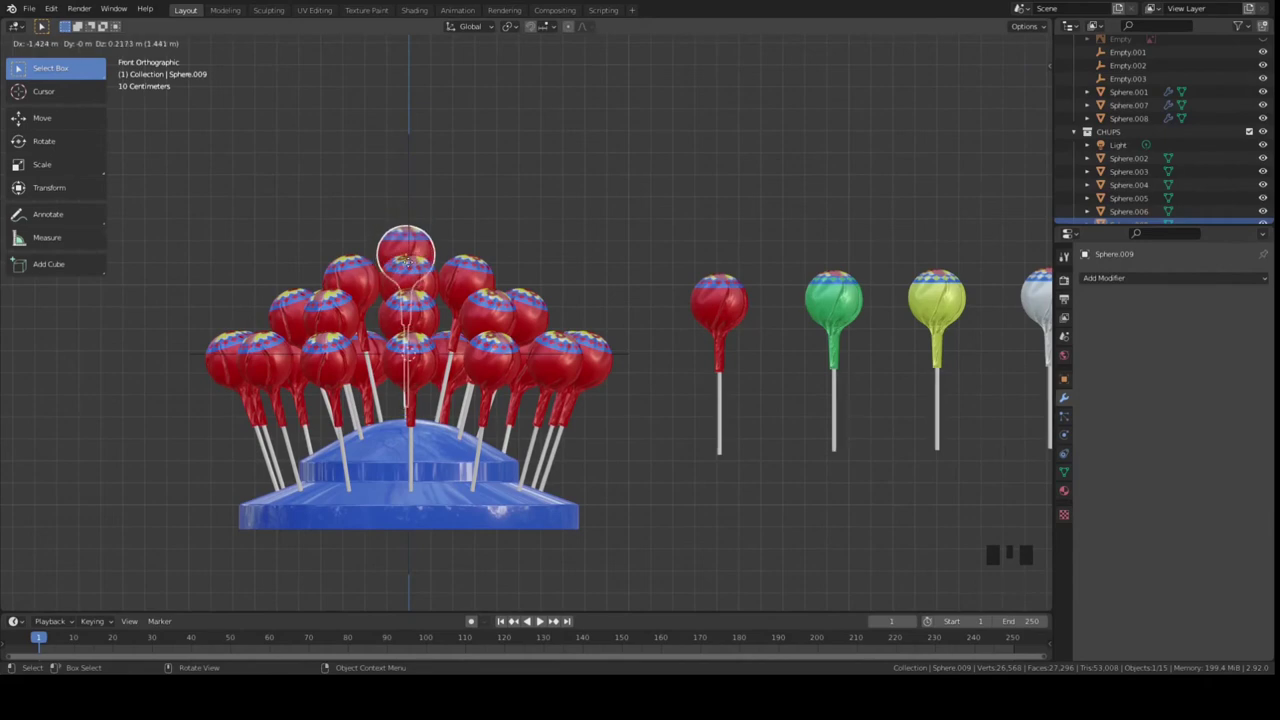
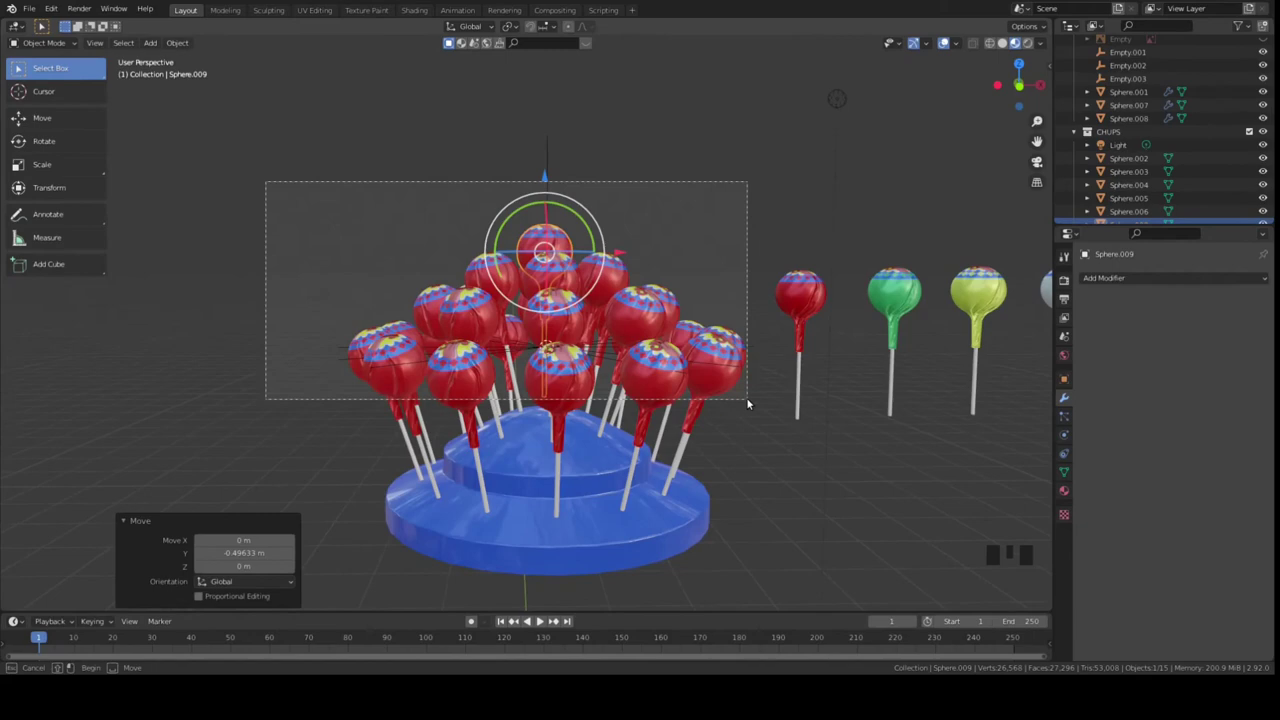
Box-select the ringed lollipops and lower them slightly into the lid in front view.
click(754, 399)
drag(718, 263, 708, 255)
key(KP_1)
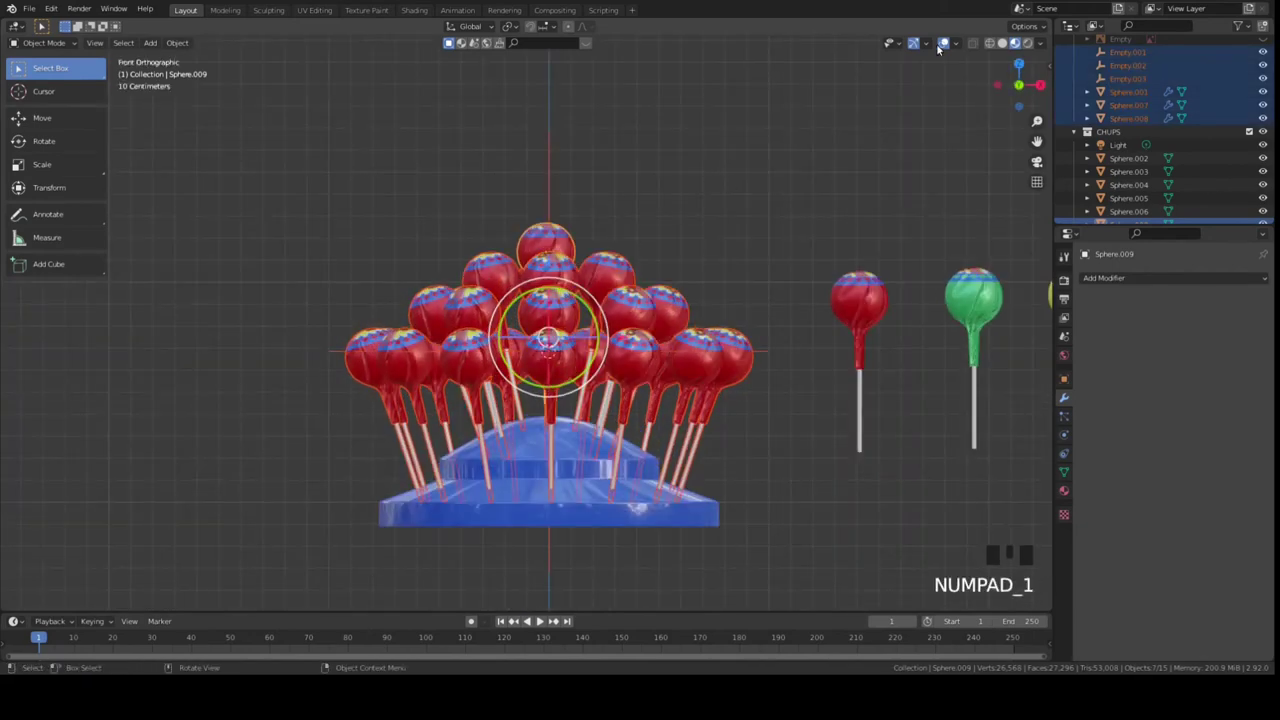
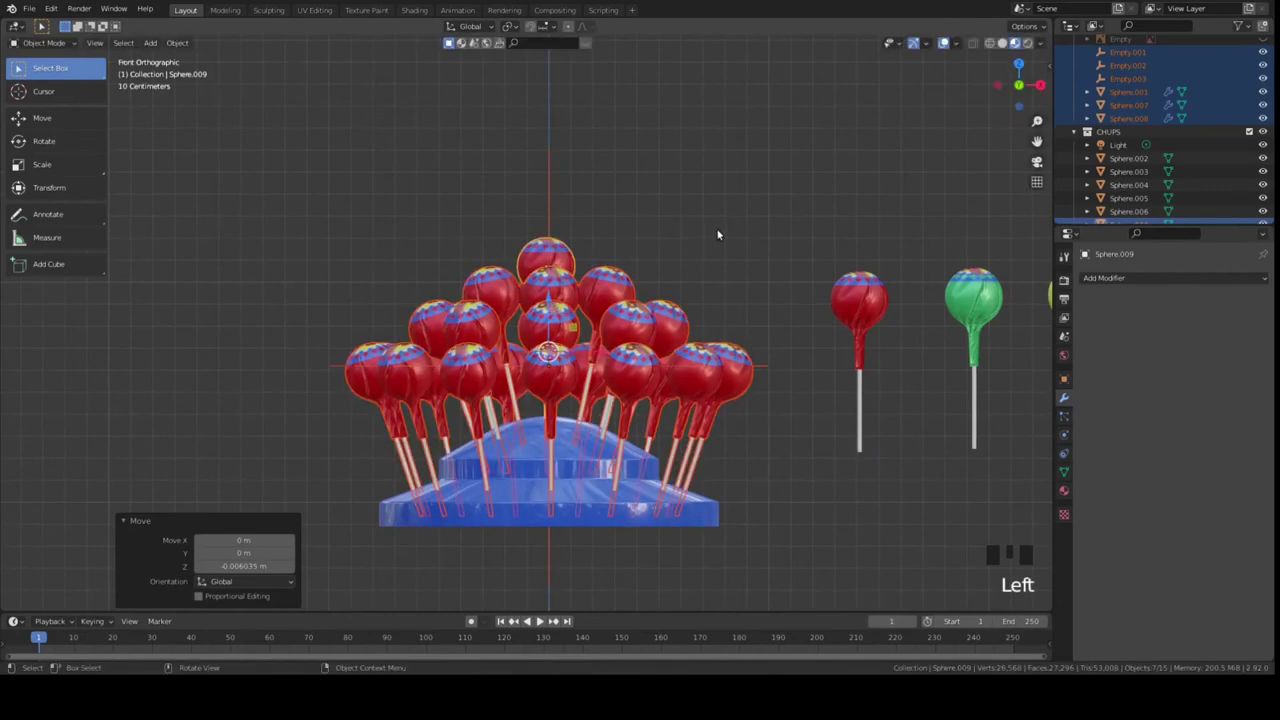
drag(722, 232, 725, 236)
key(KP_7)
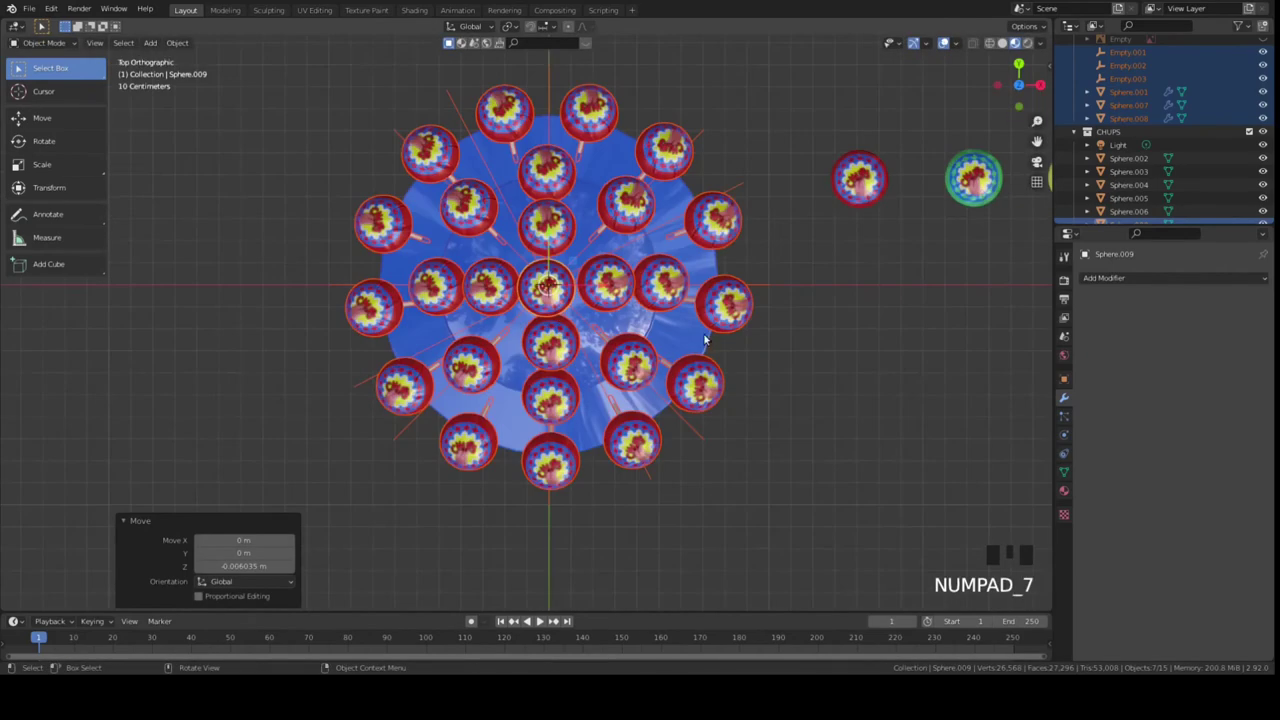
Select the middle ring, undo a stray move, and bring up its Array modifier options.
click(644, 370)
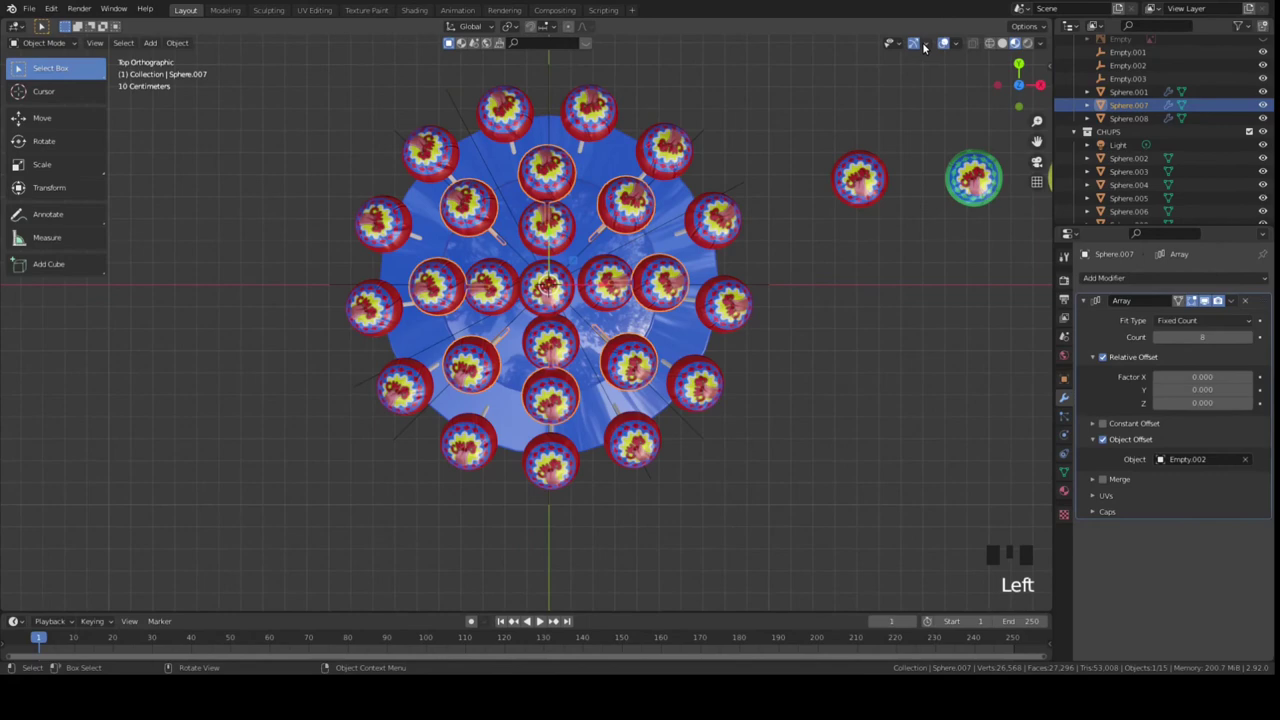
drag(896, 190, 598, 266)
key(ctrl+z)
key(KP_1)
click(604, 287)
click(707, 366)
click(704, 360)
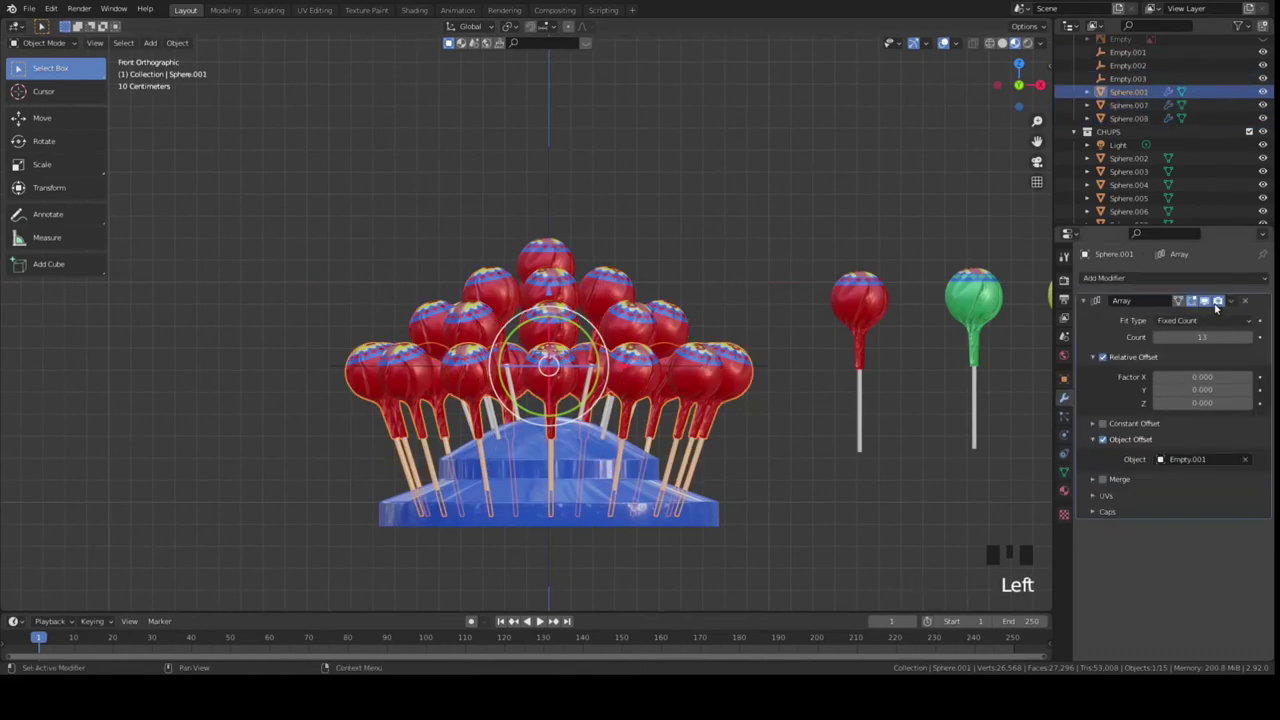
Apply the Array modifiers on the rings and rotate the middle ring about Z to stagger it.
click(1202, 320)
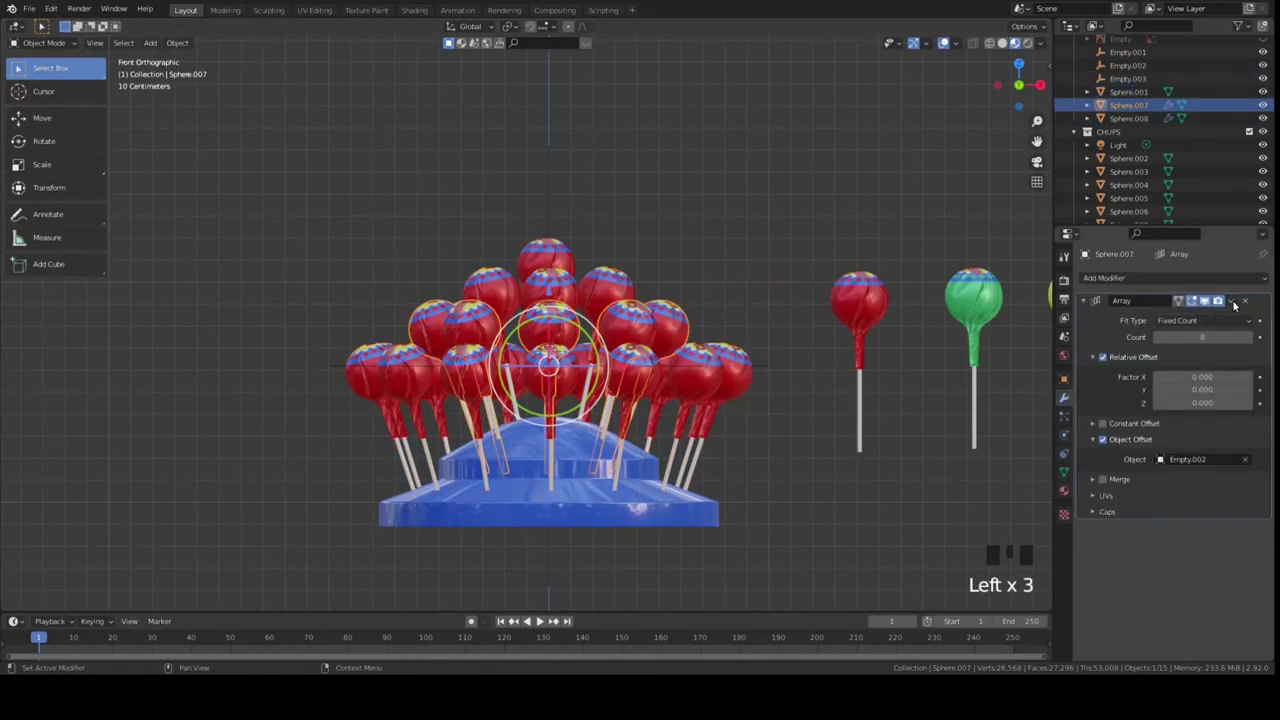
click(1176, 323)
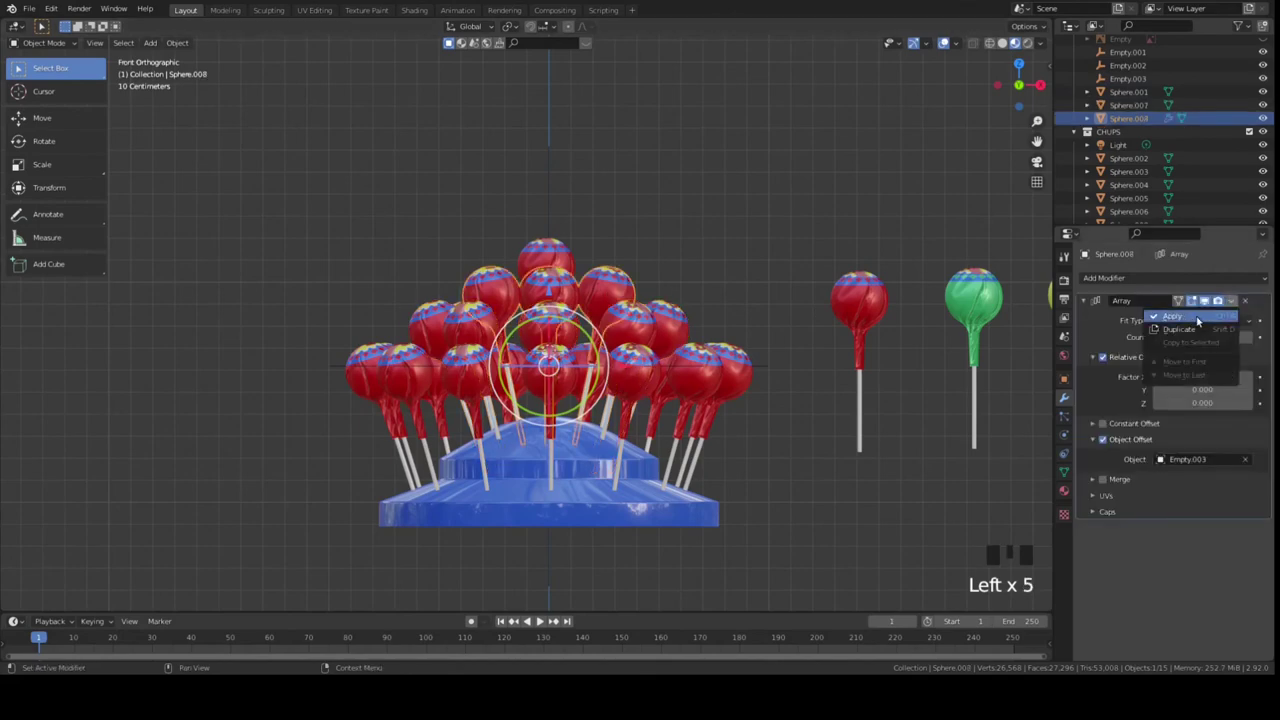
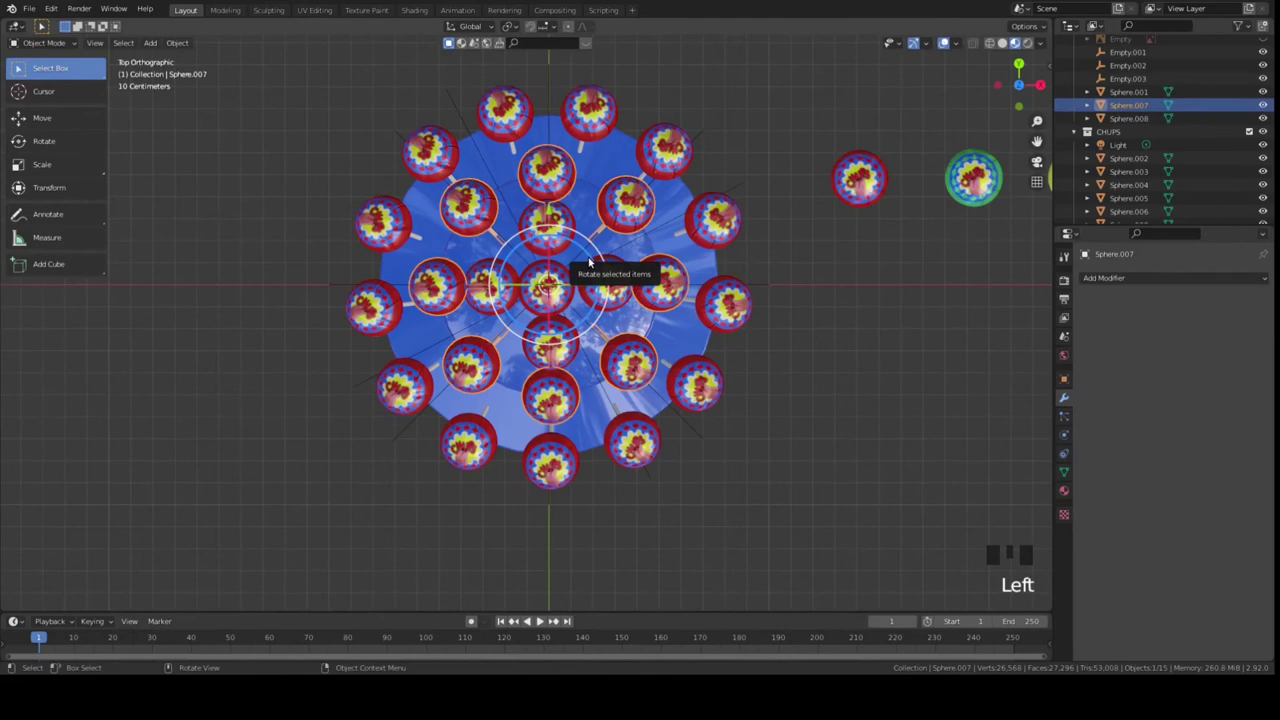
click(591, 260)
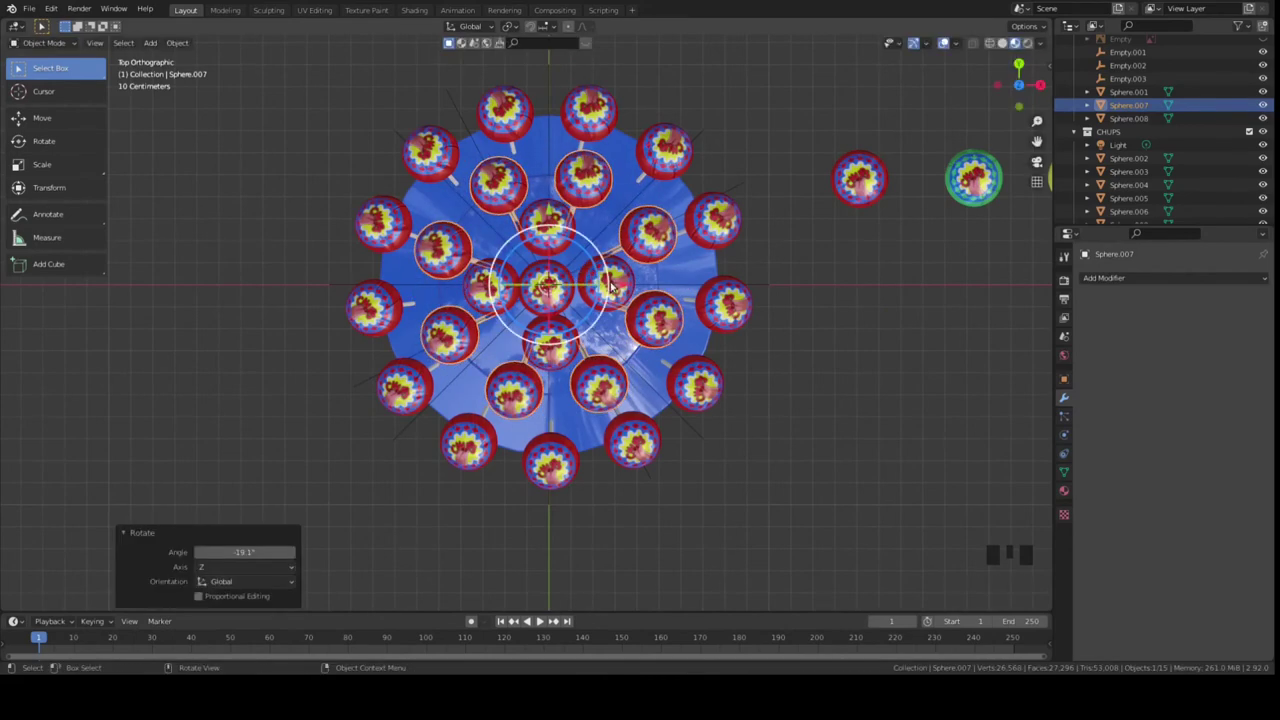
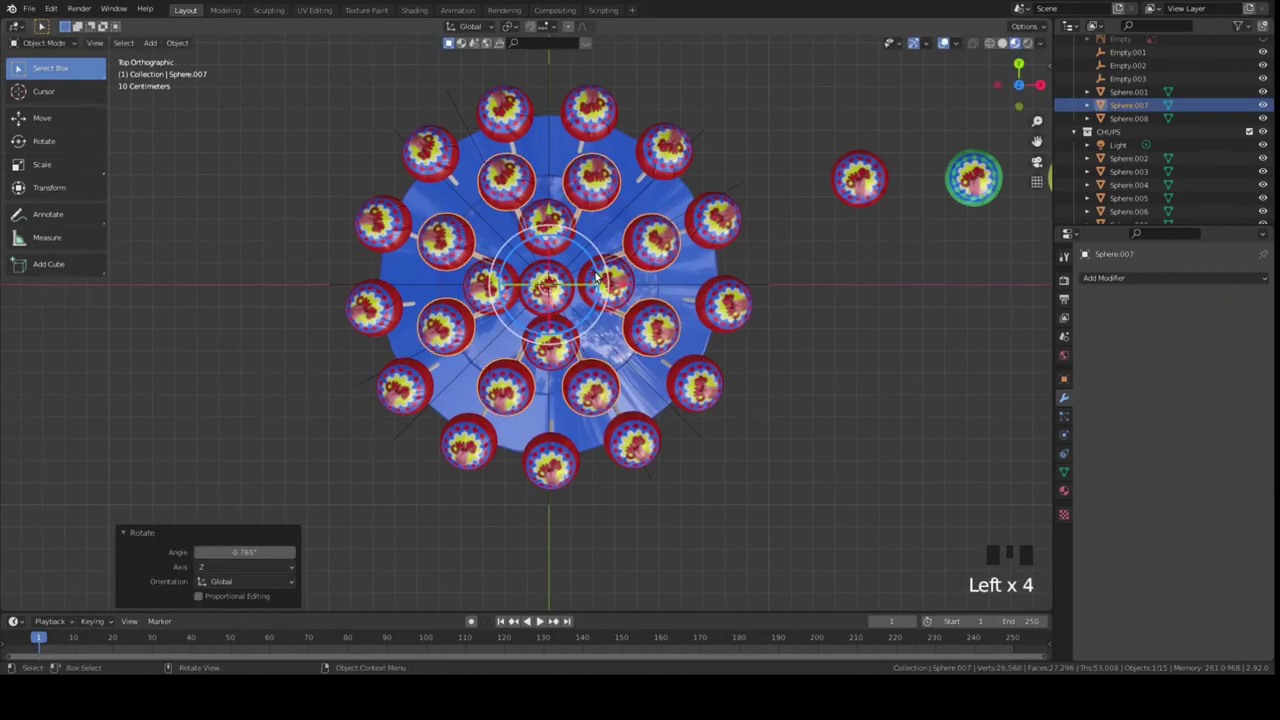
Orbit around the lid from the front to check the staggered rings.
key(KP_1)
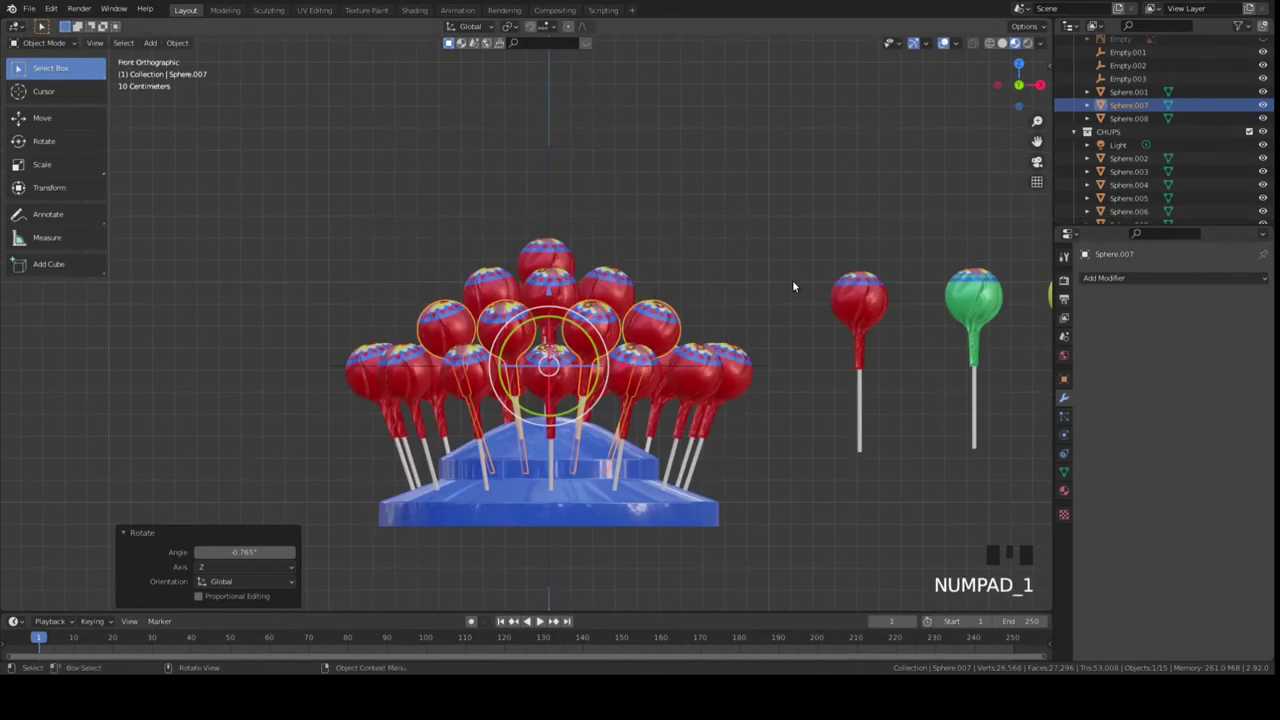
scroll(down, 3)
drag(755, 251, 882, 188)
drag(882, 188, 767, 201)
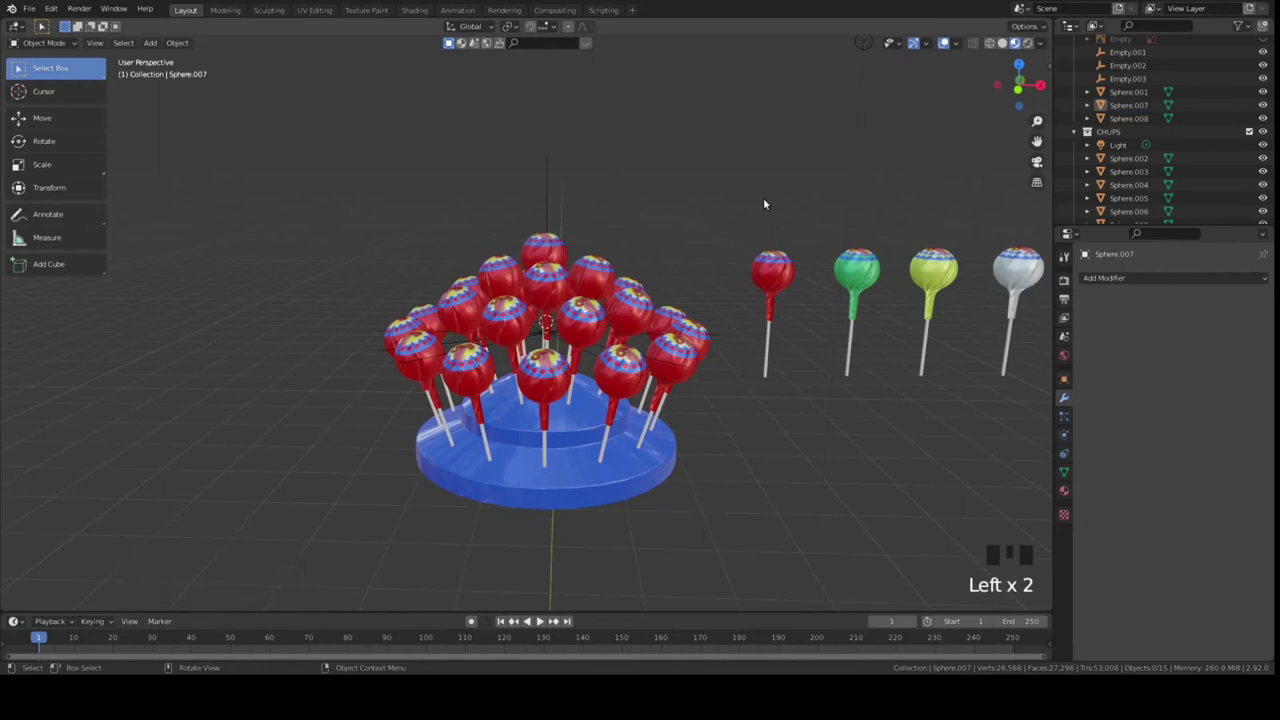
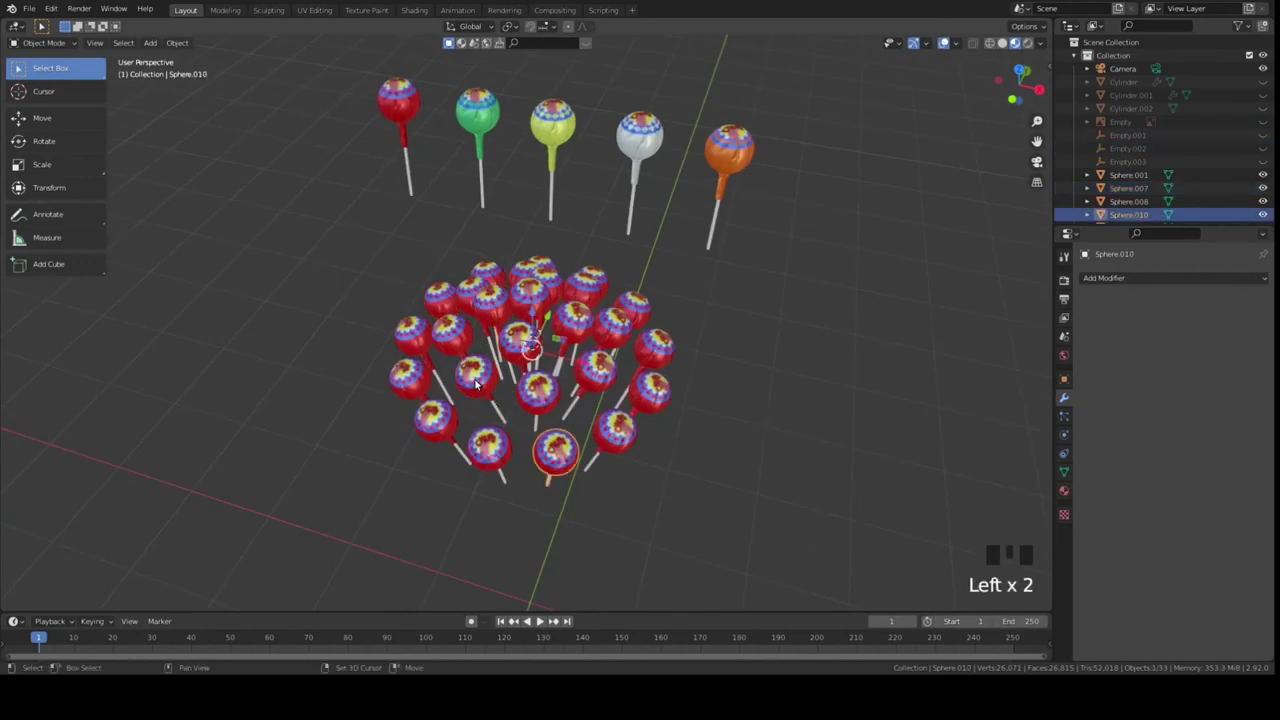
Shift-select several red ring lollipops and link the orange sample's material to them with Ctrl+L.
click(478, 382)
drag(739, 409, 642, 386)
click(642, 386)
click(683, 426)
drag(785, 410, 594, 259)
click(594, 259)
click(607, 213)
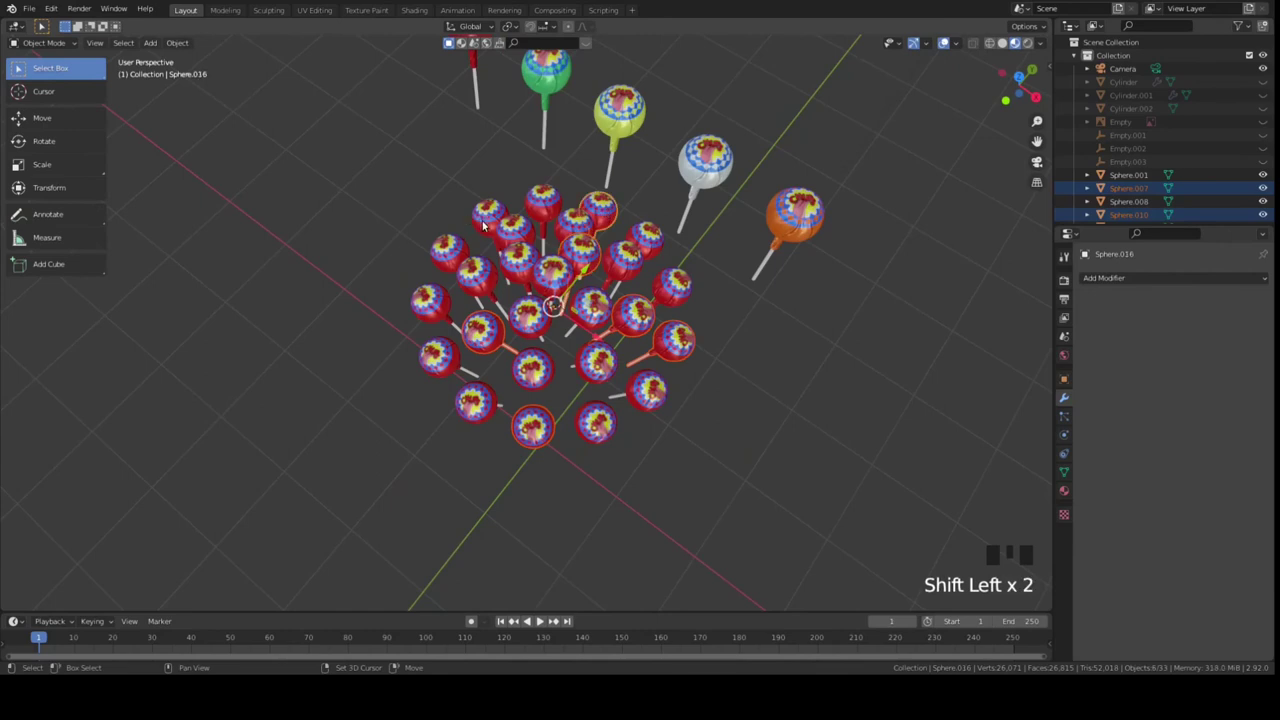
click(489, 223)
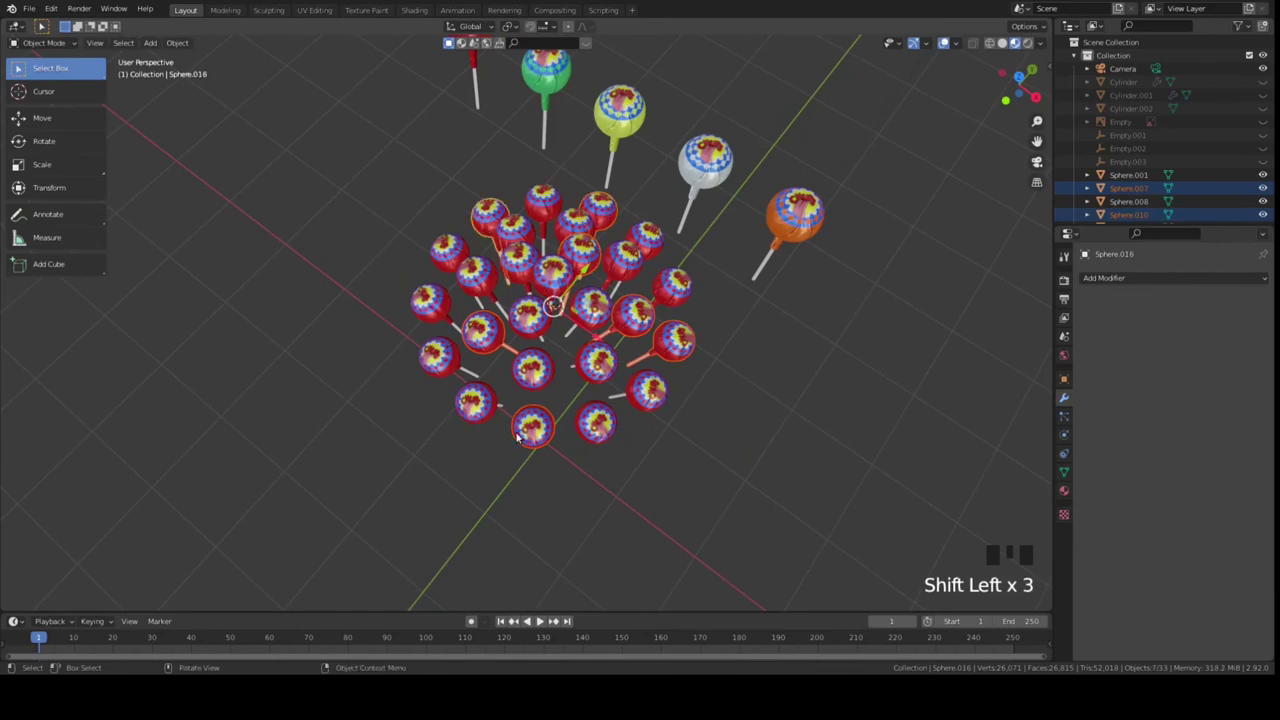
click(810, 225)
drag(793, 306, 741, 304)
key(ctrl+l)
drag(823, 356, 830, 342)
click(543, 409)
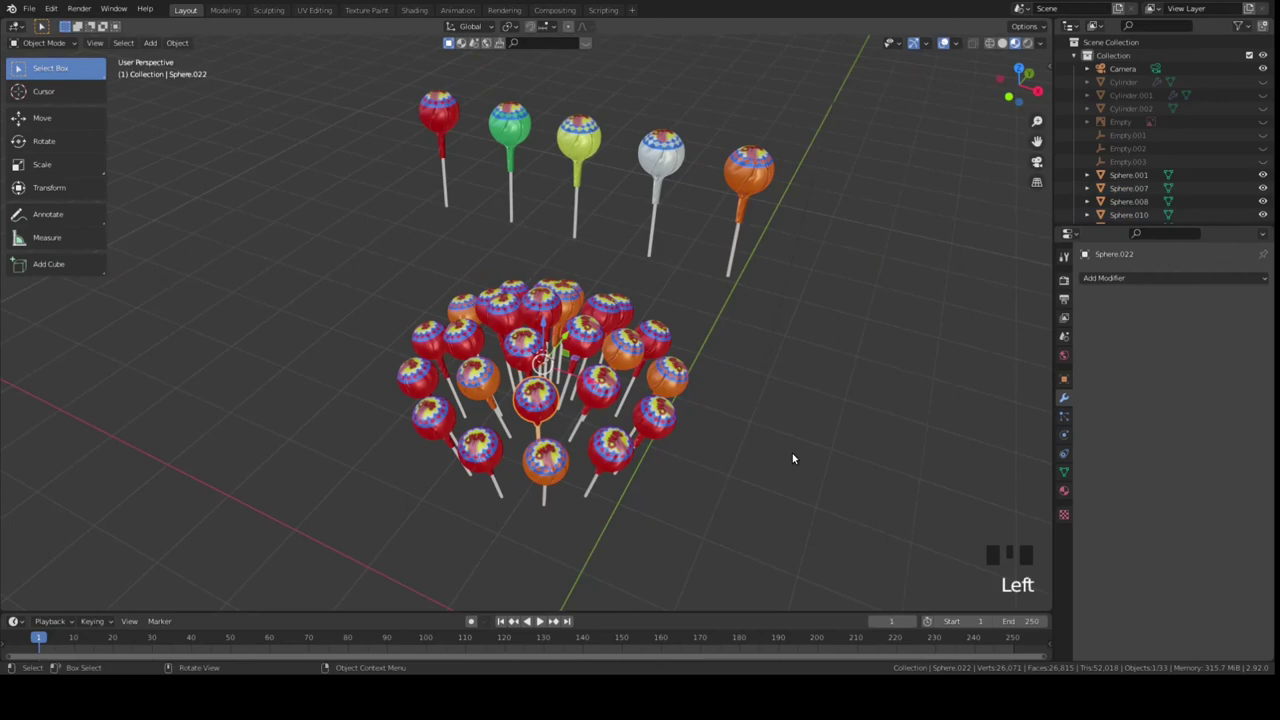
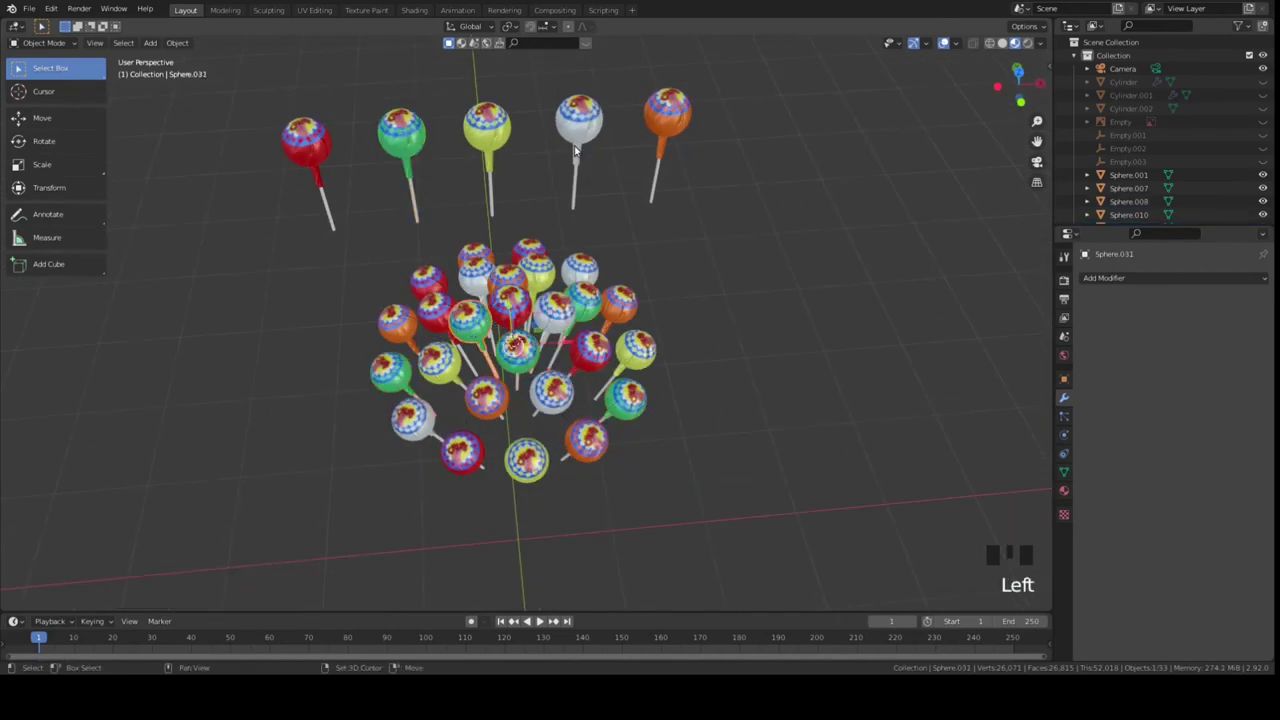
Unhide the blue lid and frame the whole arrangement from the front.
click(668, 121)
key(ctrl+l)
drag(715, 379, 750, 364)
scroll(down, 3)
drag(739, 364, 732, 379)
scroll(up, 3)
drag(1266, 111, 1091, 231)
middle_click(1091, 231)
key(KP_1)
scroll(down, 3)
Box-select every lollipop on the lid and move them into the CHUPS collection.
drag(725, 376, 383, 344)
click(383, 344)
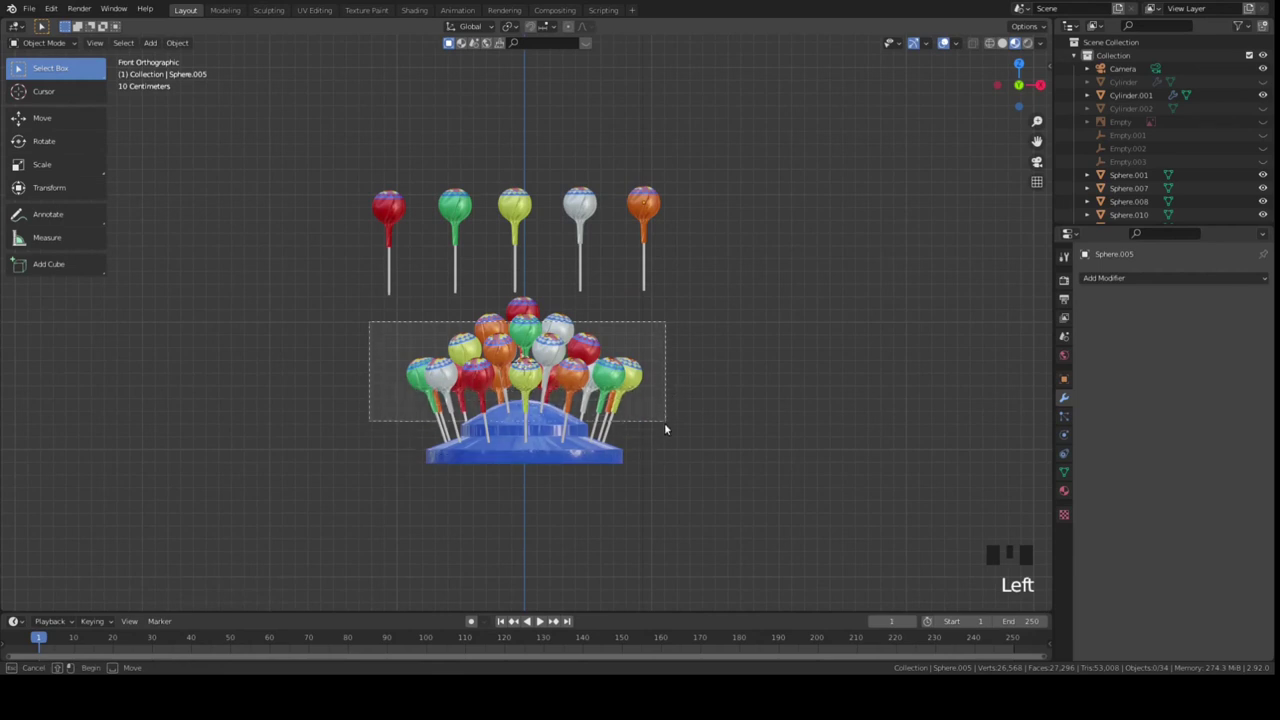
click(579, 453)
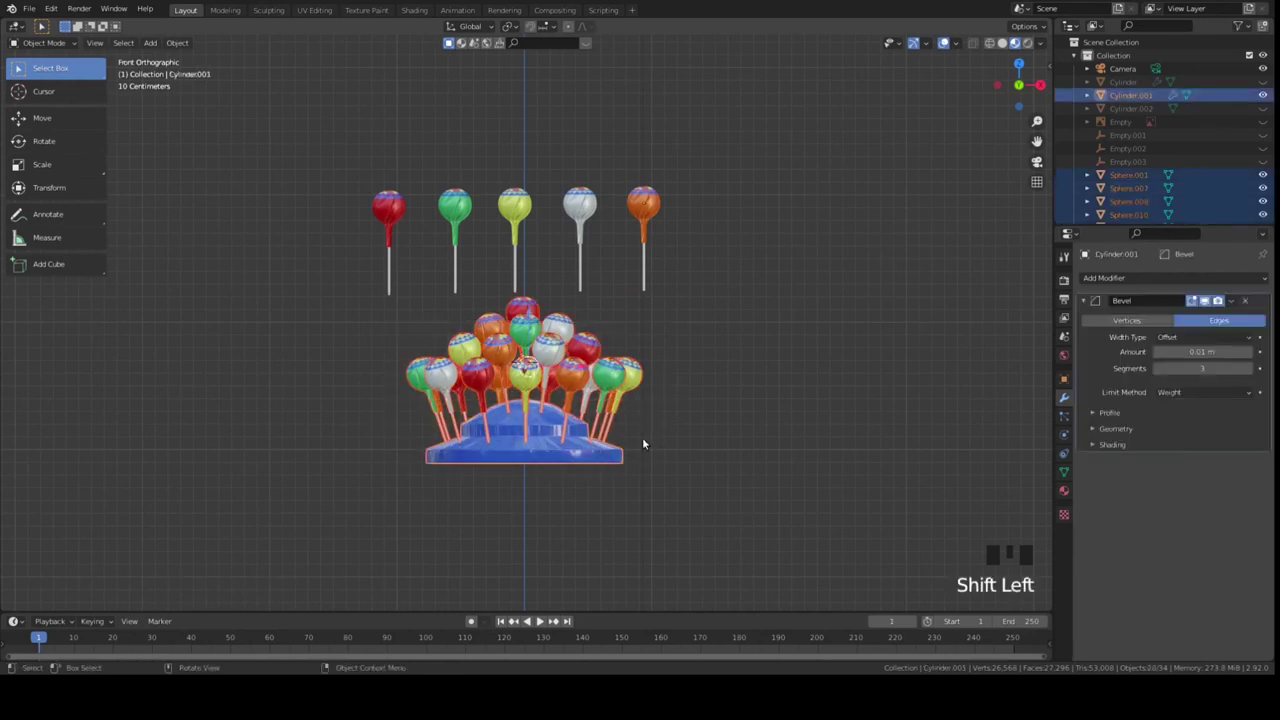
key(ctrl+p)
click(694, 385)
click(535, 332)
click(541, 447)
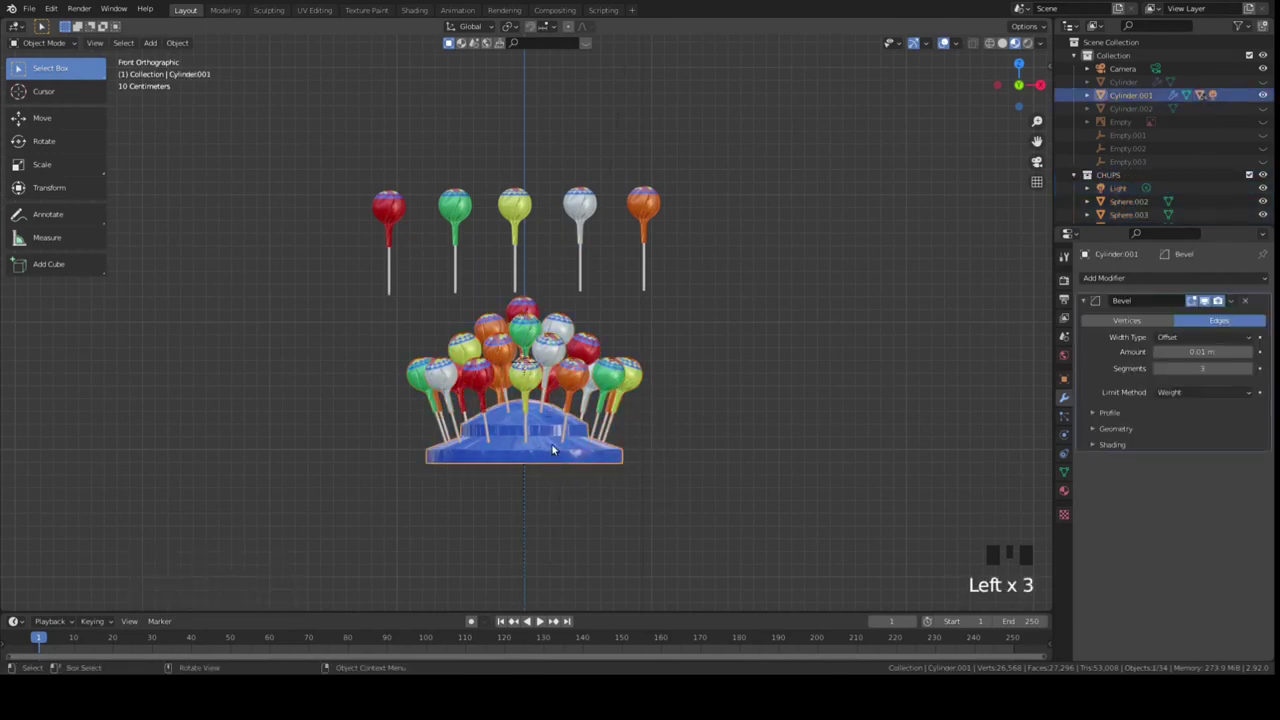
key(g)
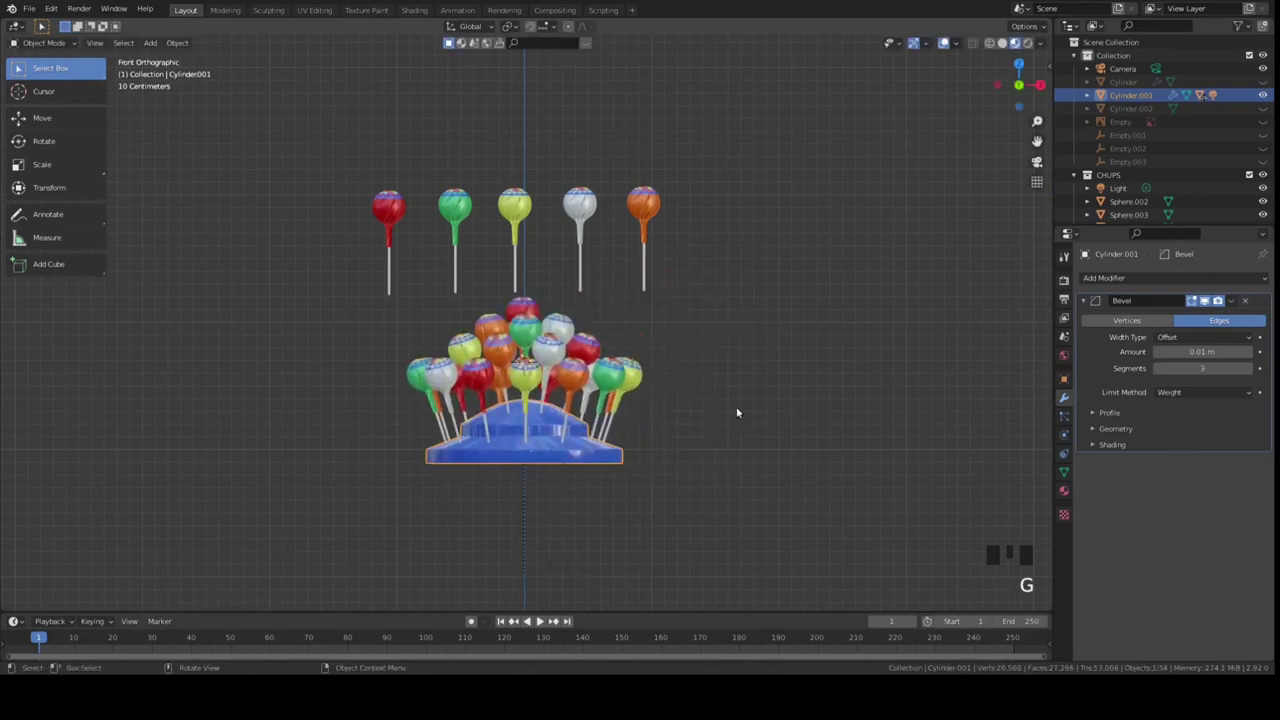
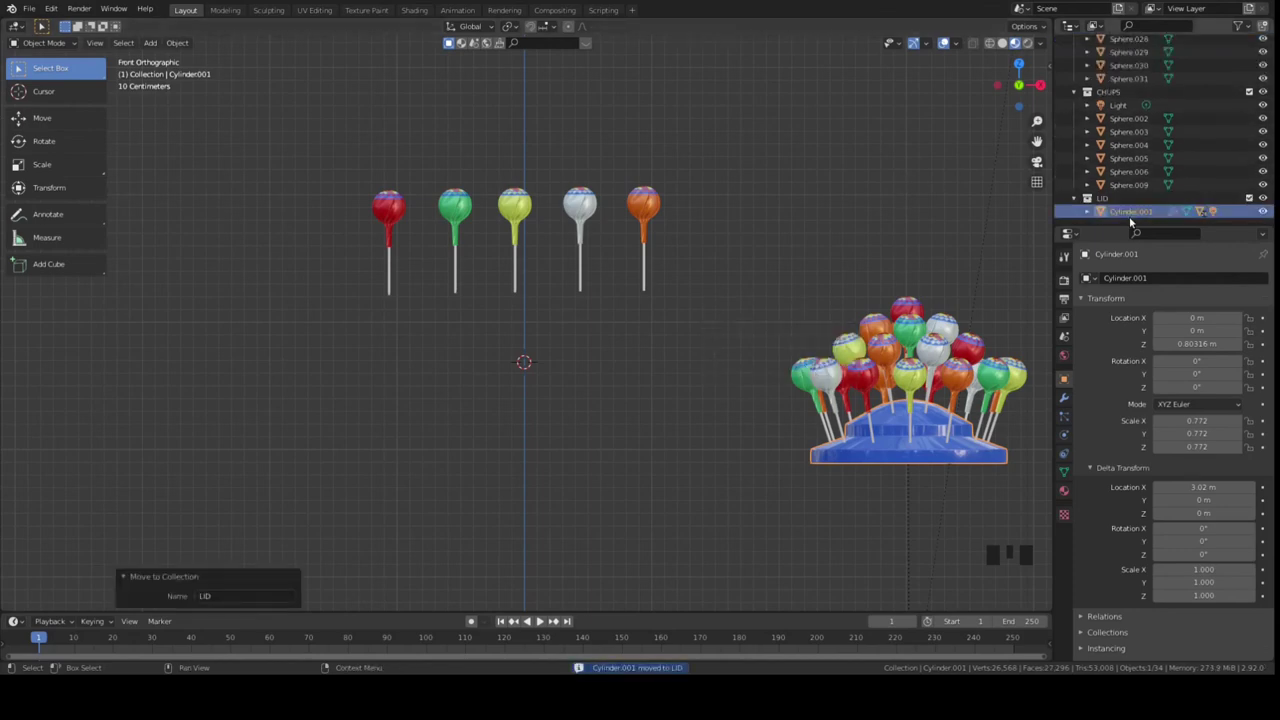
Move the blue lid Cylinder.001 into a new collection named LID.
click(834, 225)
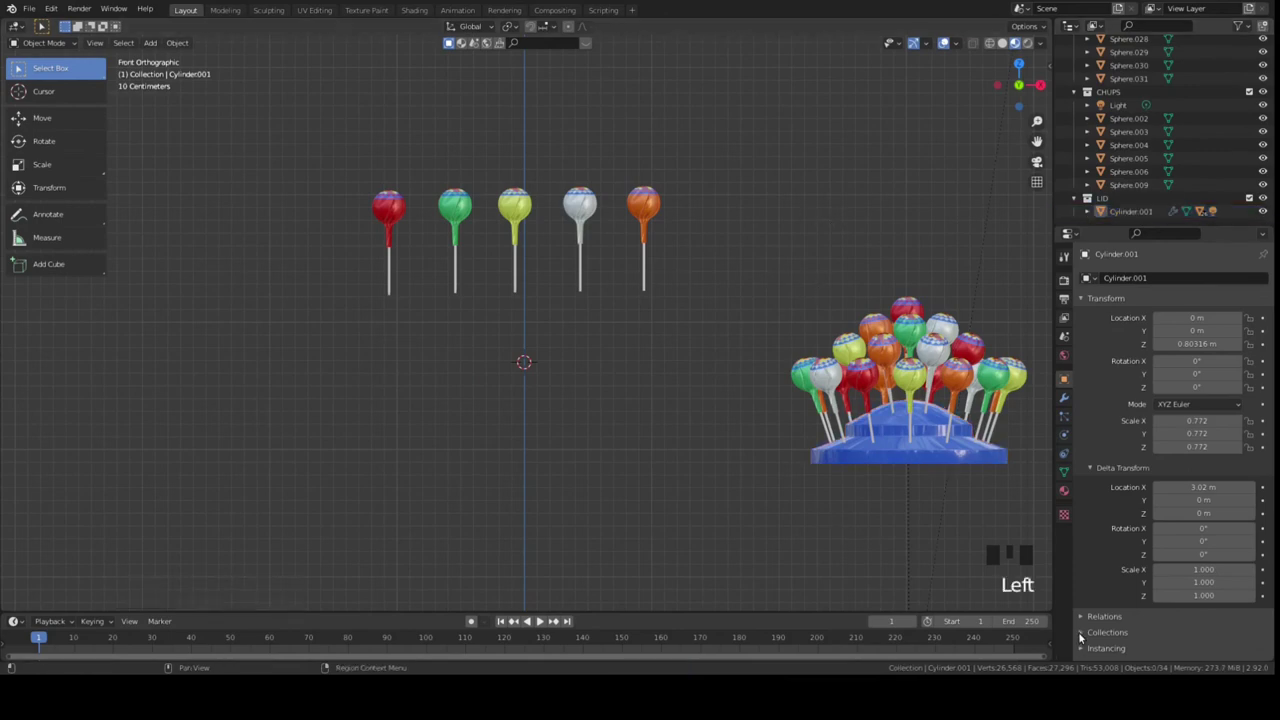